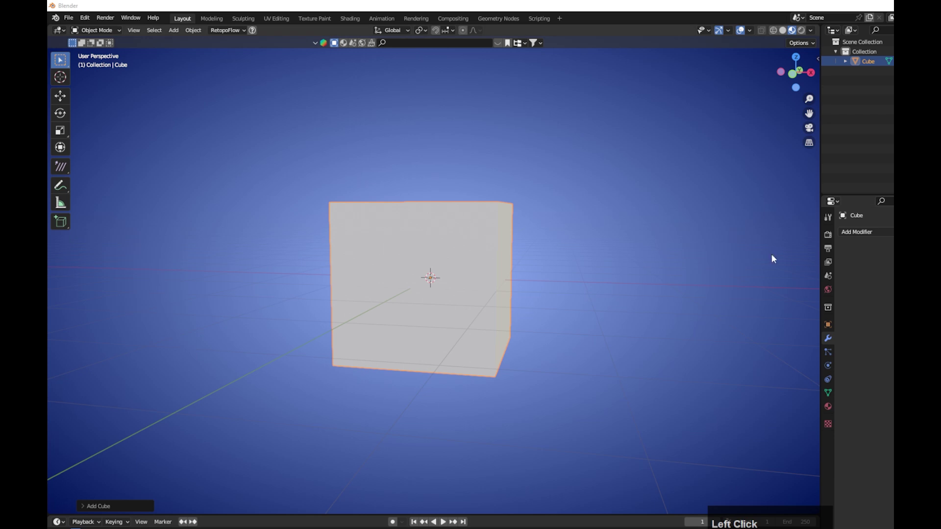
# Step: Add a Subdivision Surface modifier to the cube with viewport level 2
pyautogui.scroll(3)
pyautogui.click(544, 295)
pyautogui.scroll(3)
pyautogui.click(522, 266)
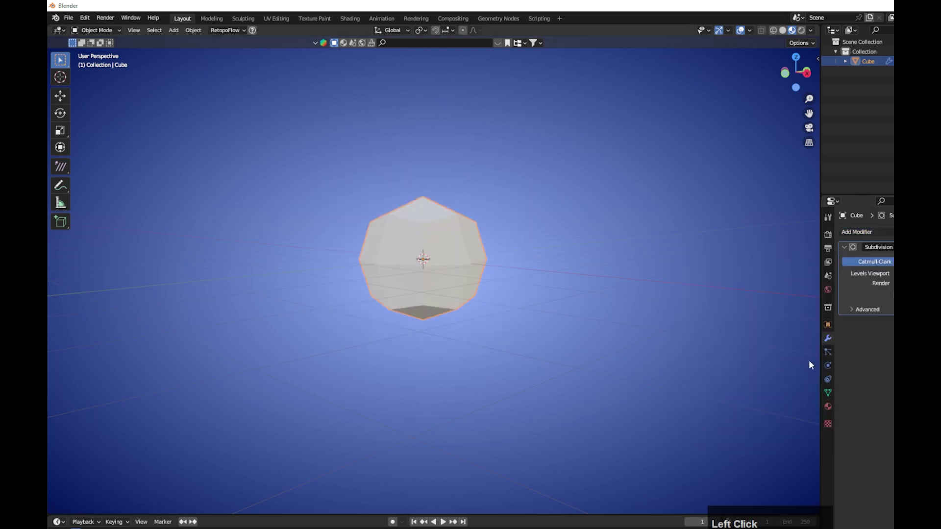
pyautogui.press('2')
pyautogui.press('Return')
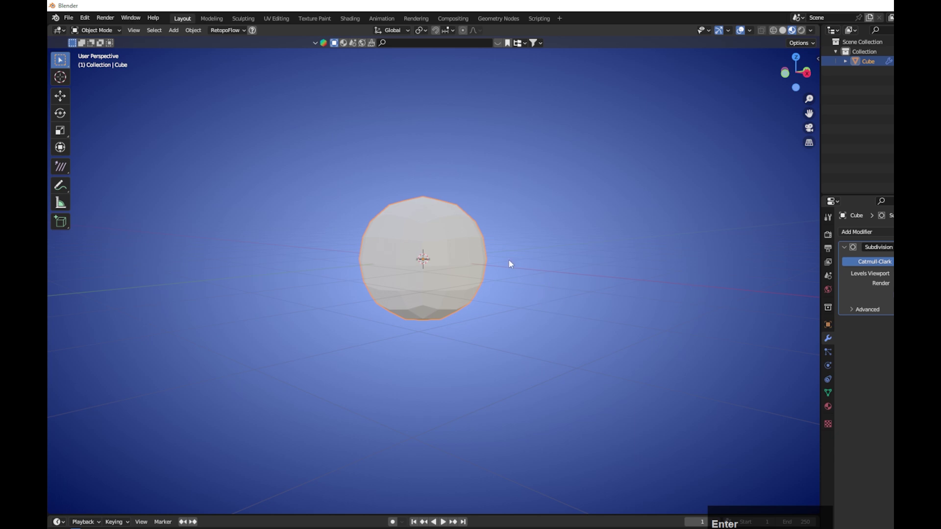
# Step: View the rounded cube from the front and enter Edit Mode on its mesh
pyautogui.scroll(3)
pyautogui.press('1')
pyautogui.scroll(3)
pyautogui.press('Tab')
# Step: Add middle loop cuts in front view to square the ball, then return to Object Mode
pyautogui.click(743, 27)
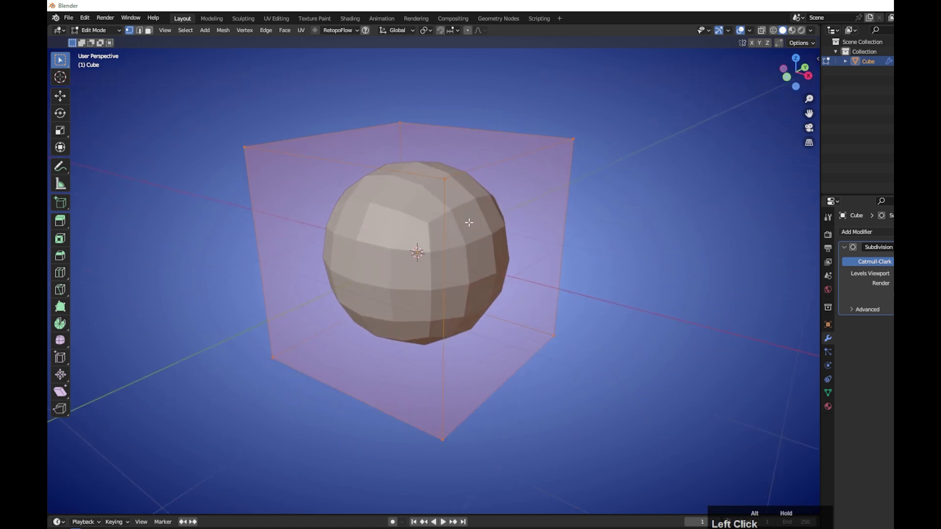
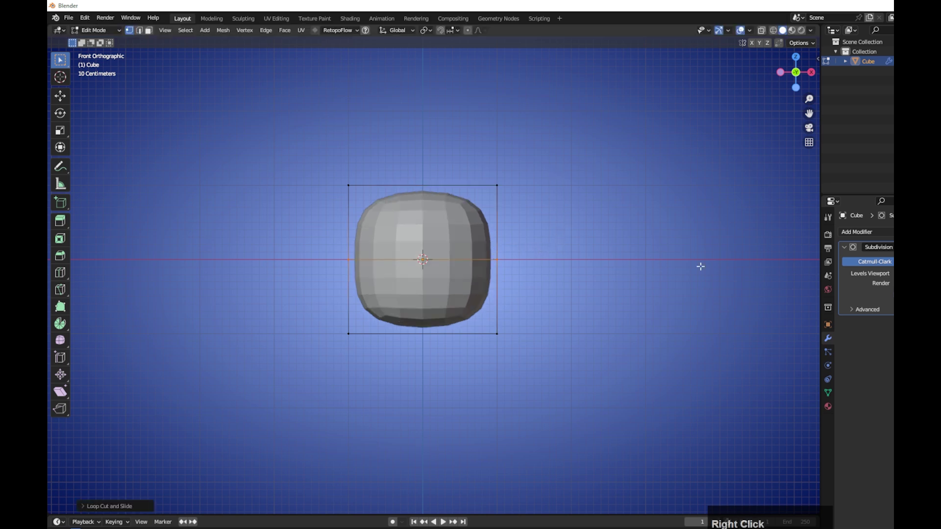
pyautogui.press('Tab')
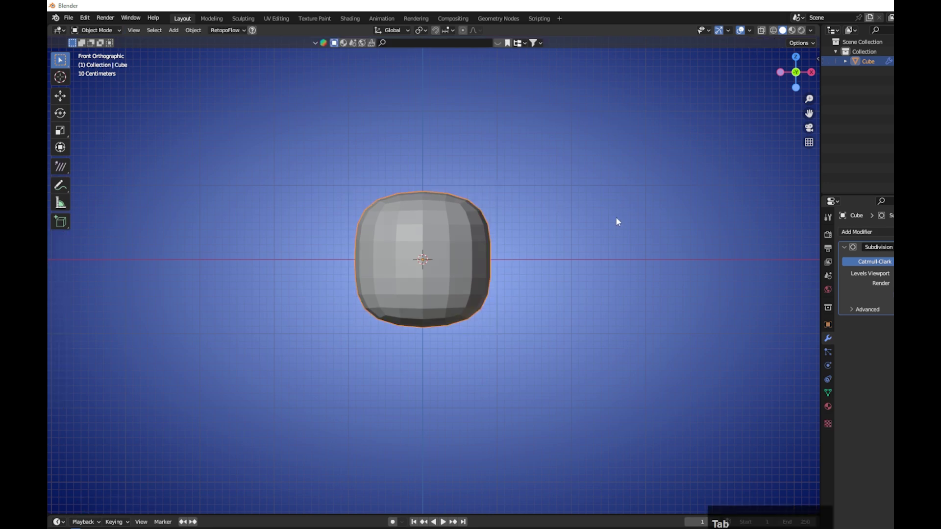
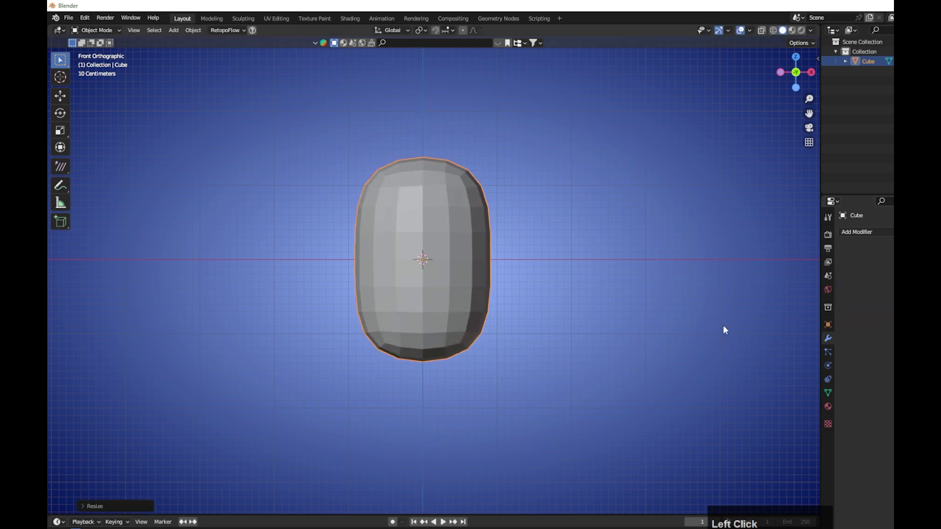
# Step: Apply the modifier and rescale the block into a narrower, taller capsule viewed from the front
pyautogui.click(682, 302)
pyautogui.press('3')
pyautogui.click(653, 299)
pyautogui.press('1')
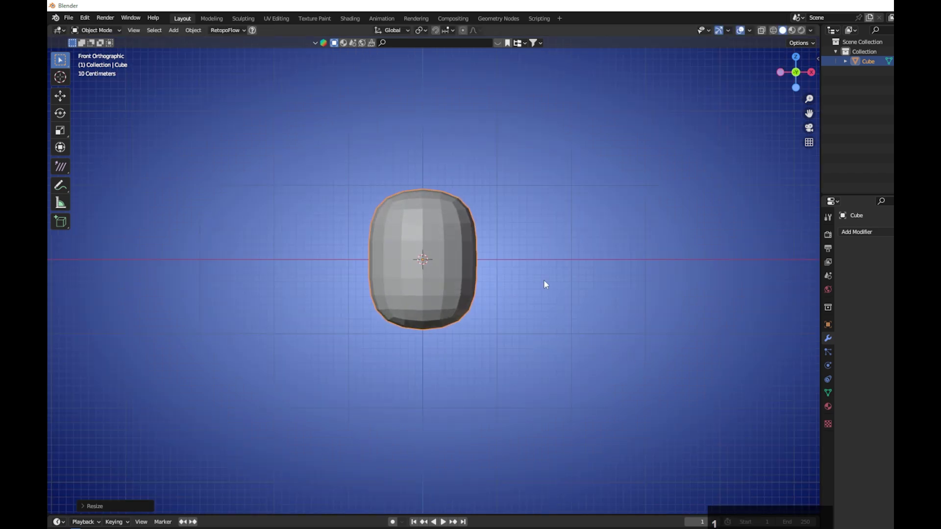
# Step: Add a new Subdivision Surface modifier at level 2 to smooth the capsule head
pyautogui.click(853, 237)
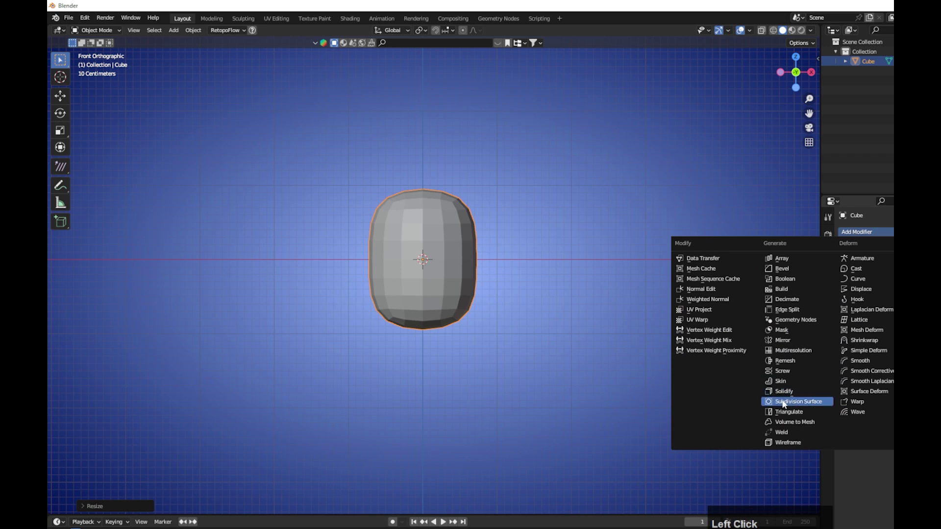
pyautogui.press('2')
pyautogui.press('Return')
pyautogui.scroll(3)
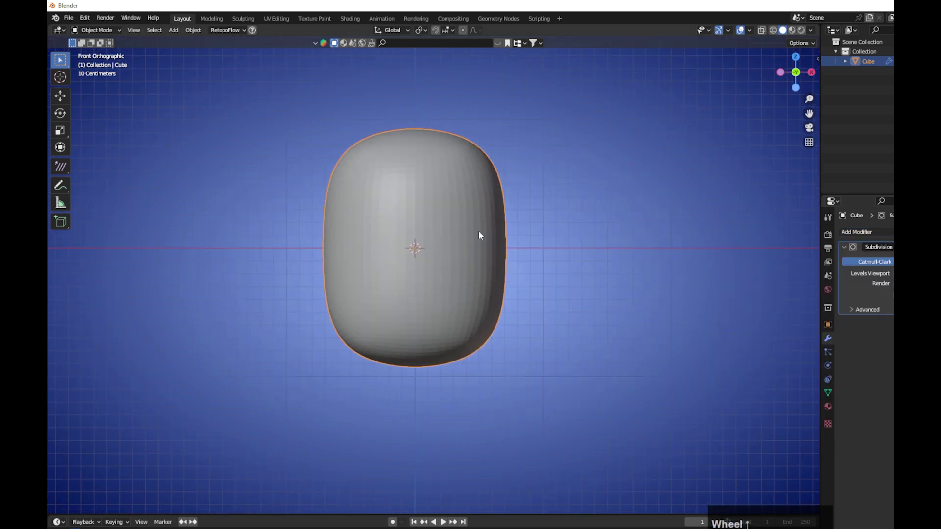
# Step: Inspect the head's edge loops in Edit Mode and return to Object Mode
pyautogui.press('Tab')
pyautogui.scroll(3)
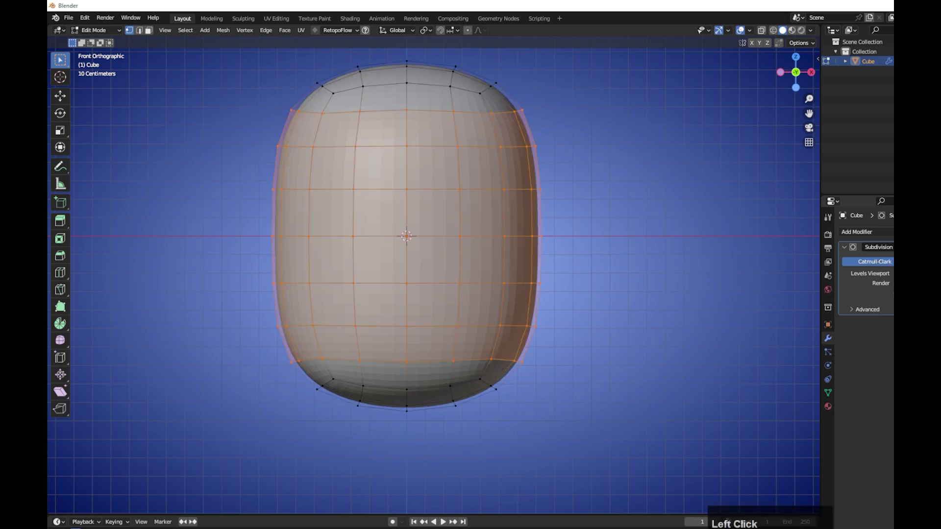
pyautogui.scroll(-3)
pyautogui.press('Tab')
pyautogui.scroll(-3)
pyautogui.click(497, 294)
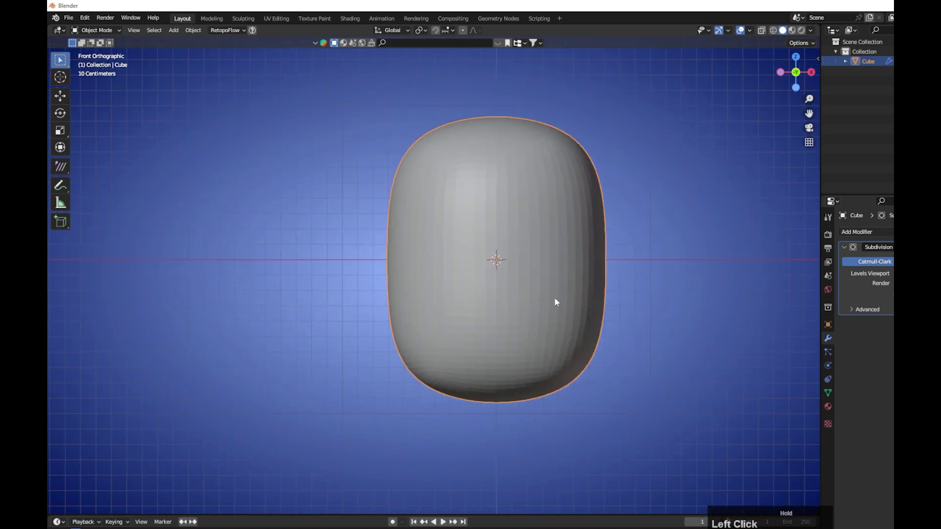
# Step: Enter Edit Mode on the smooth head with its middle faces selected for inspection
pyautogui.scroll(-3)
pyautogui.scroll(3)
pyautogui.press('Tab')
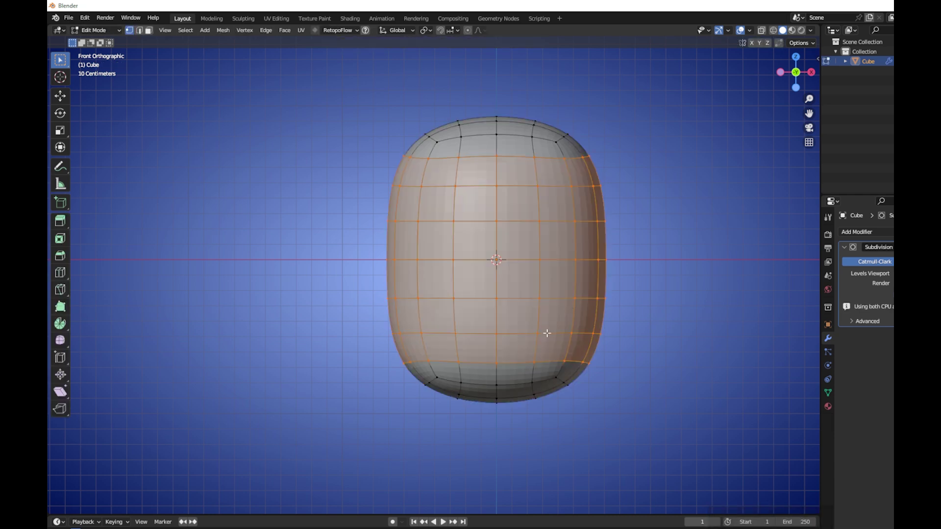
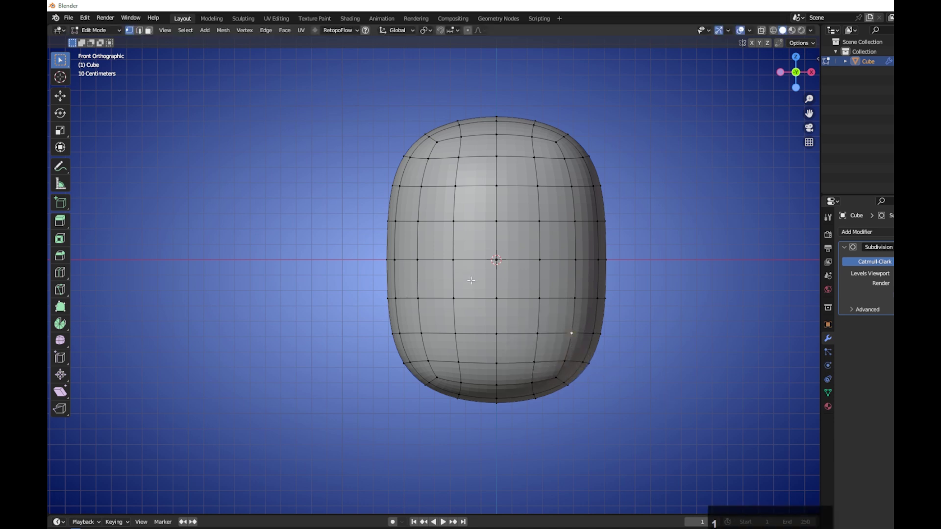
# Step: With a larger Grab brush and X symmetry, pull the head's lower sides inward toward a jaw
pyautogui.click(110, 32)
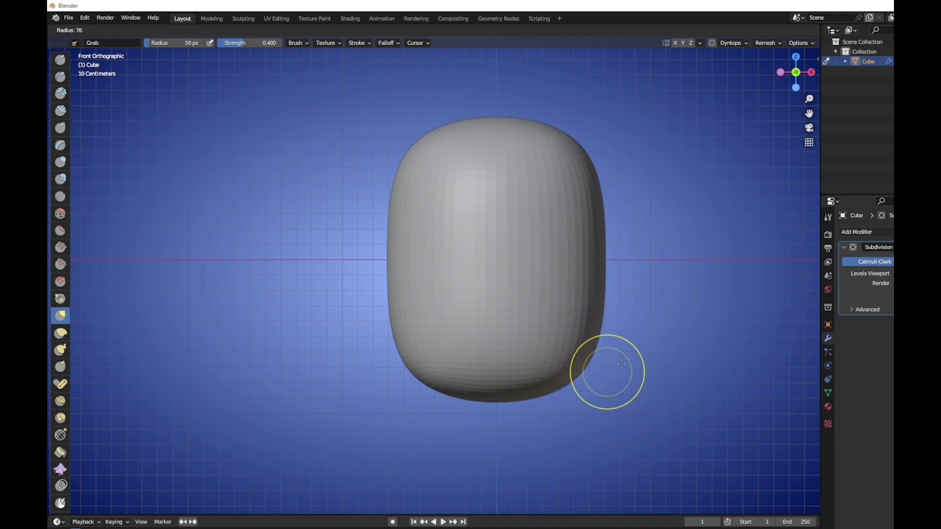
pyautogui.click(65, 312)
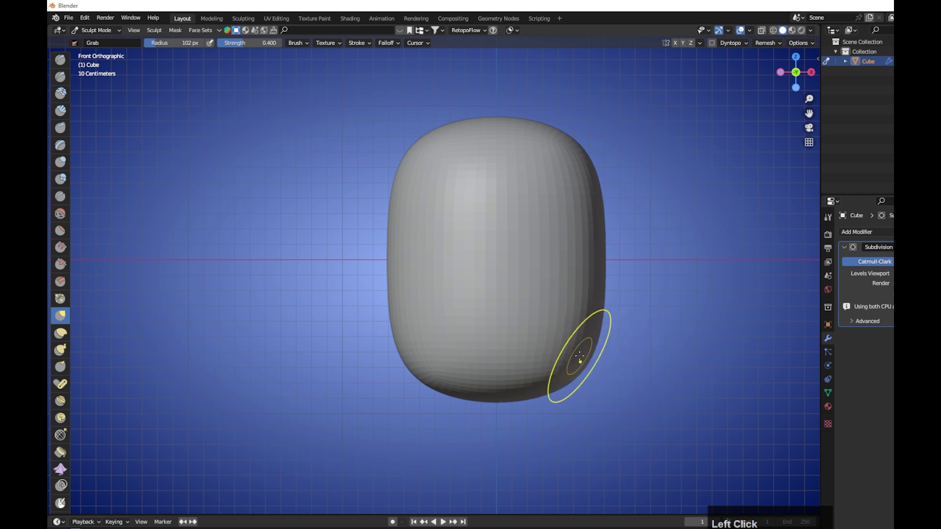
pyautogui.click(65, 312)
pyautogui.press('1')
pyautogui.click(65, 312)
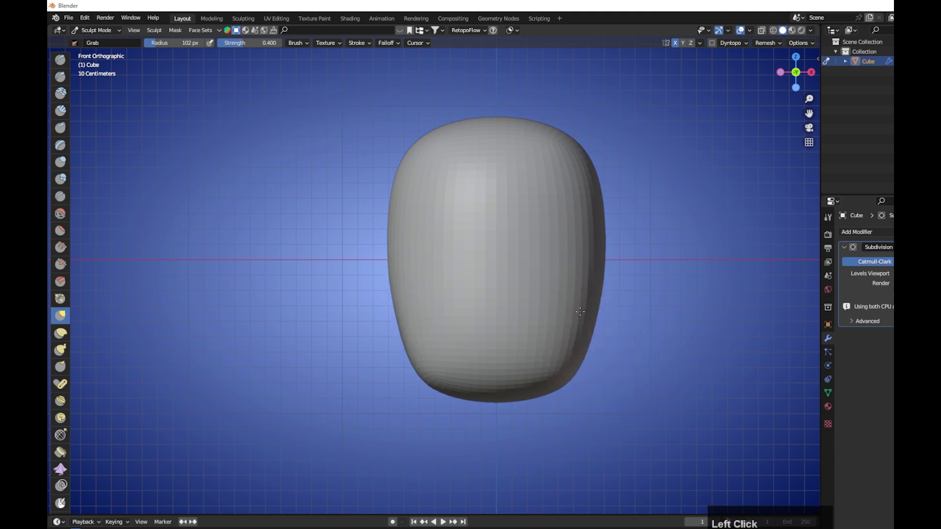
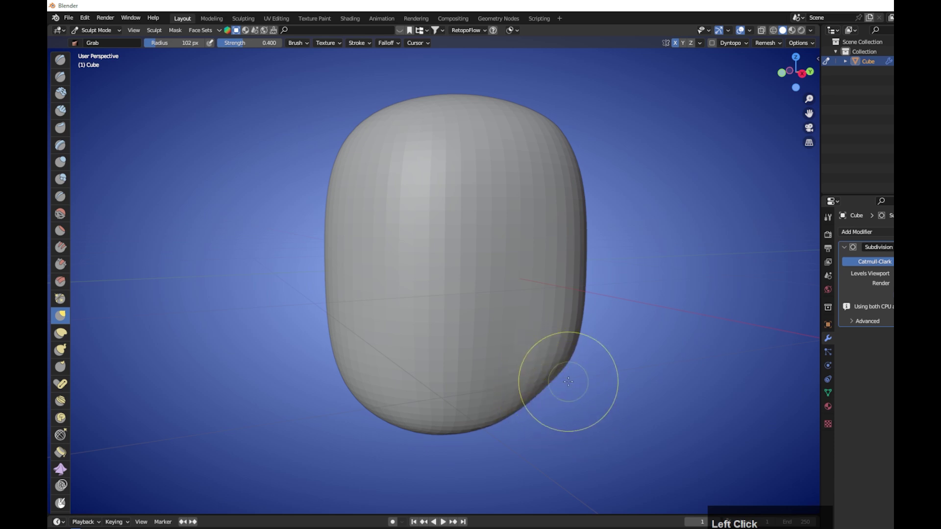
# Step: Switch to the Smooth brush to even out the tapered sides of the head
pyautogui.press('1')
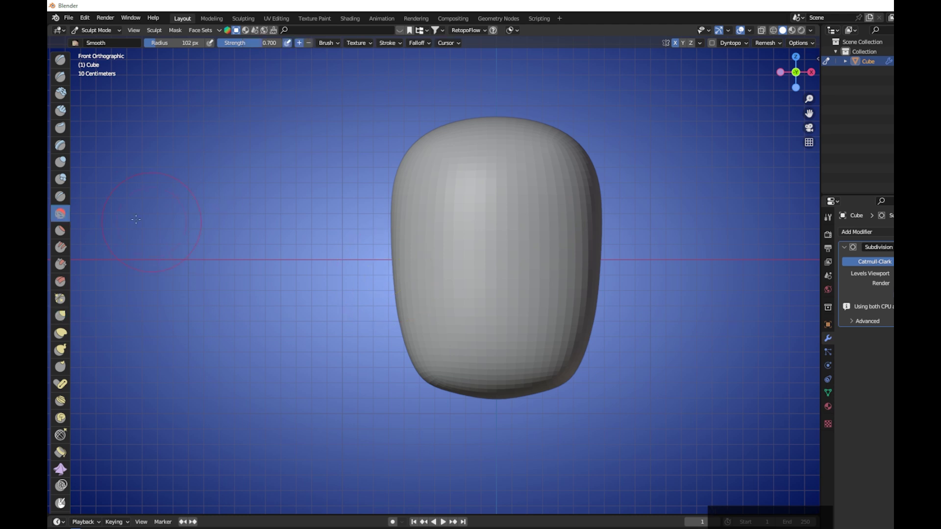
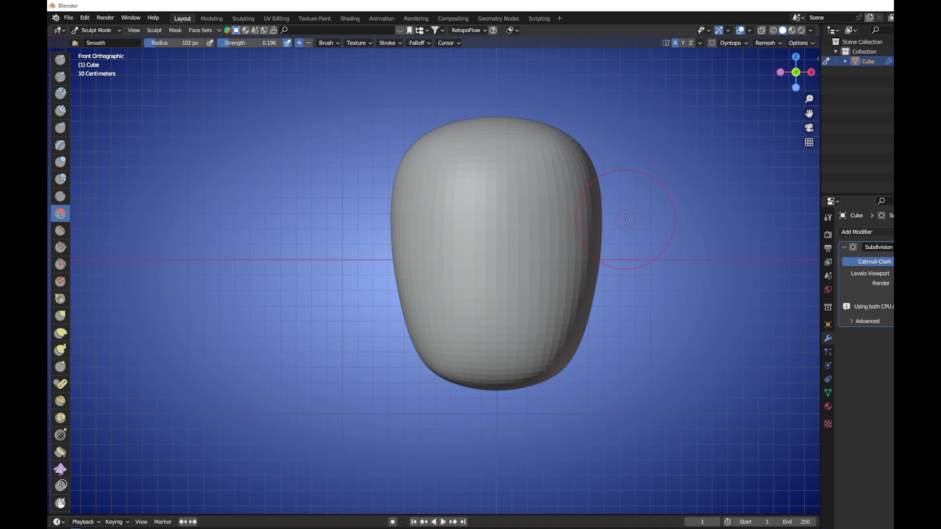
# Step: Extrude a recessed mouth into the lower face, turn X-ray off and select the mouth's inner rim
pyautogui.press('Tab')
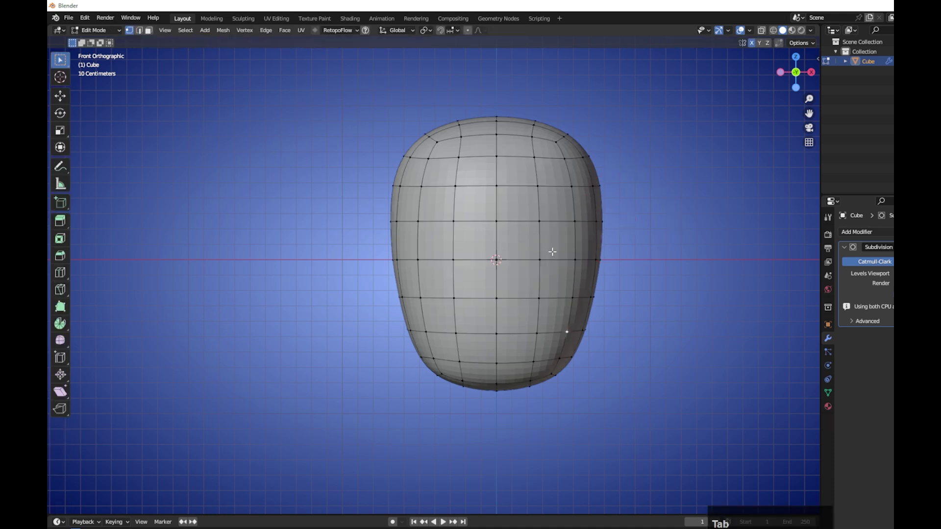
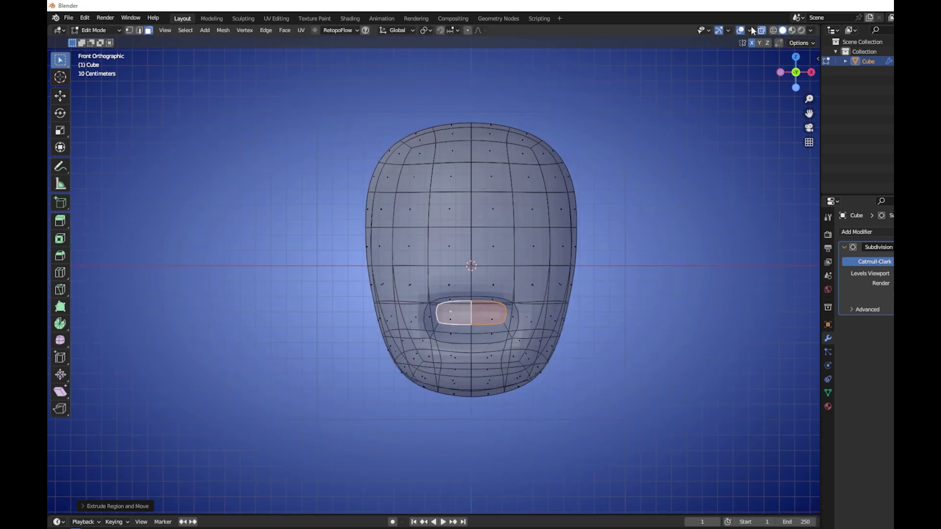
pyautogui.click(765, 29)
pyautogui.scroll(3)
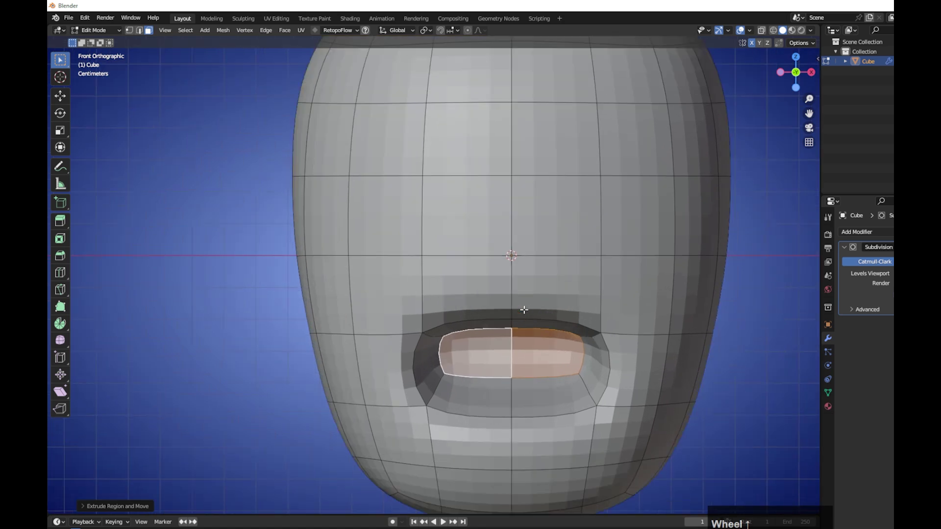
pyautogui.click(743, 26)
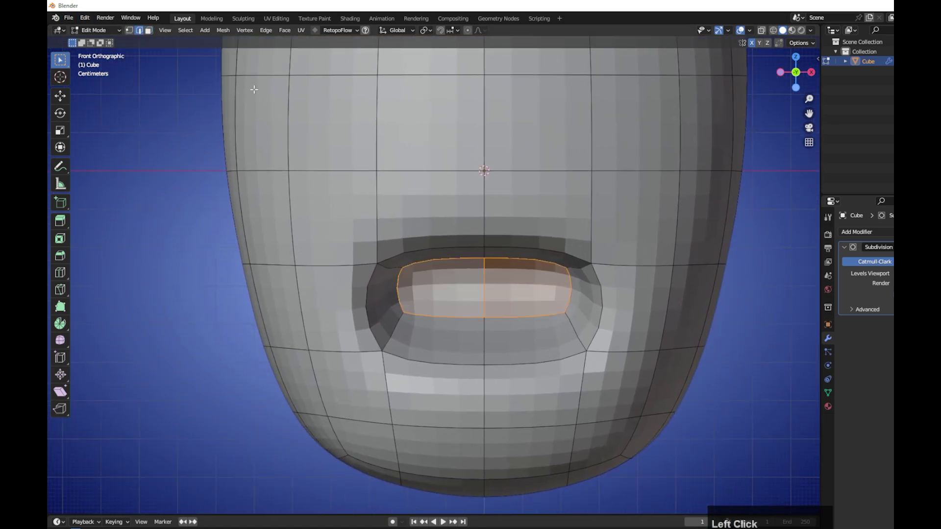
# Step: Bevel the mouth rim edge loop for a softer lip and pick a rim vertex to move
pyautogui.click(743, 26)
pyautogui.click(743, 26)
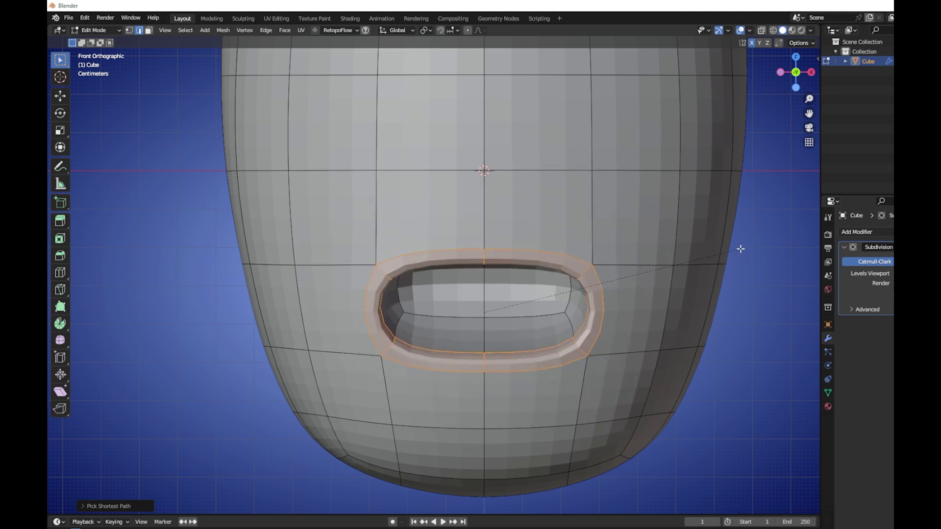
pyautogui.click(744, 26)
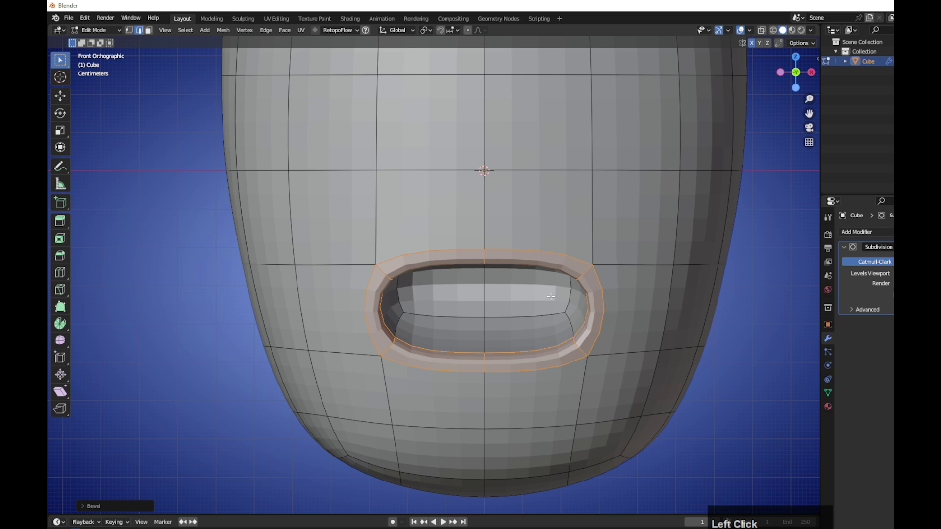
pyautogui.click(743, 27)
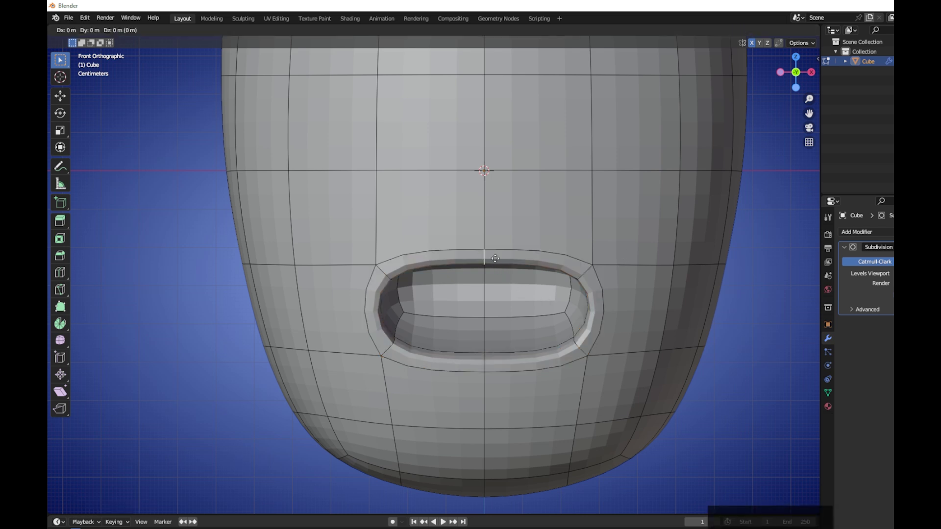
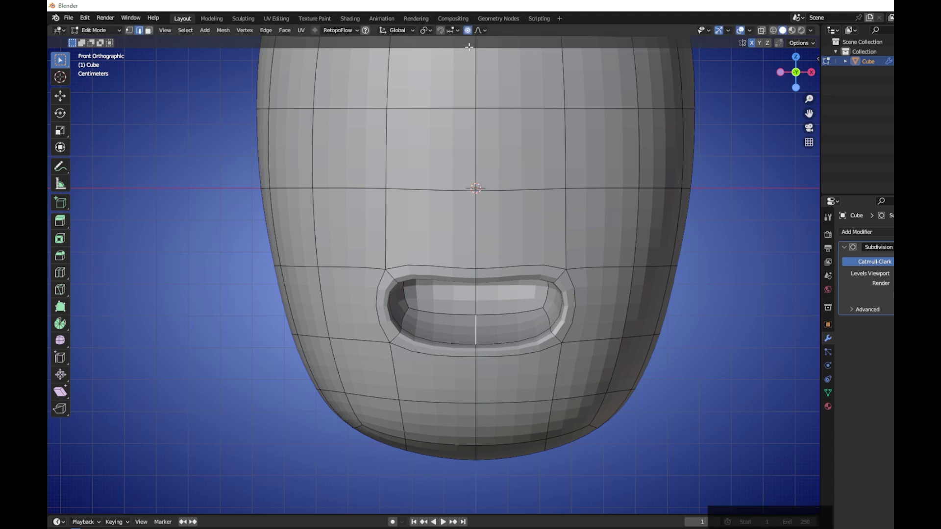
# Step: Set proportional editing falloff to Sphere and drag the lower lip centre with a smaller radius
pyautogui.click(489, 34)
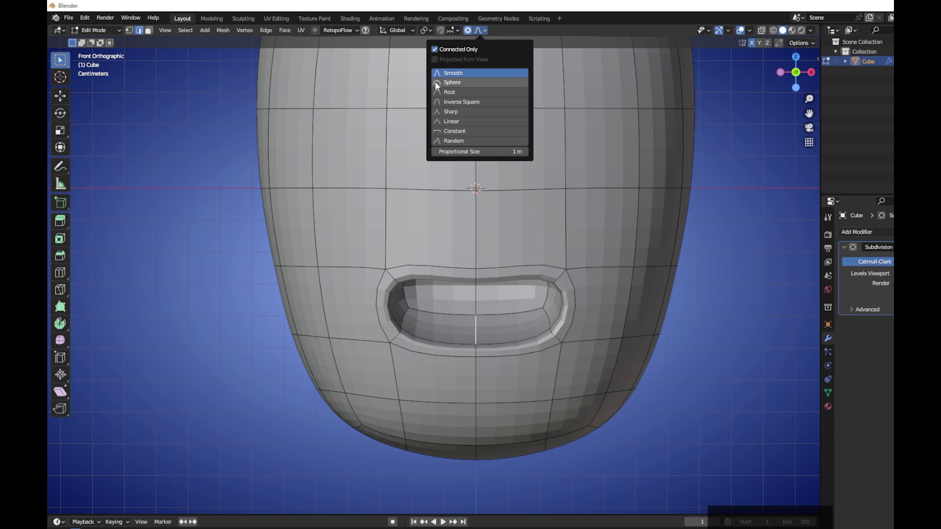
pyautogui.click(439, 86)
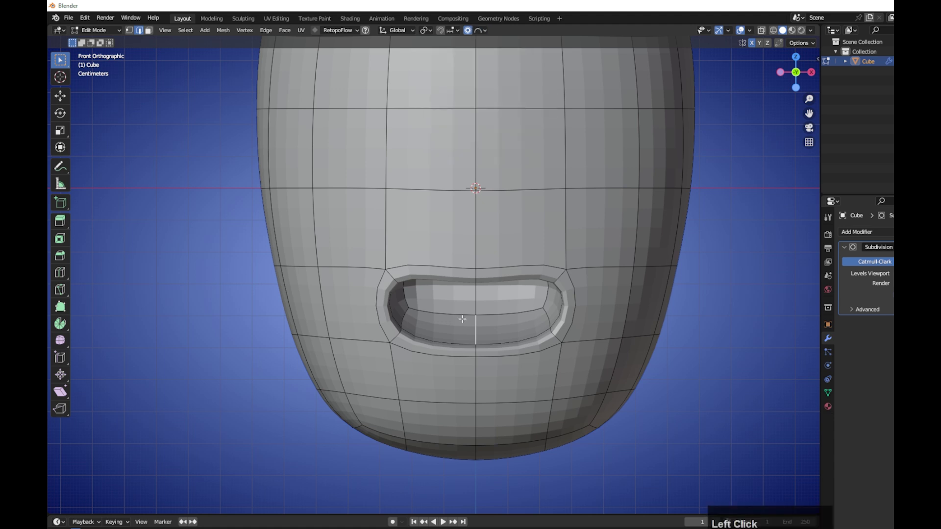
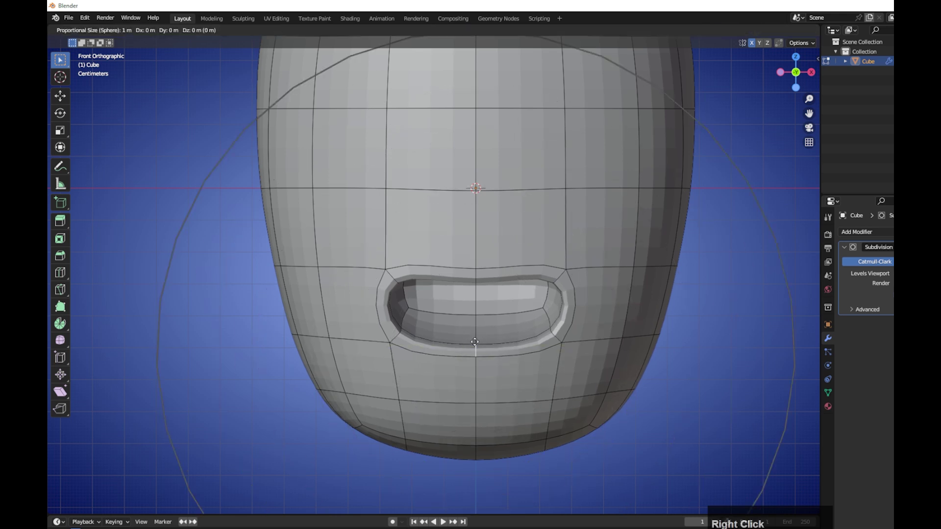
pyautogui.scroll(3)
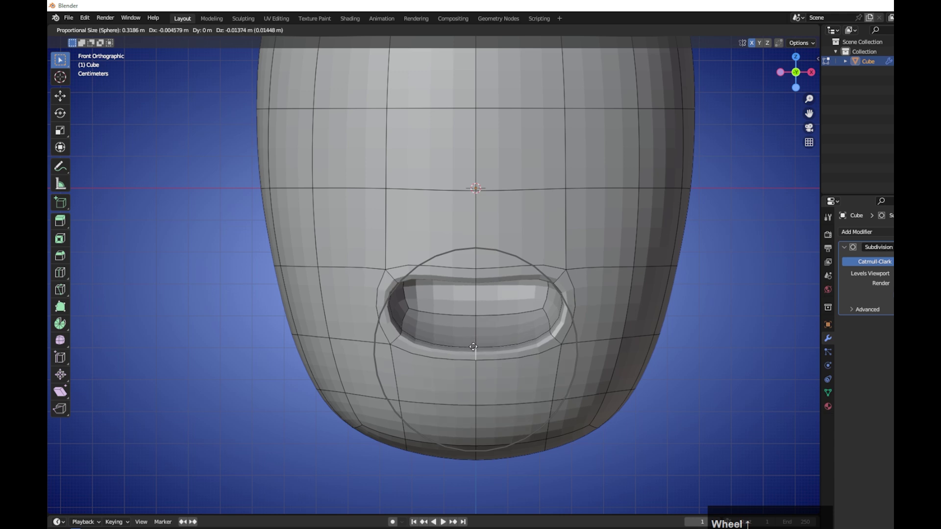
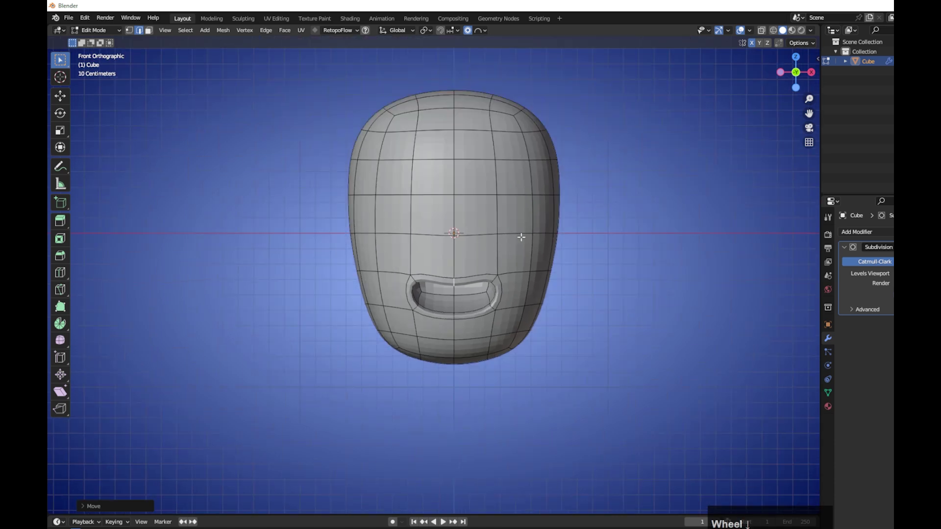
# Step: Smooth the head surface in Sculpt Mode, then return to editing with vertex select
pyautogui.press('Tab')
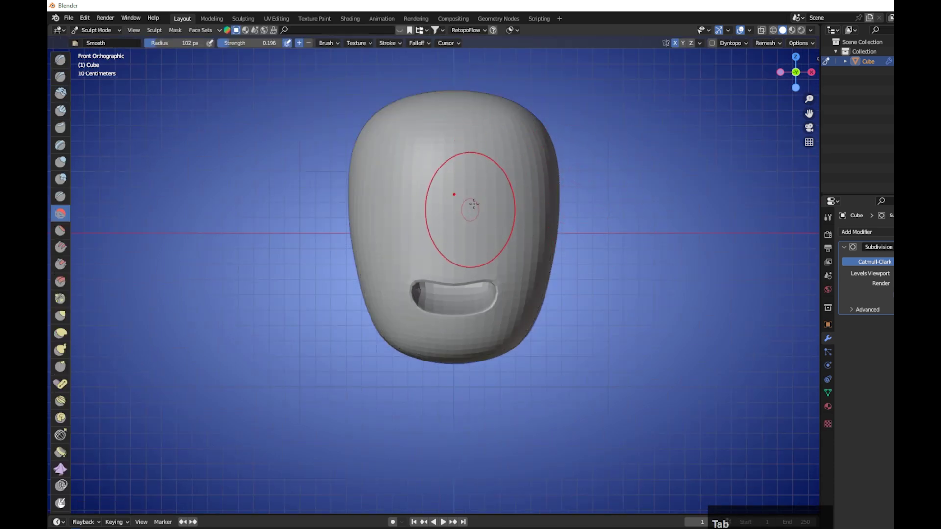
pyautogui.press('Tab')
pyautogui.scroll(3)
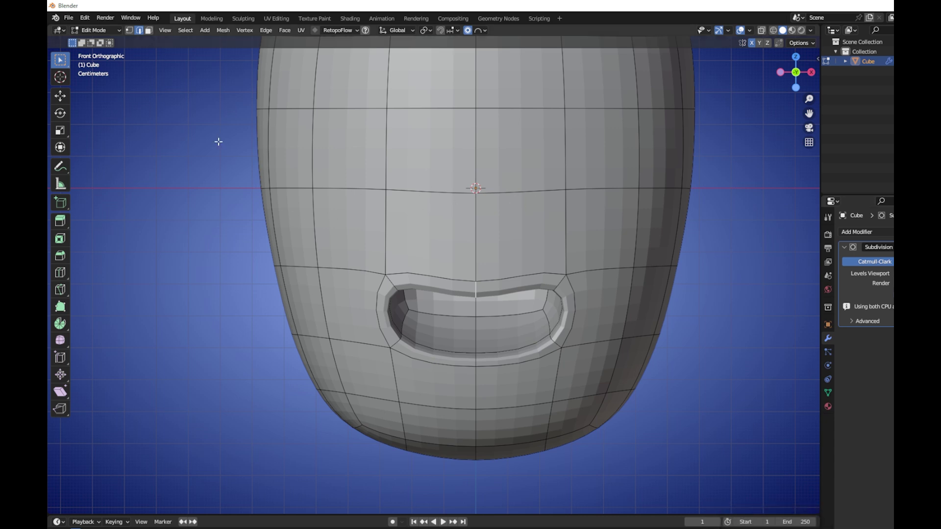
pyautogui.click(130, 30)
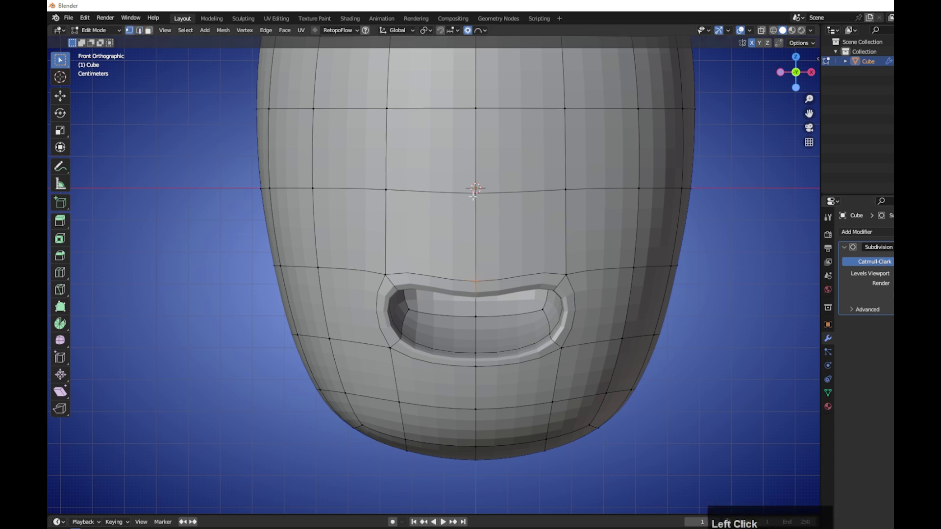
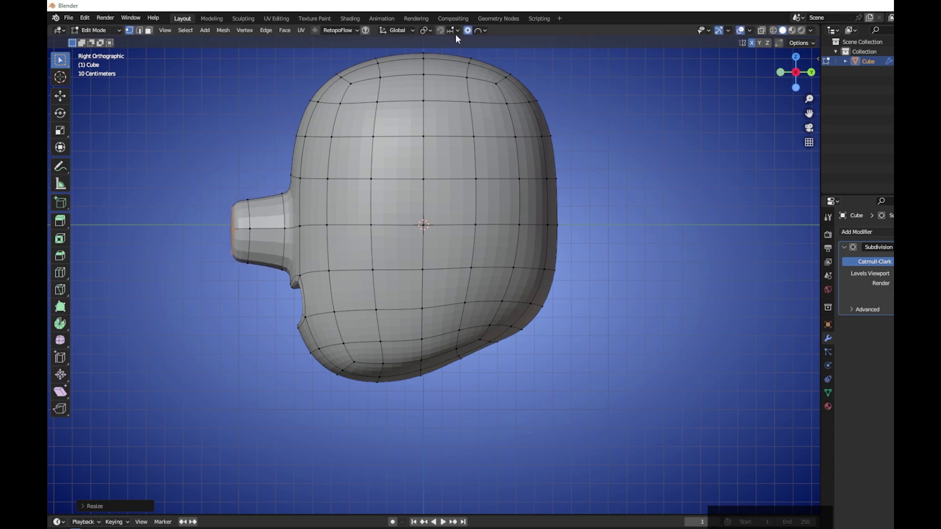
# Step: Extrude a nose out above the mouth and scale down its tip
pyautogui.click(469, 34)
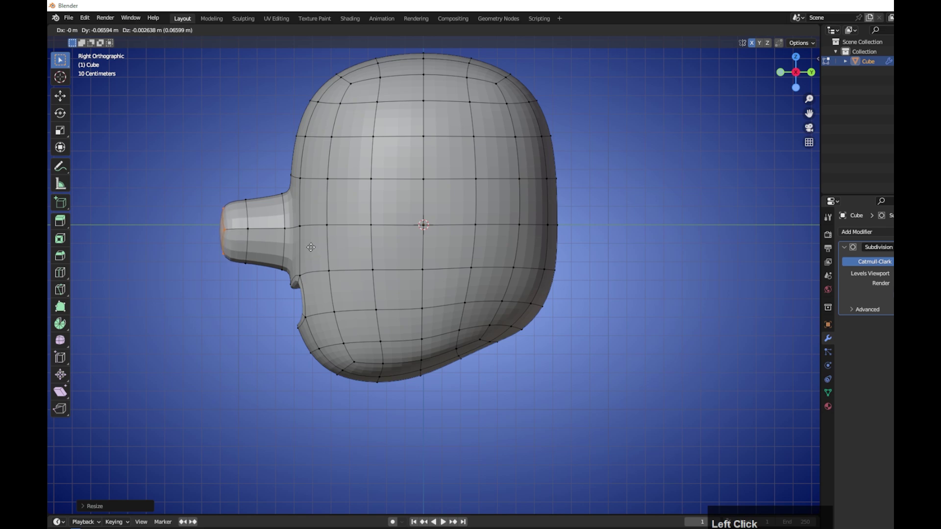
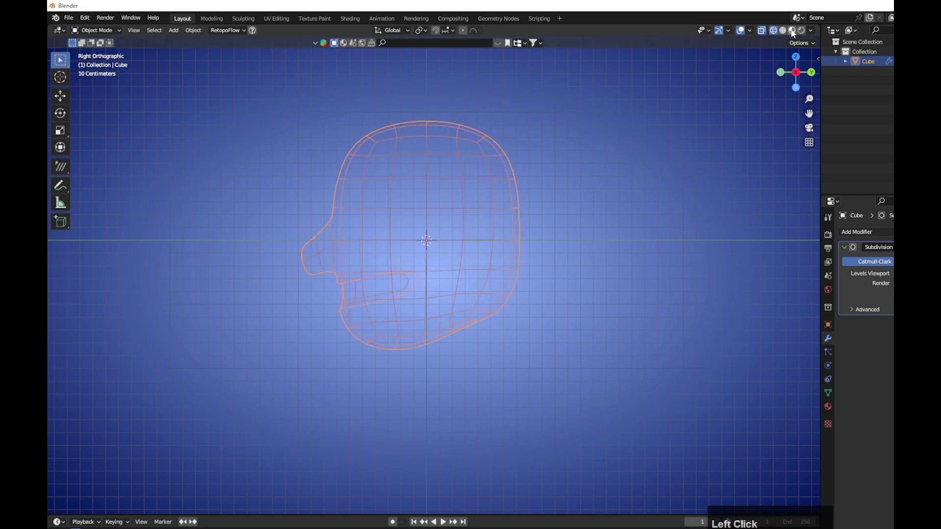
# Step: Create a new material on the head with a yellow base color, then leave Edit Mode
pyautogui.press('1')
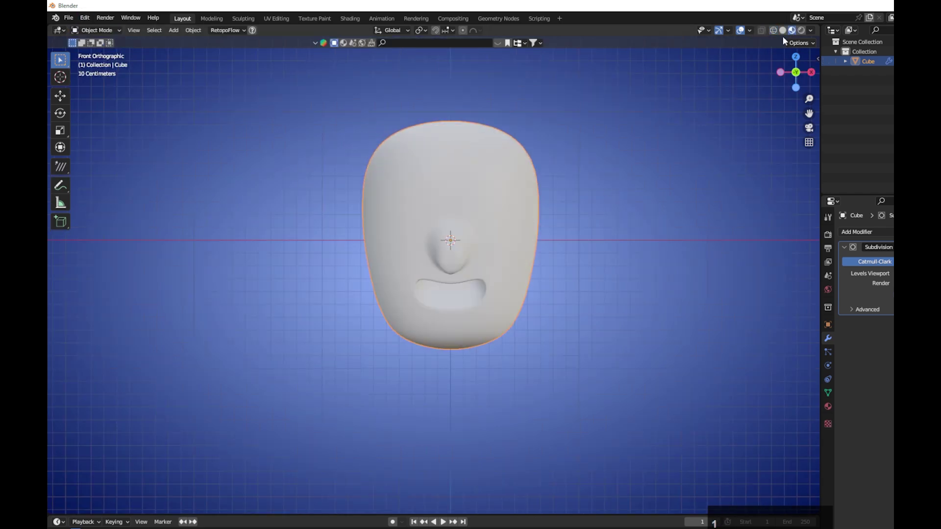
pyautogui.click(783, 35)
pyautogui.scroll(3)
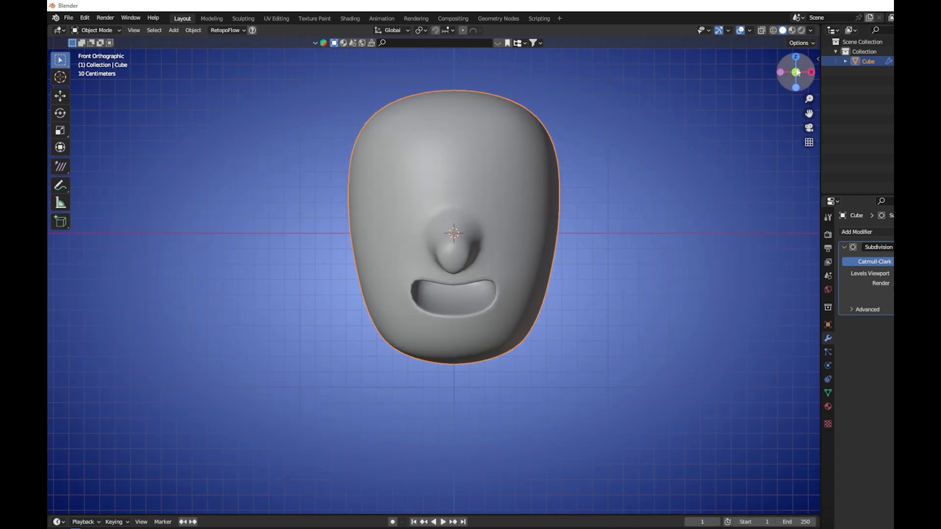
pyautogui.click(335, 44)
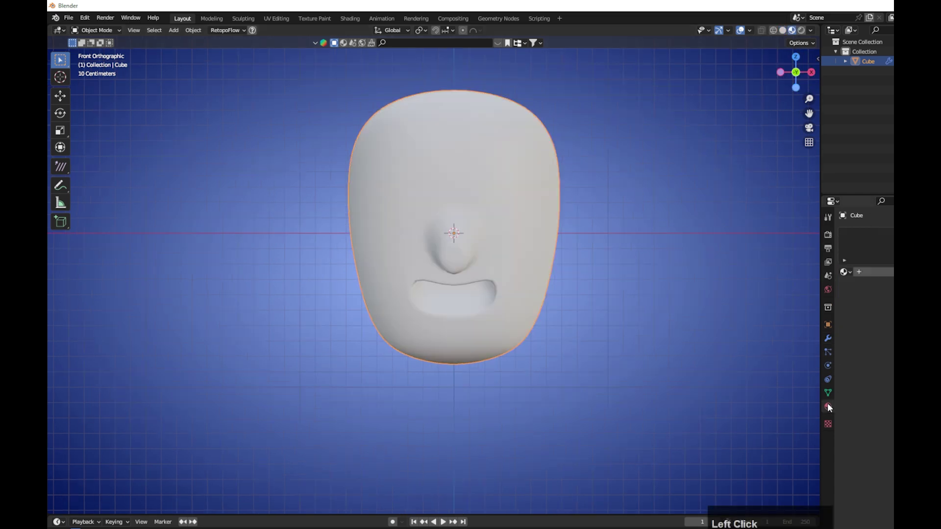
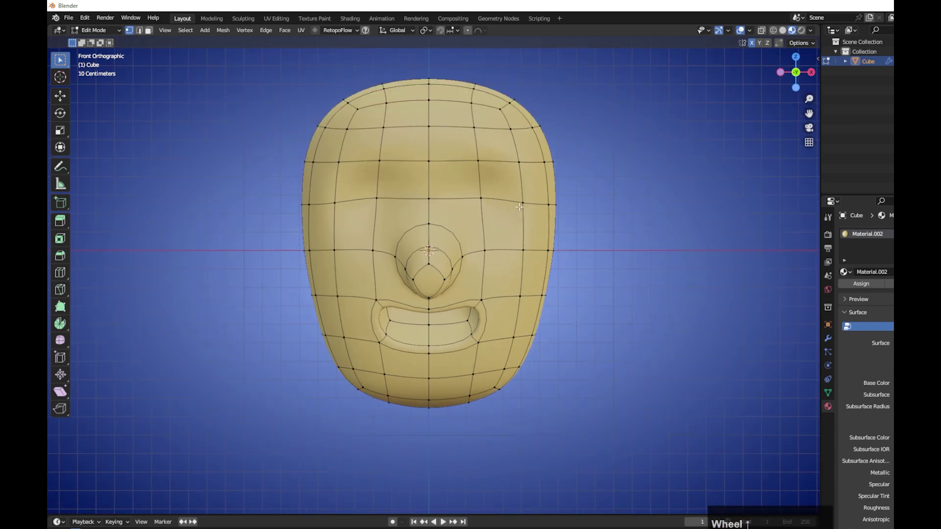
pyautogui.press('Tab')
# Step: Add a UV sphere for an eye above the head and rotate it 90 degrees about X
pyautogui.scroll(-3)
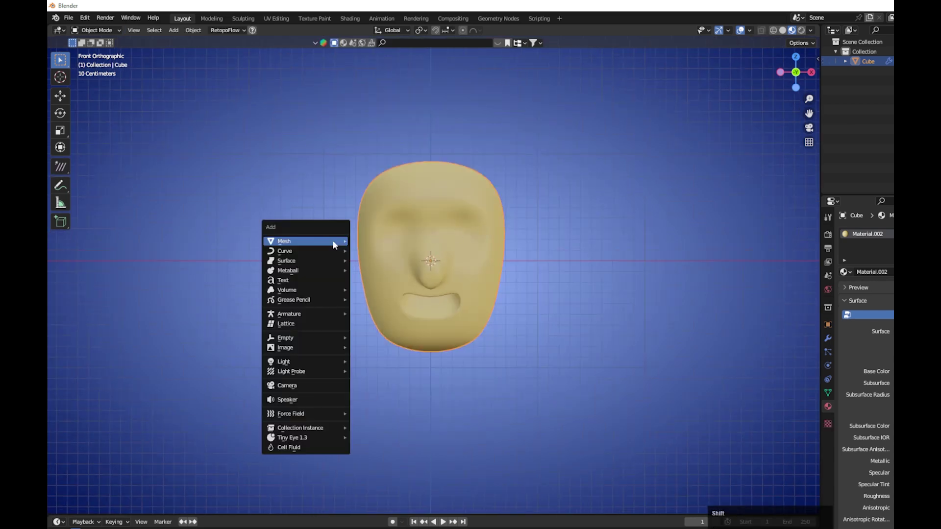
pyautogui.click(392, 272)
pyautogui.scroll(-3)
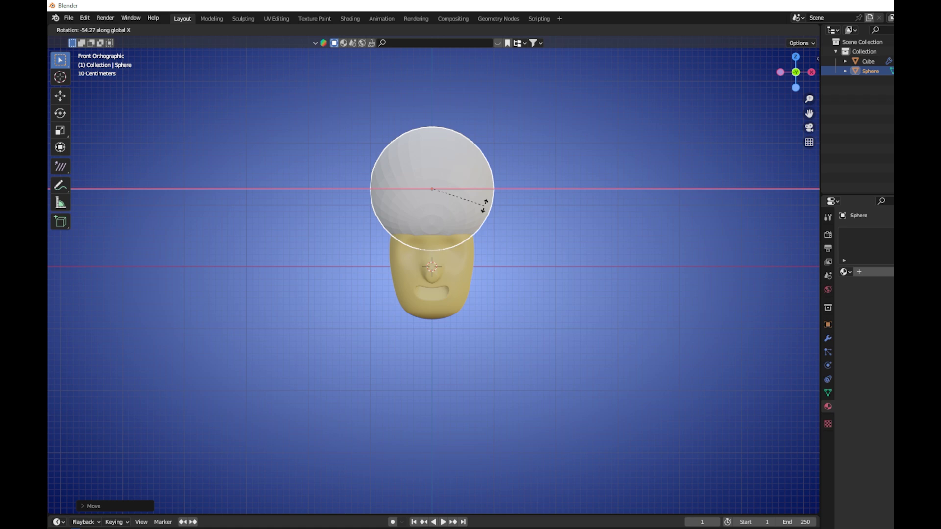
pyautogui.write('90')
pyautogui.click(456, 186)
pyautogui.click(772, 516)
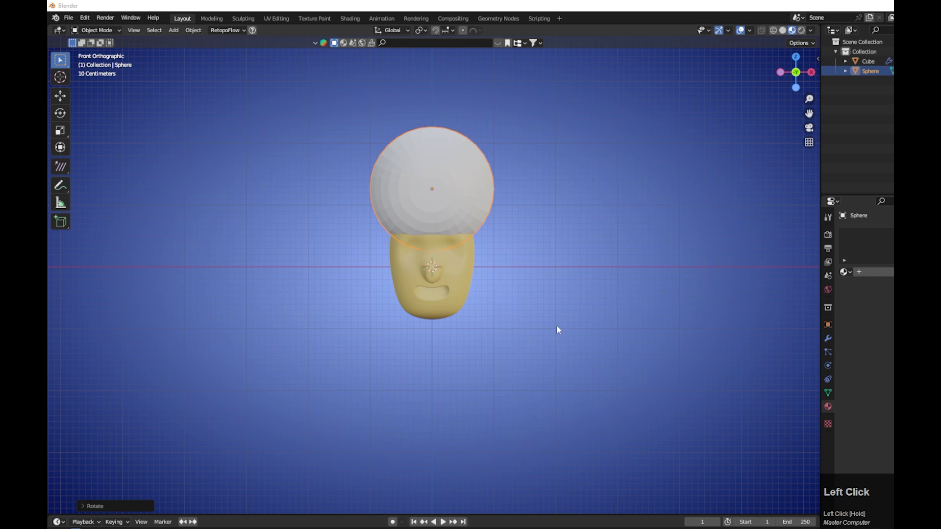
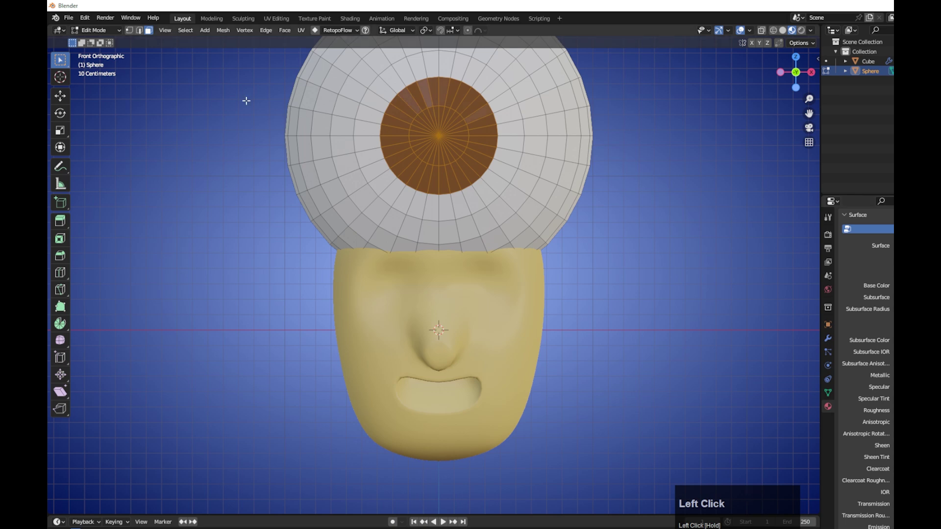
# Step: Shade the eyeball smooth and move it along Y onto the face from the side view
pyautogui.click(101, 32)
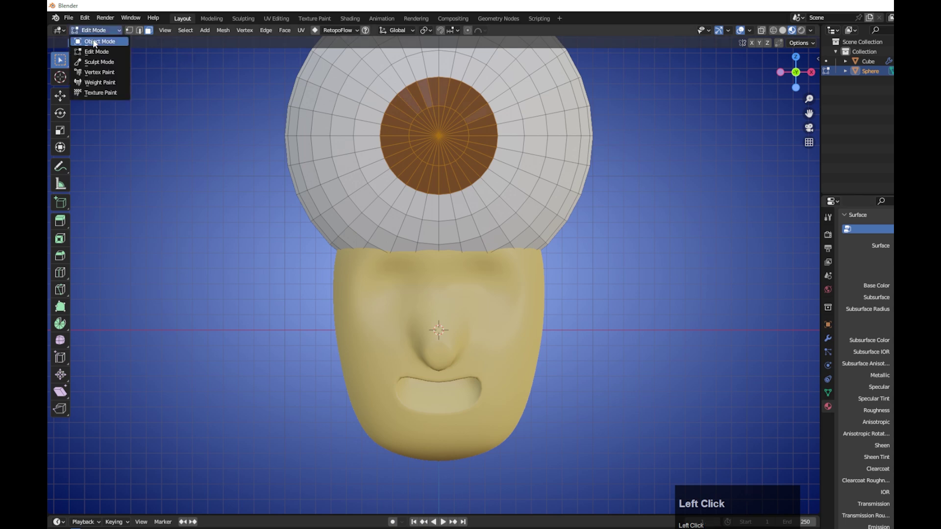
pyautogui.rightClick(601, 137)
pyautogui.click(600, 140)
pyautogui.scroll(-3)
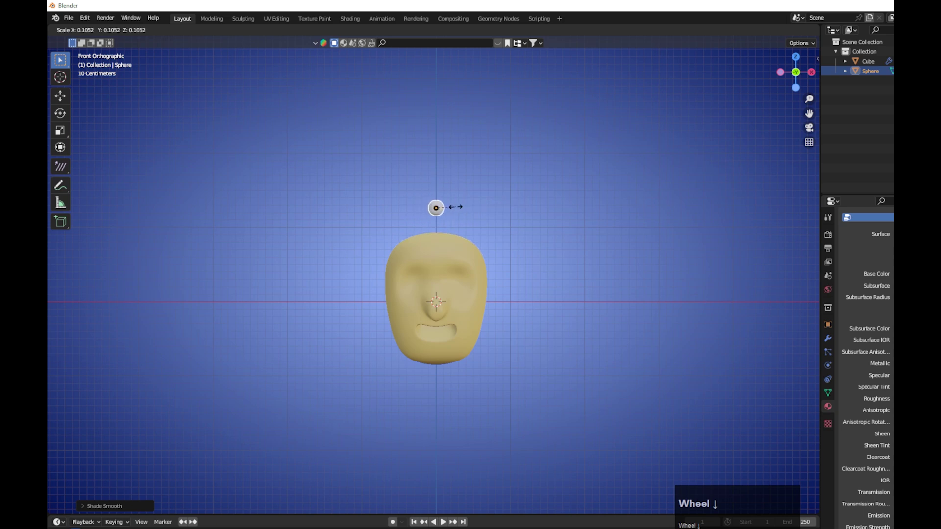
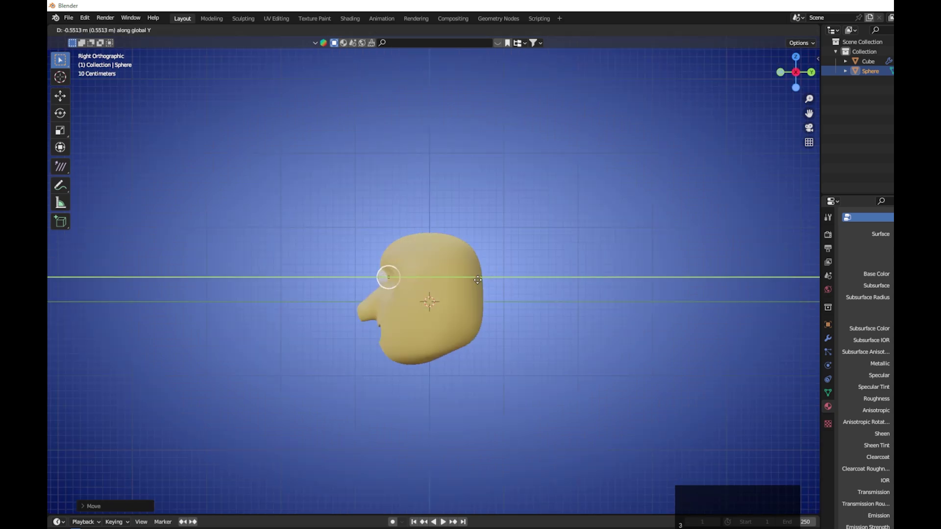
pyautogui.click(481, 281)
# Step: From the front view, scale the eyeball down to fit the right eye socket
pyautogui.press('1')
pyautogui.scroll(3)
pyautogui.click(514, 292)
pyautogui.scroll(3)
pyautogui.click(569, 296)
pyautogui.scroll(3)
pyautogui.moveTo(571, 297); pyautogui.dragTo(830, 342)
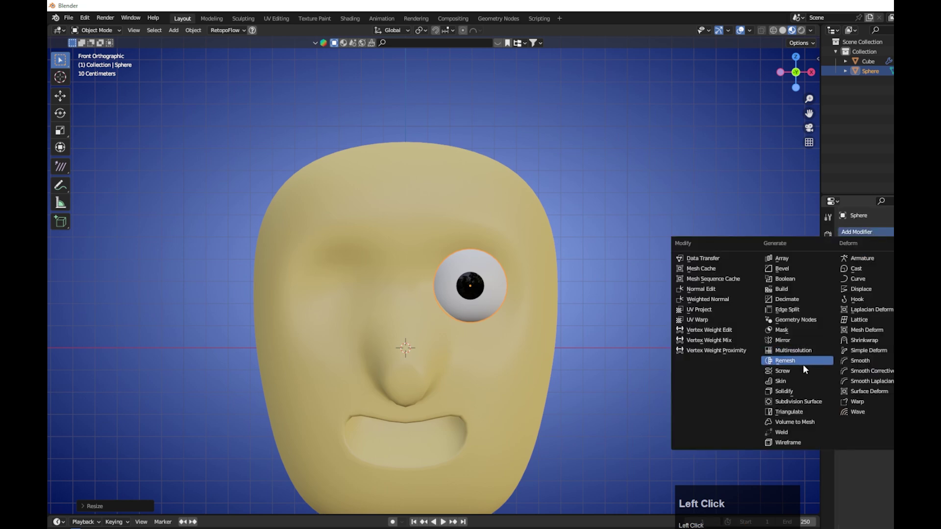
# Step: Add a Mirror modifier to the eyeball so a matching eye fills the other socket
pyautogui.click(799, 343)
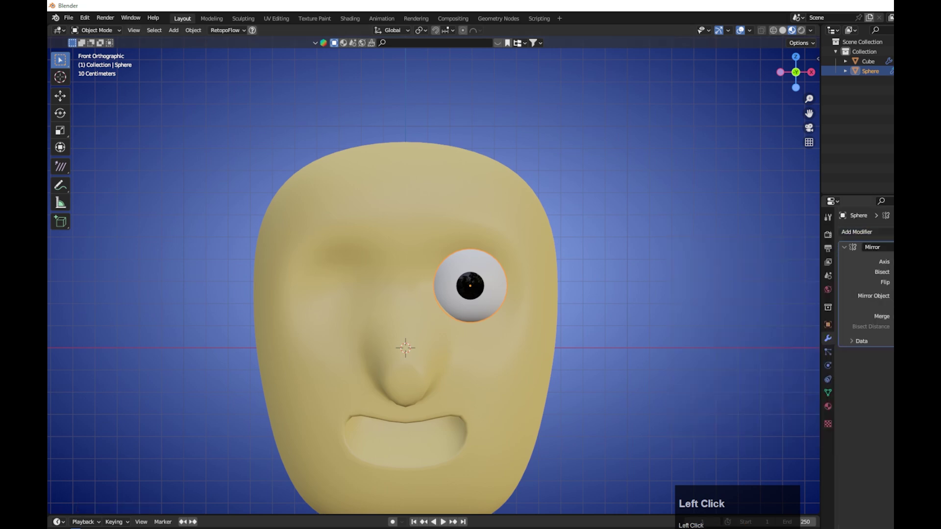
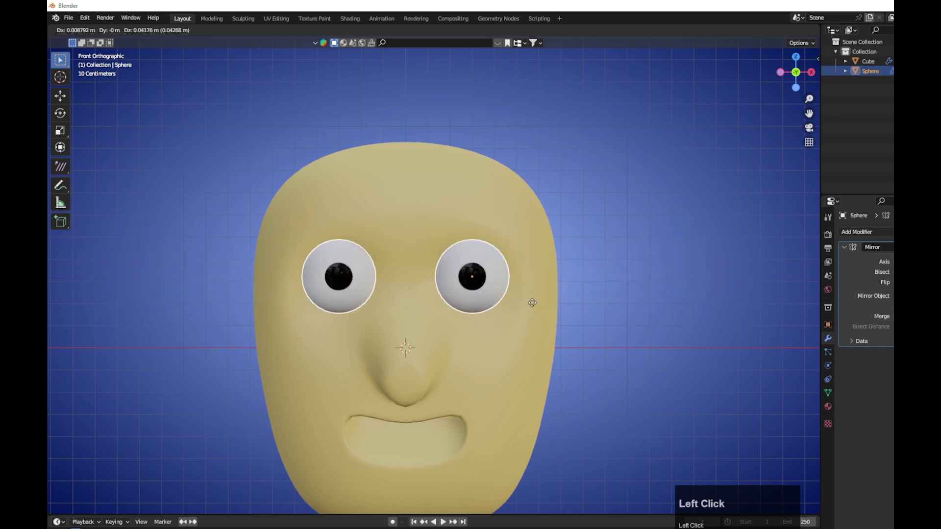
pyautogui.rightClick(533, 308)
pyautogui.scroll(-3)
pyautogui.moveTo(518, 351); pyautogui.dragTo(491, 346)
# Step: Select the head, cancel an accidental rotation, and reselect the eyeball
pyautogui.click(484, 363)
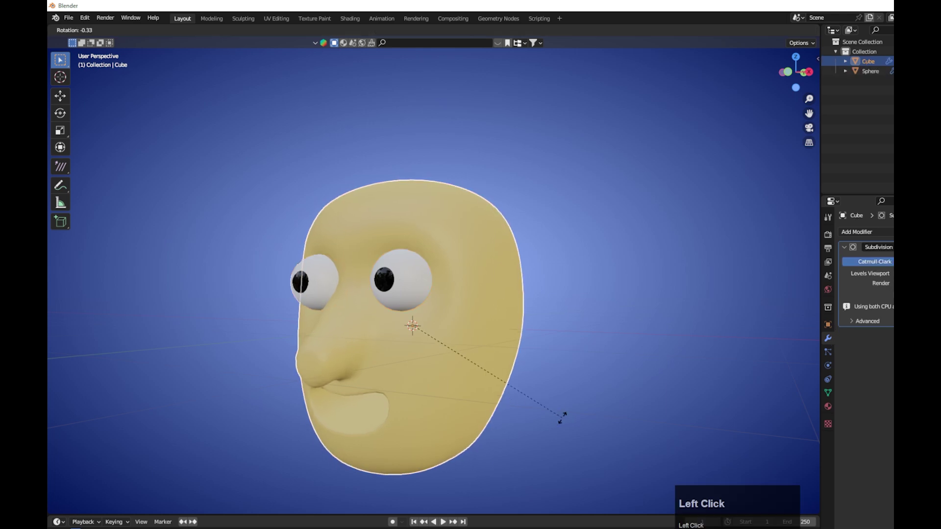
pyautogui.rightClick(429, 360)
pyautogui.click(409, 287)
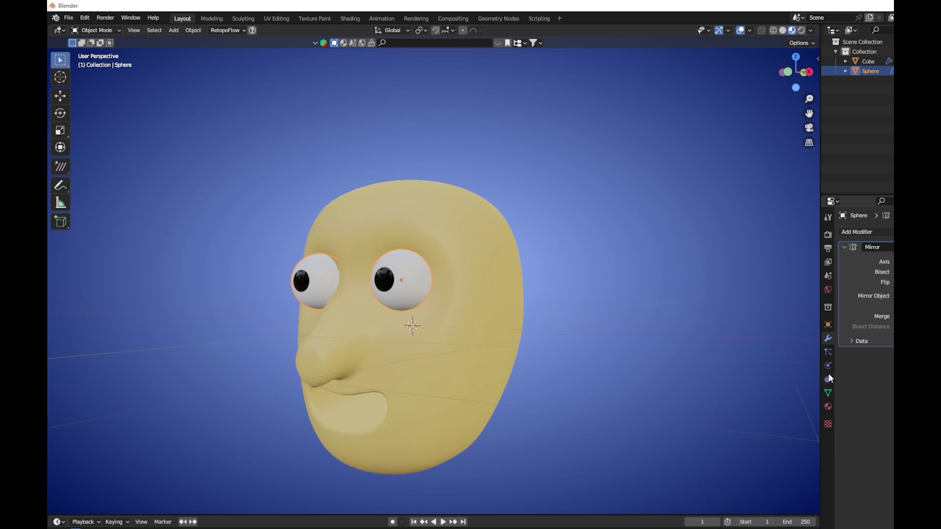
# Step: Add a Shrinkwrap object constraint to the eyeballs
pyautogui.click(832, 370)
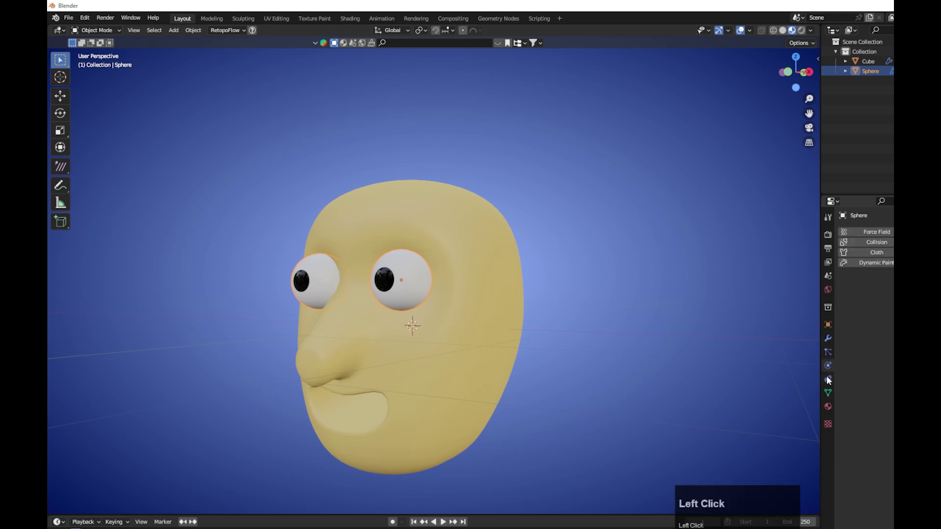
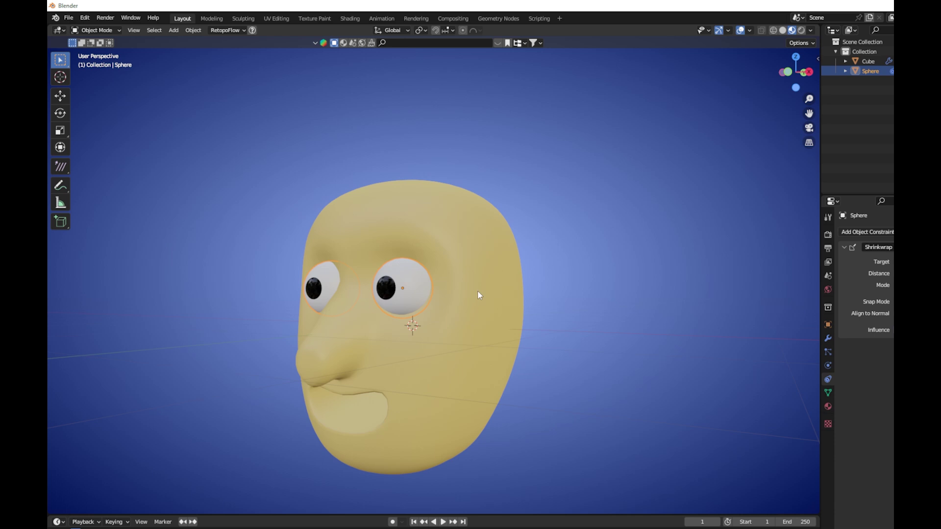
pyautogui.click(832, 373)
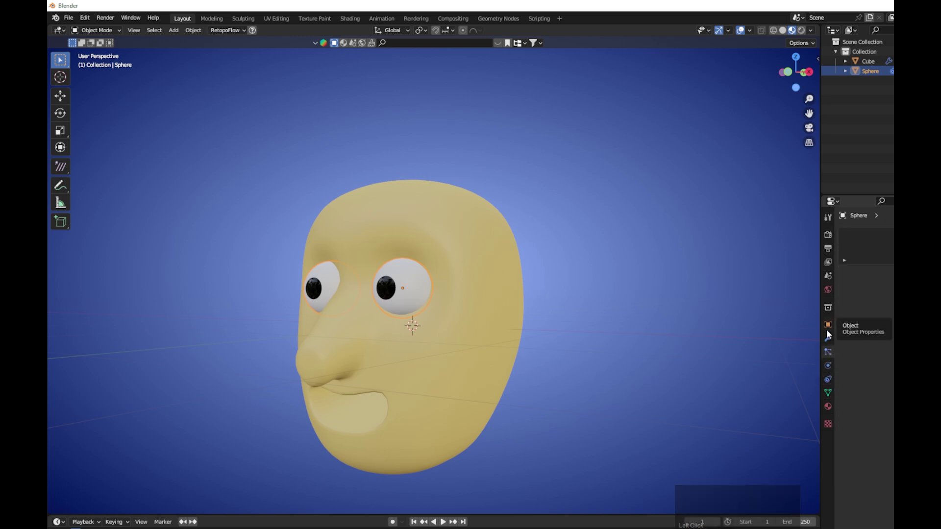
pyautogui.click(831, 396)
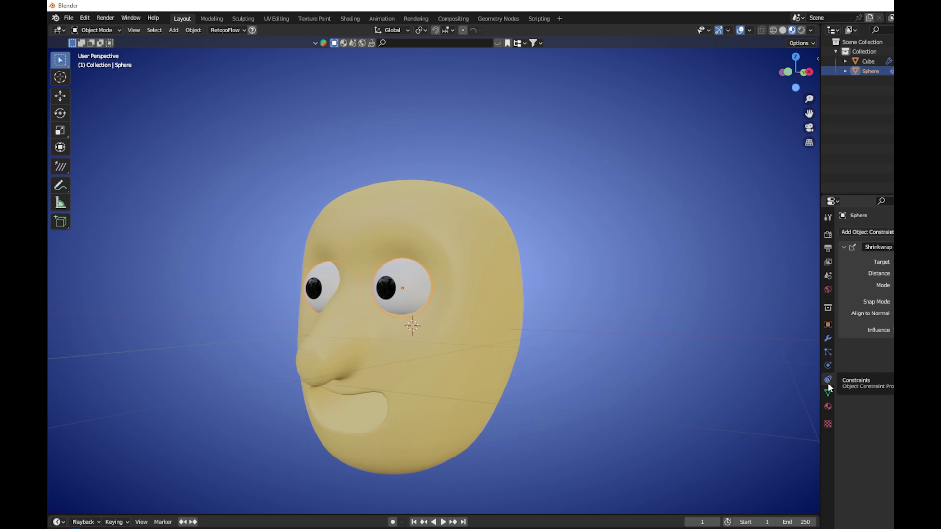
pyautogui.click(452, 327)
# Step: Rotate the eyeballs slightly about the Z axis so they face forward
pyautogui.press('1')
pyautogui.scroll(3)
pyautogui.click(480, 306)
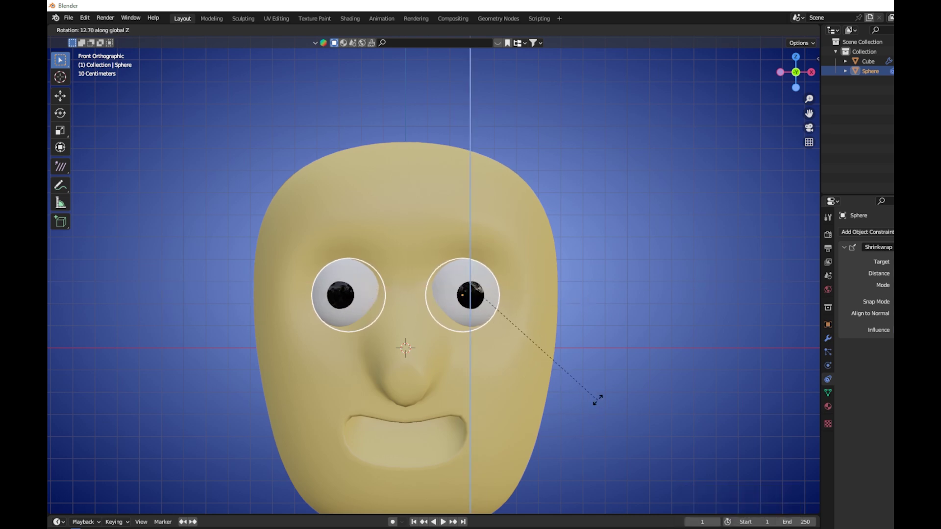
pyautogui.click(600, 399)
pyautogui.scroll(-3)
pyautogui.click(499, 350)
pyautogui.scroll(-3)
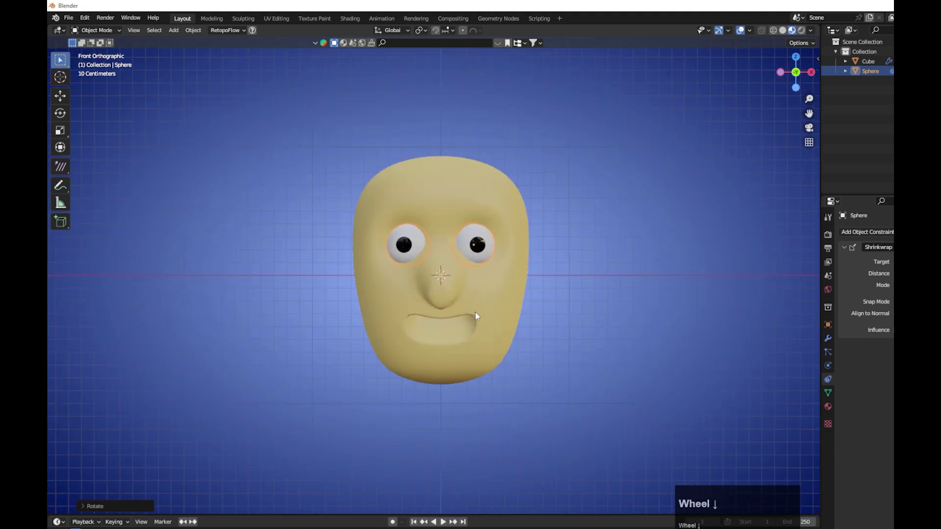
pyautogui.click(501, 275)
# Step: Select the head from the side view and enter Edit Mode on its mesh
pyautogui.press('3')
pyautogui.click(441, 233)
pyautogui.press('Tab')
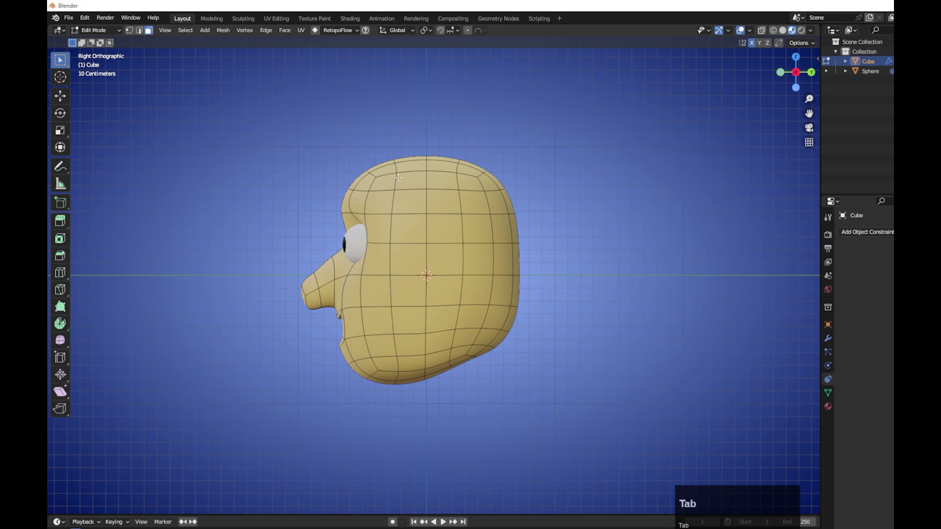
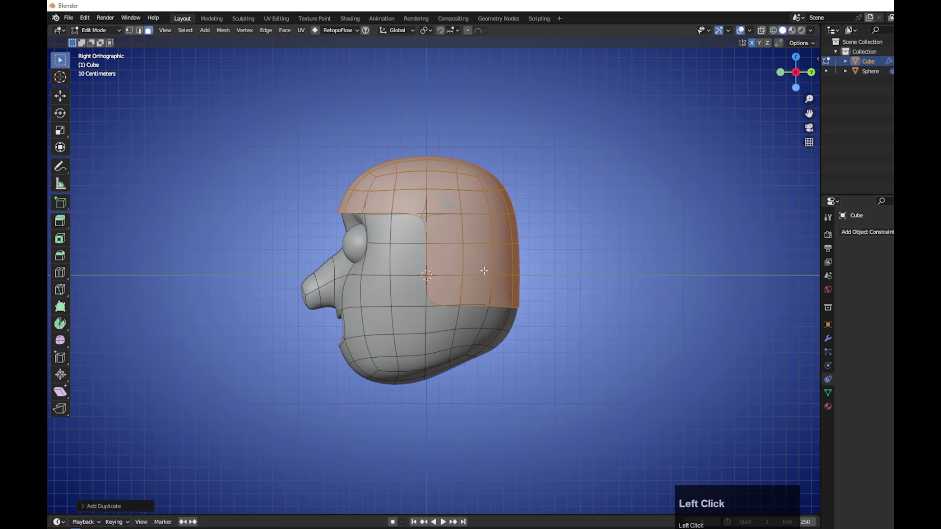
# Step: Duplicate the top and back faces and separate them into a hair object, Cube.001
pyautogui.press('Return')
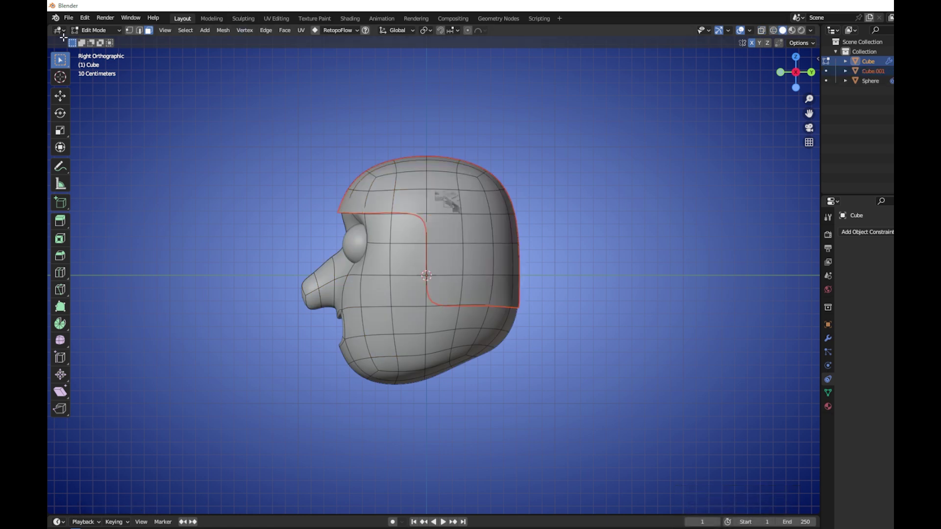
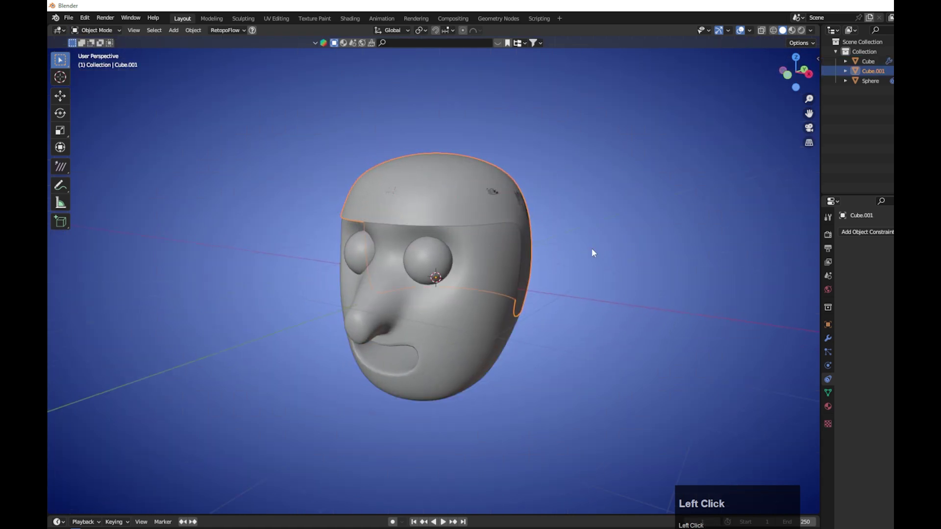
# Step: Give the hair cap a dark material plus Subdivision Surface and Solidify modifiers
pyautogui.rightClick(636, 193)
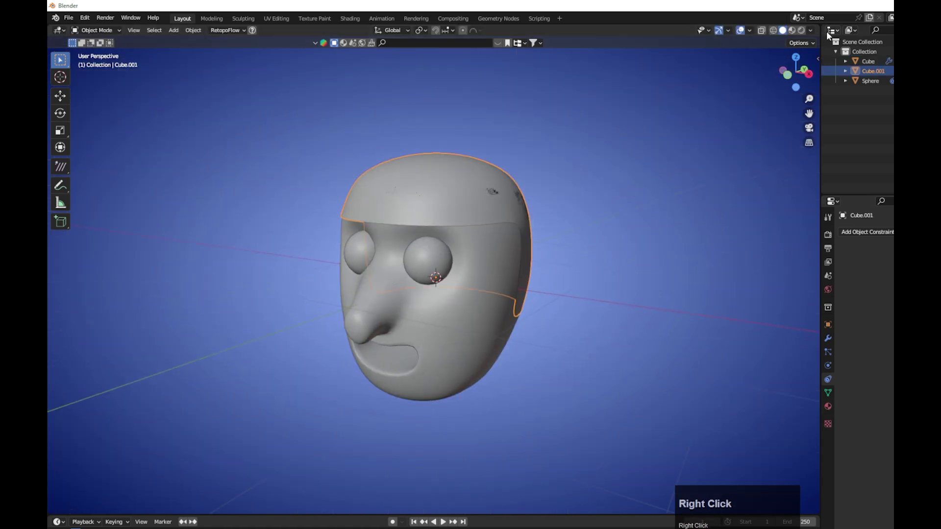
pyautogui.click(794, 33)
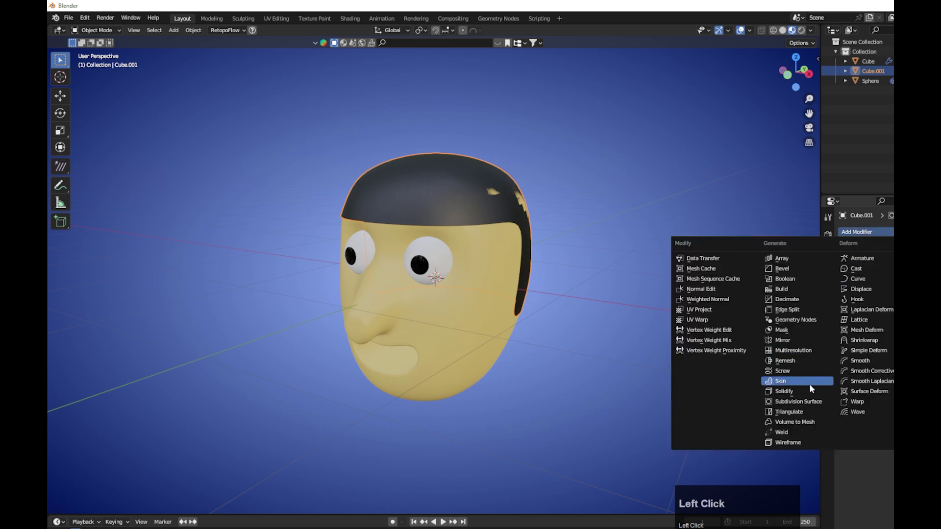
pyautogui.click(809, 394)
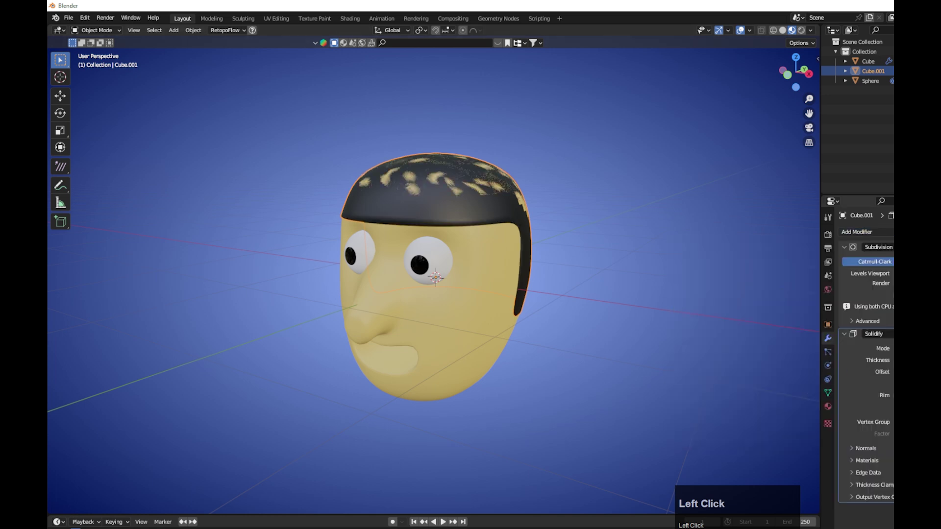
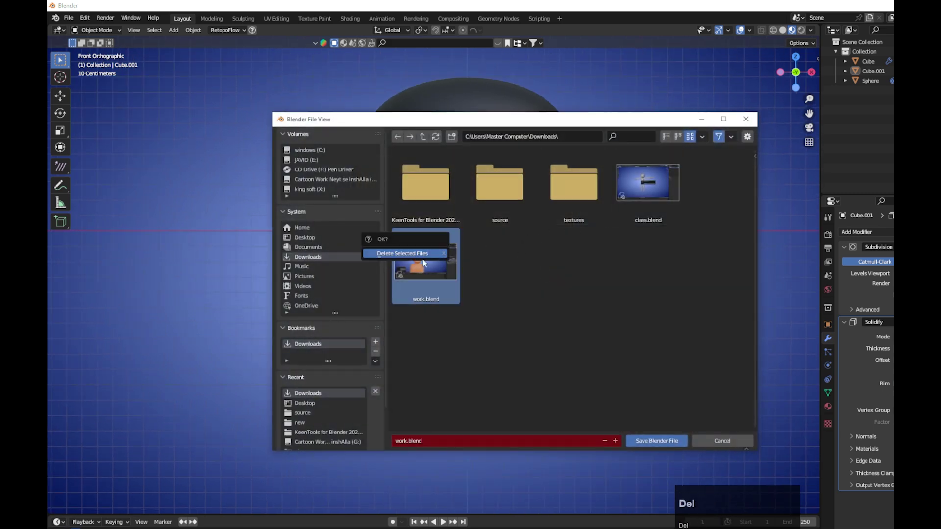
# Step: Save the project as class.blend in the Downloads folder
pyautogui.click(423, 257)
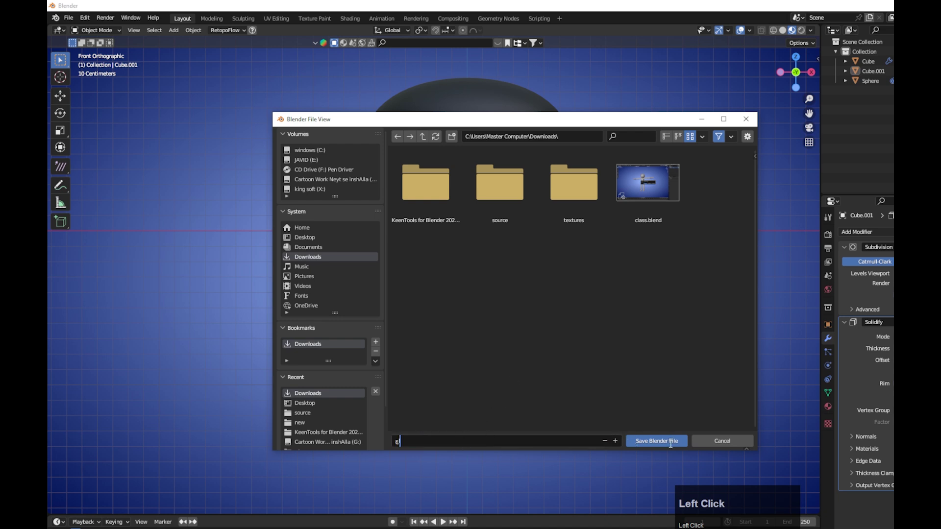
pyautogui.press('BackSpace')
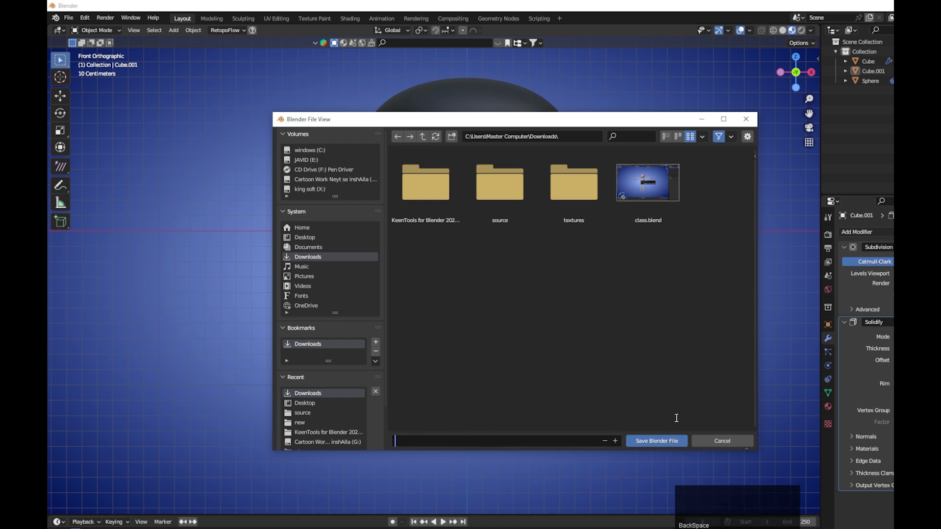
pyautogui.press('BackSpace')
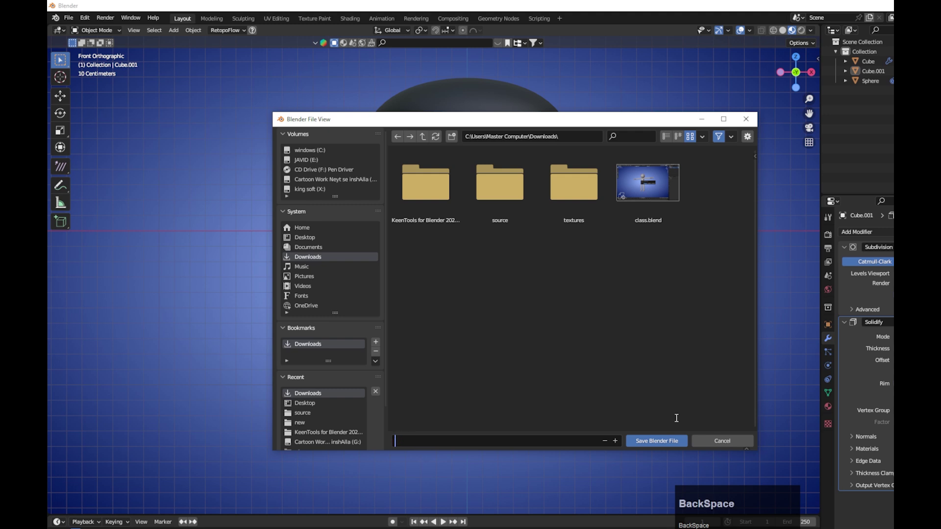
pyautogui.press('BackSpace')
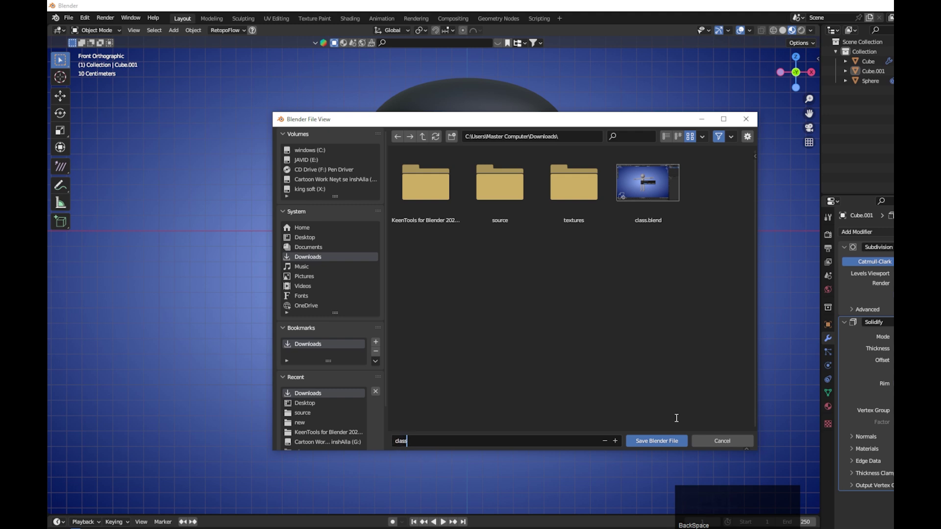
pyautogui.click(660, 441)
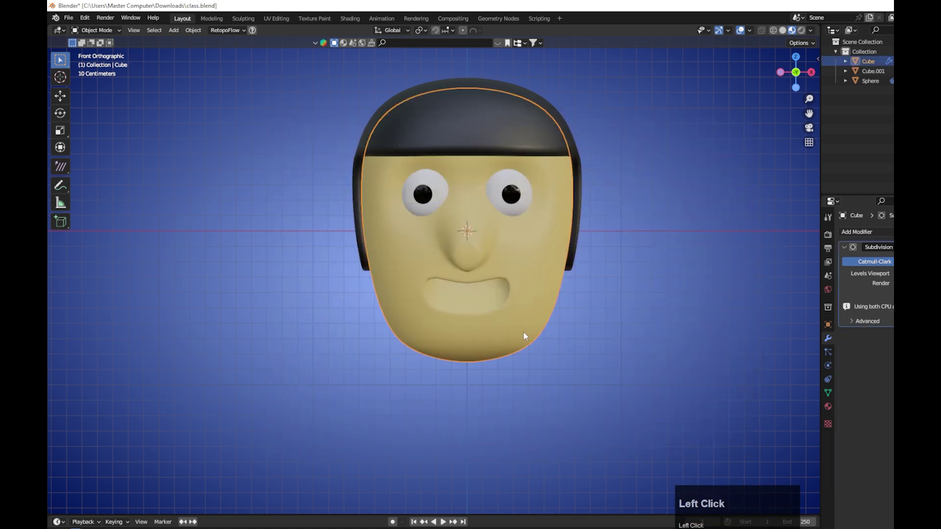
# Step: Hide the head, hair and eyes so the front view shows an empty grid
pyautogui.press('1')
pyautogui.scroll(-3)
pyautogui.moveTo(525, 317); pyautogui.dragTo(571, 269)
pyautogui.rightClick(571, 269)
pyautogui.scroll(3)
pyautogui.click(501, 362)
pyautogui.scroll(-3)
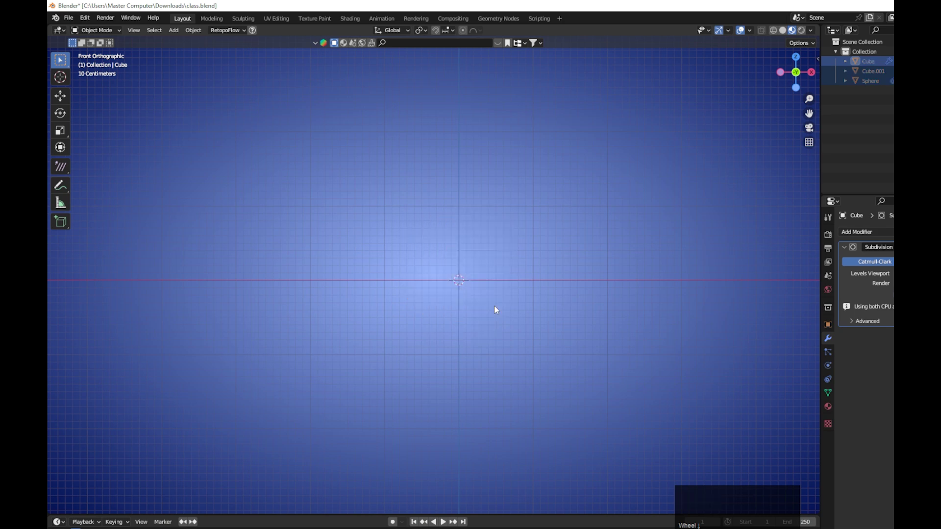
# Step: Add a new cube, Cube.002, and scale it narrower in X and thinner in Y
pyautogui.scroll(-3)
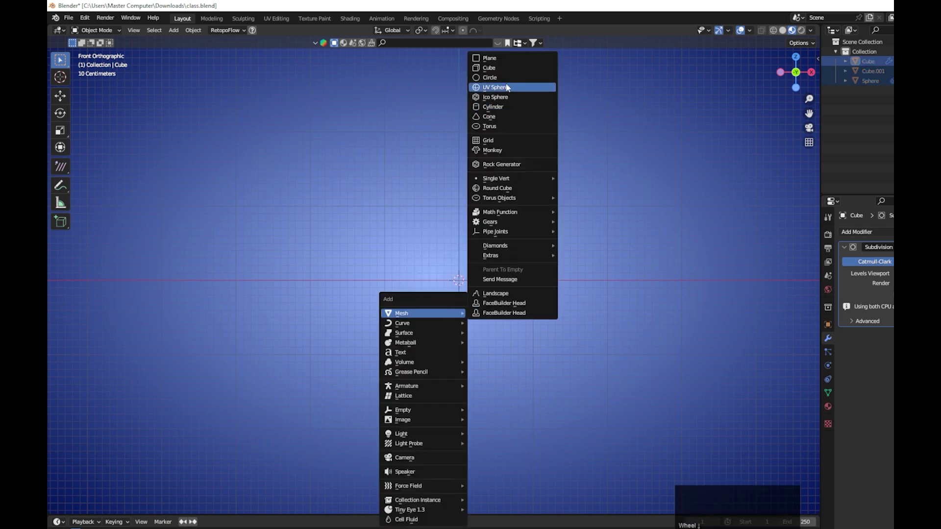
pyautogui.click(511, 70)
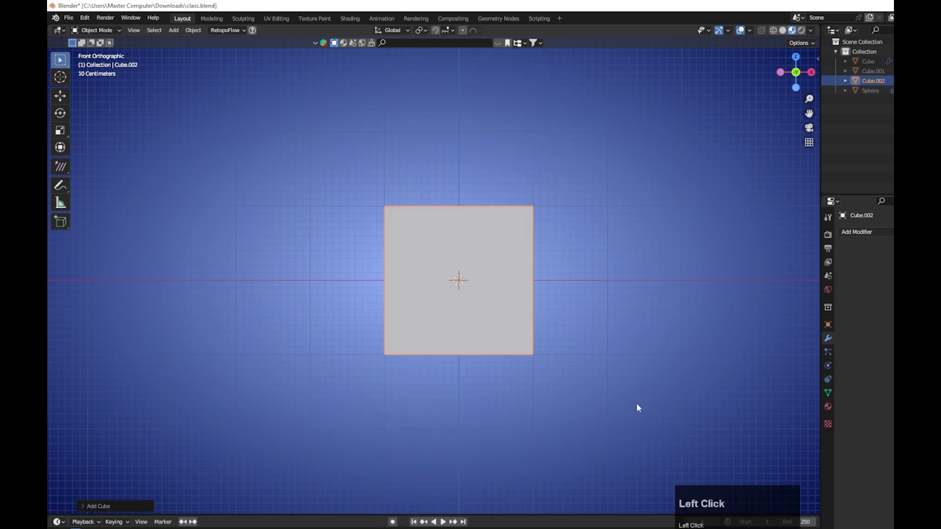
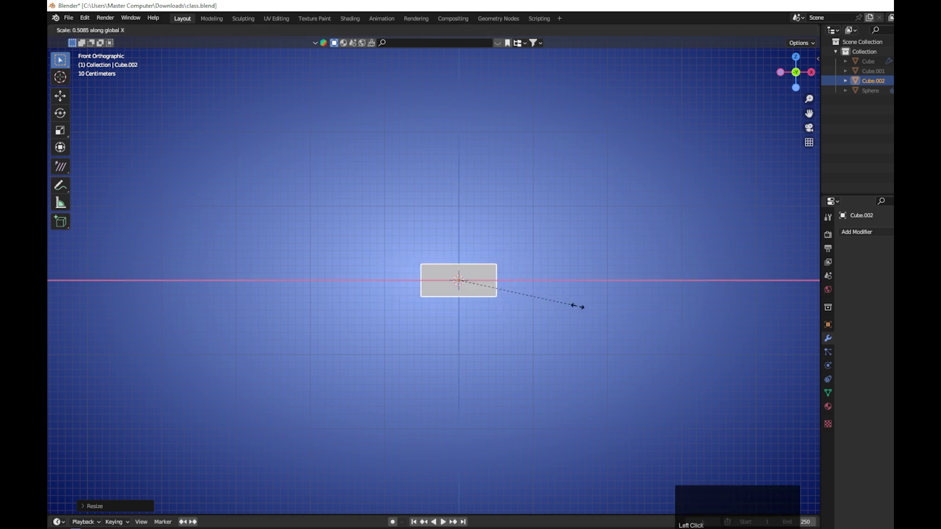
pyautogui.click(556, 305)
pyautogui.press('7')
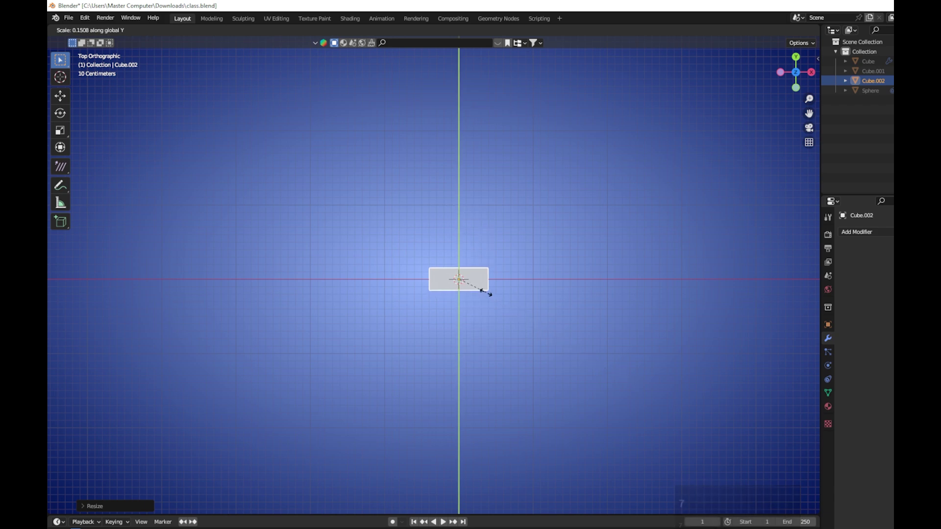
pyautogui.click(481, 287)
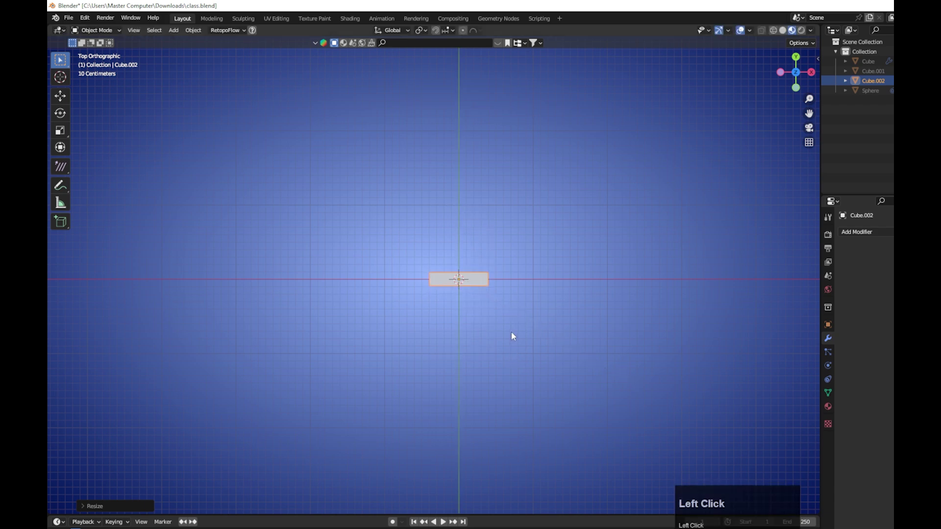
# Step: Recentre the view and begin stretching the slab vertically along Z
pyautogui.scroll(3)
pyautogui.moveTo(522, 358); pyautogui.dragTo(583, 435)
pyautogui.press('1')
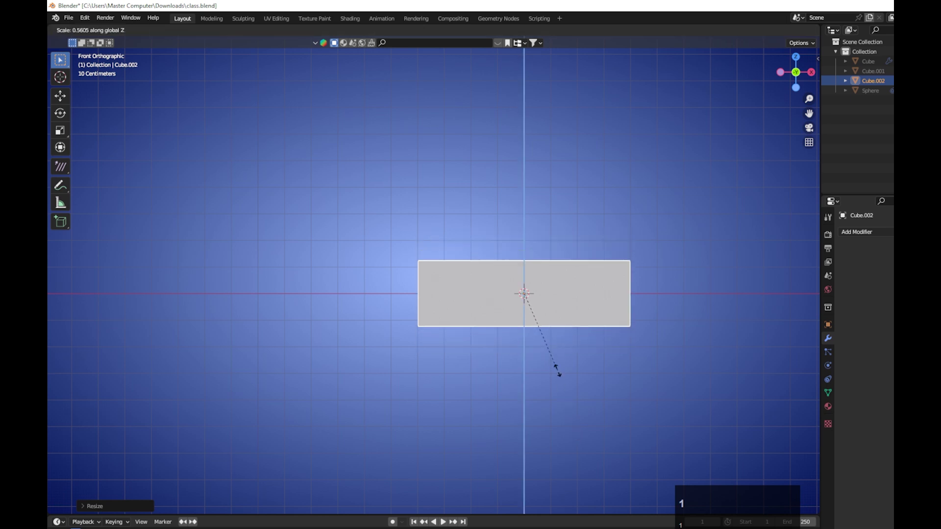
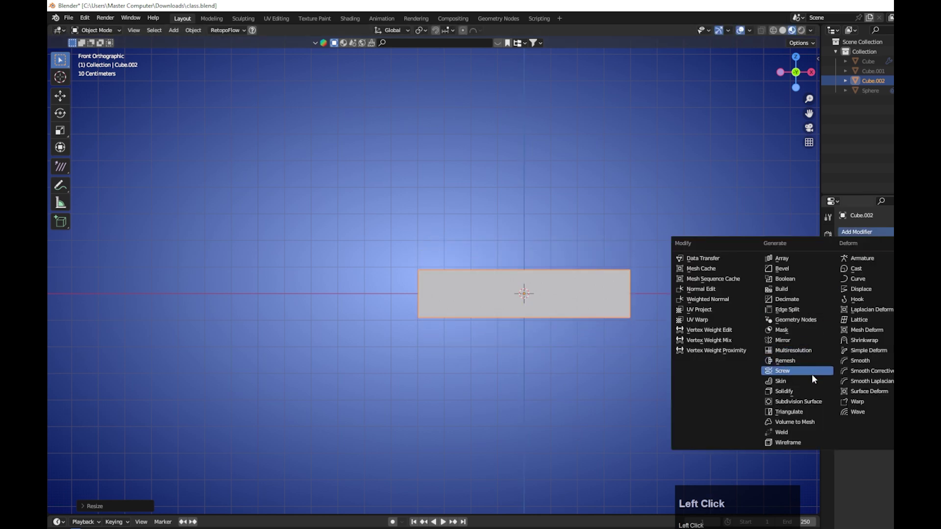
# Step: Add a Subdivision Surface modifier to Cube.002 and enter Edit Mode to reshape it
pyautogui.click(808, 407)
pyautogui.press('2')
pyautogui.press('Return')
pyautogui.press('Tab')
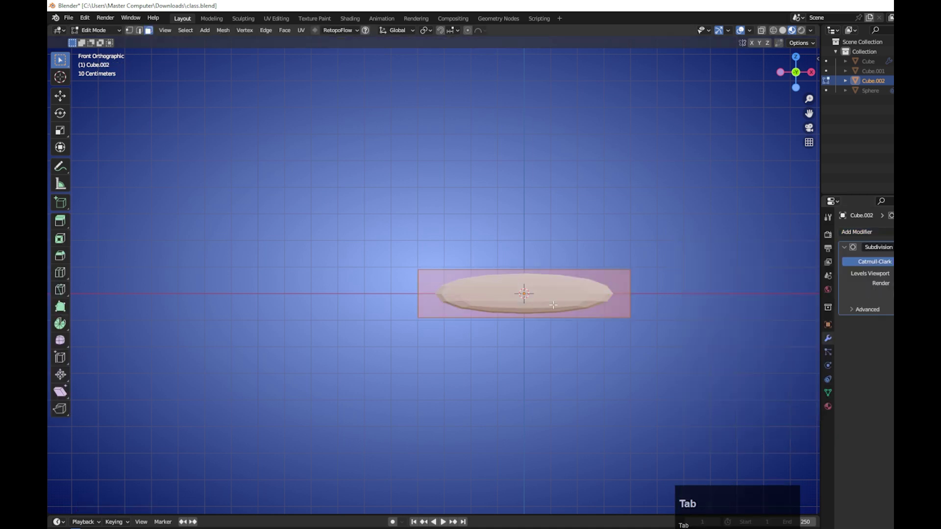
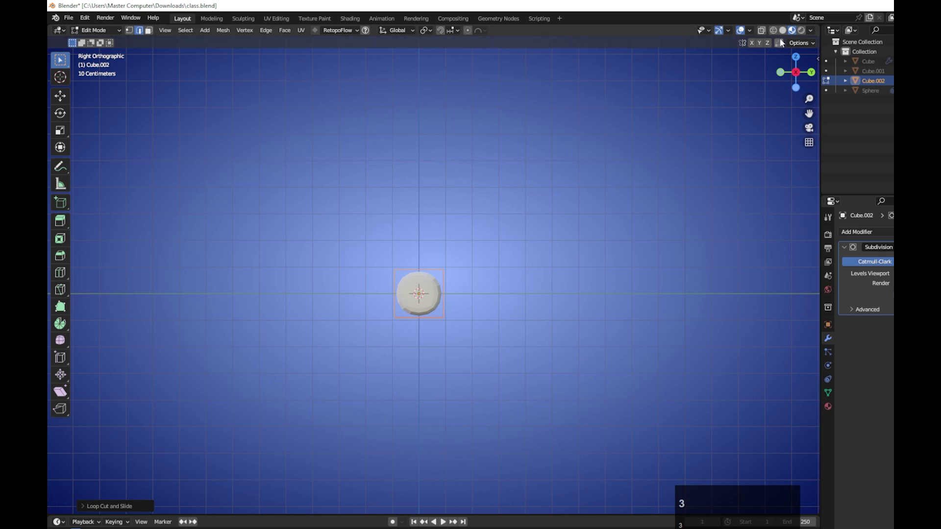
pyautogui.scroll(3)
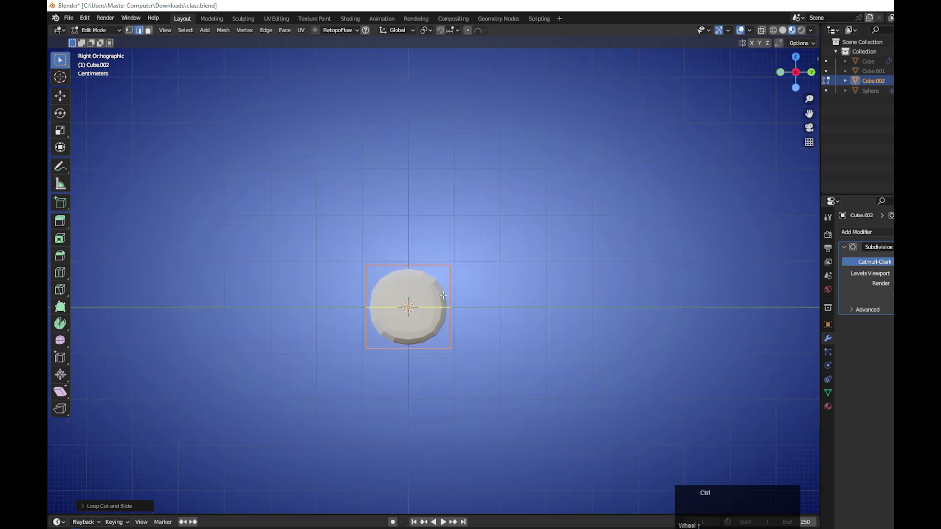
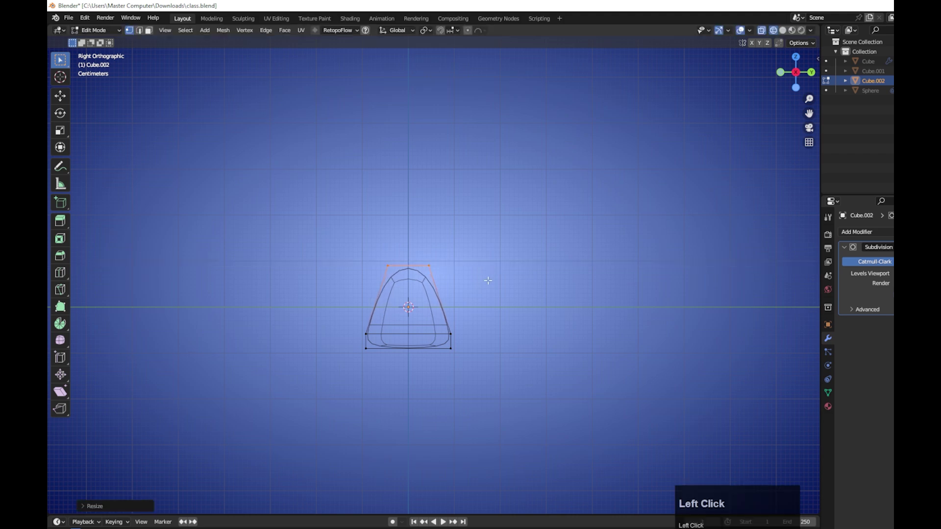
# Step: View the block front-on in solid shading and add three vertical edge loops across it
pyautogui.press('1')
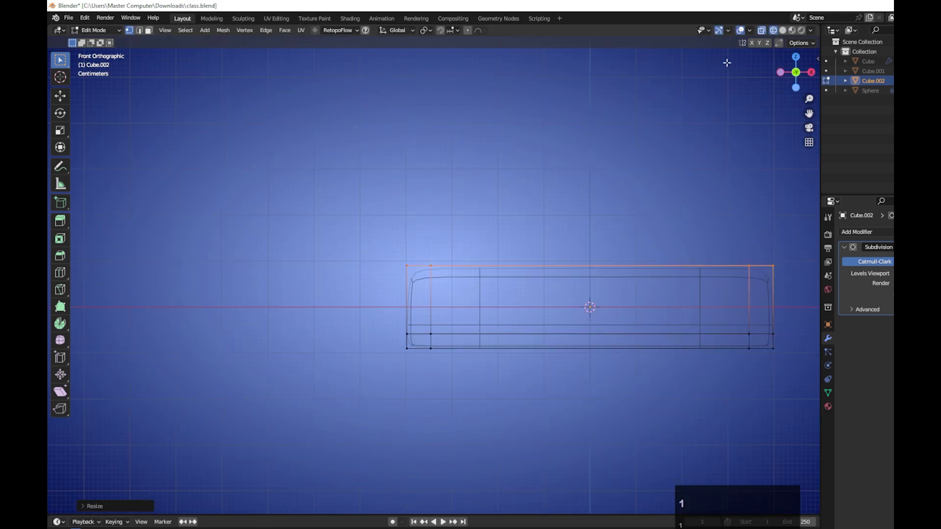
pyautogui.click(785, 33)
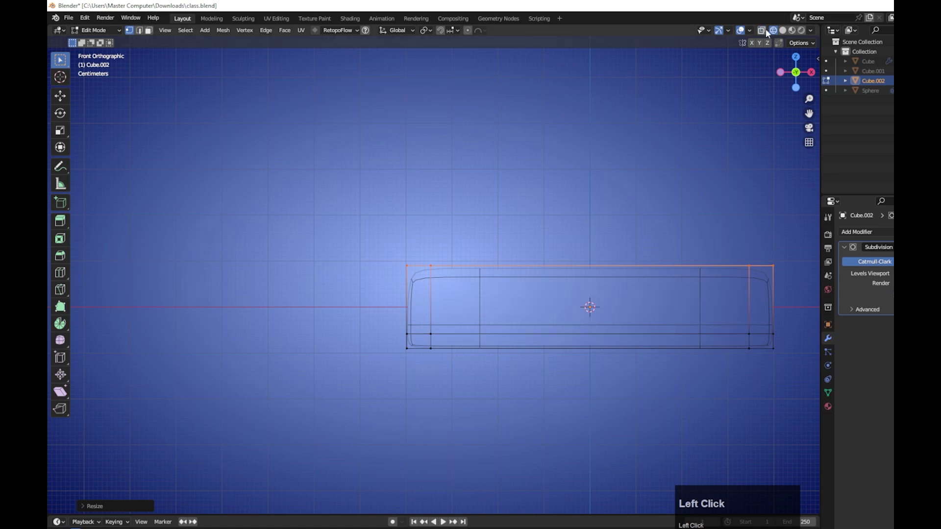
pyautogui.scroll(-3)
pyautogui.click(764, 27)
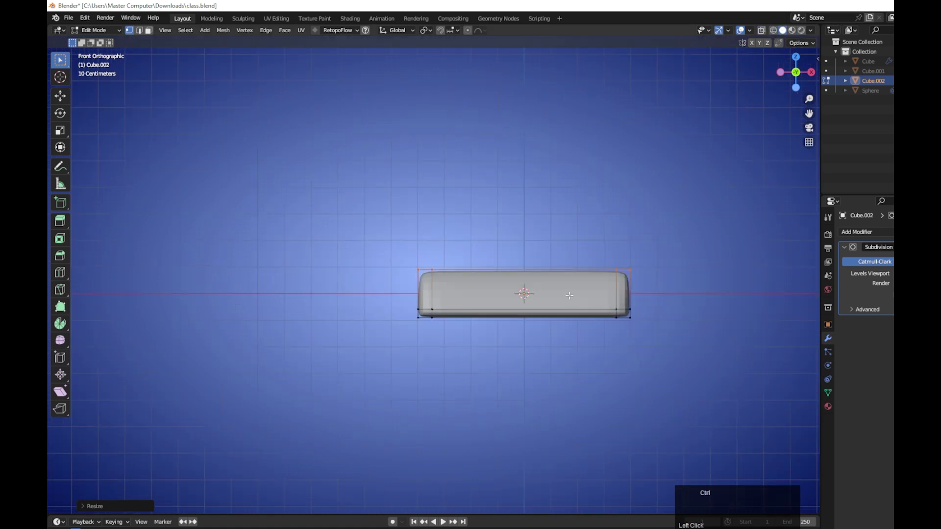
pyautogui.scroll(3)
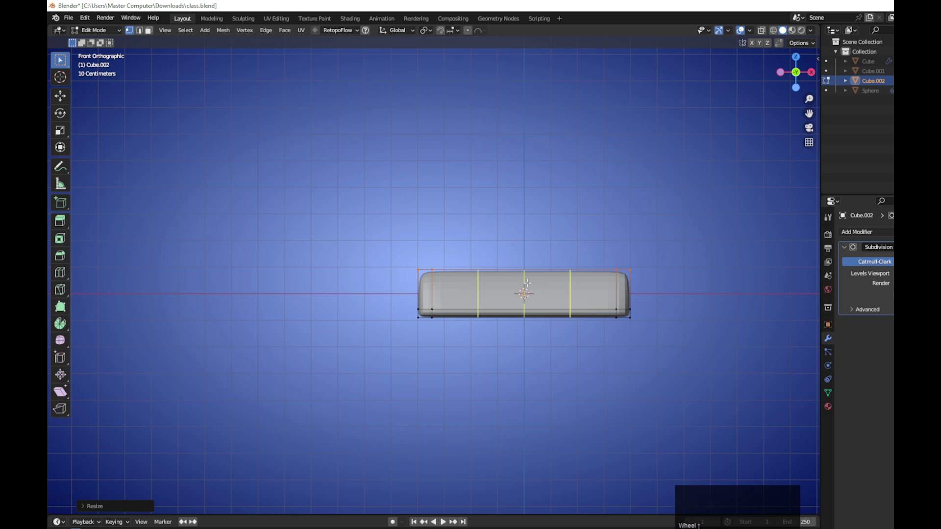
pyautogui.scroll(3)
pyautogui.click(743, 26)
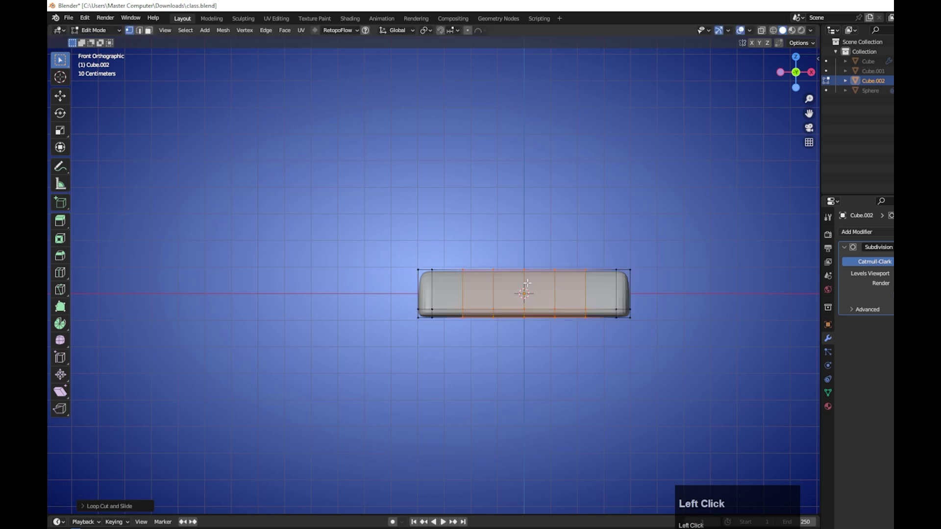
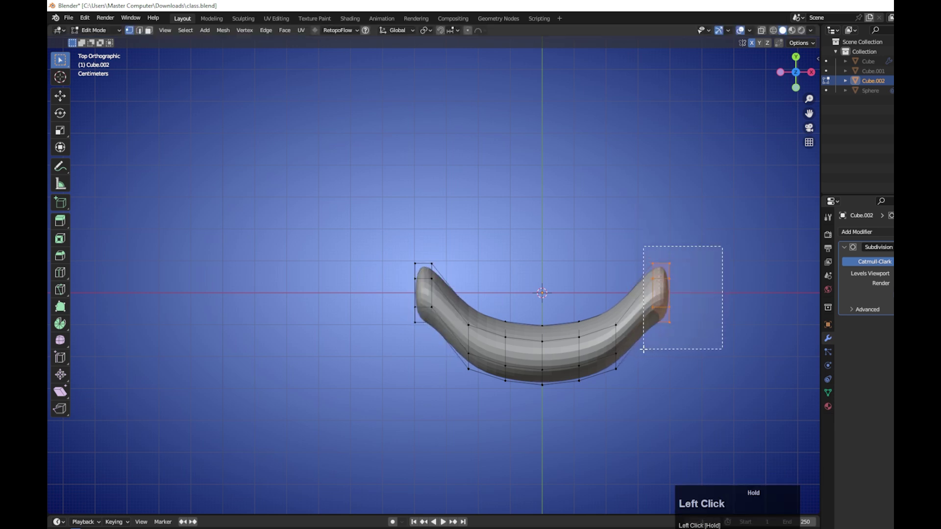
# Step: Apply Shade Smooth to the curved lip piece from its context menu
pyautogui.rightClick(194, 0)
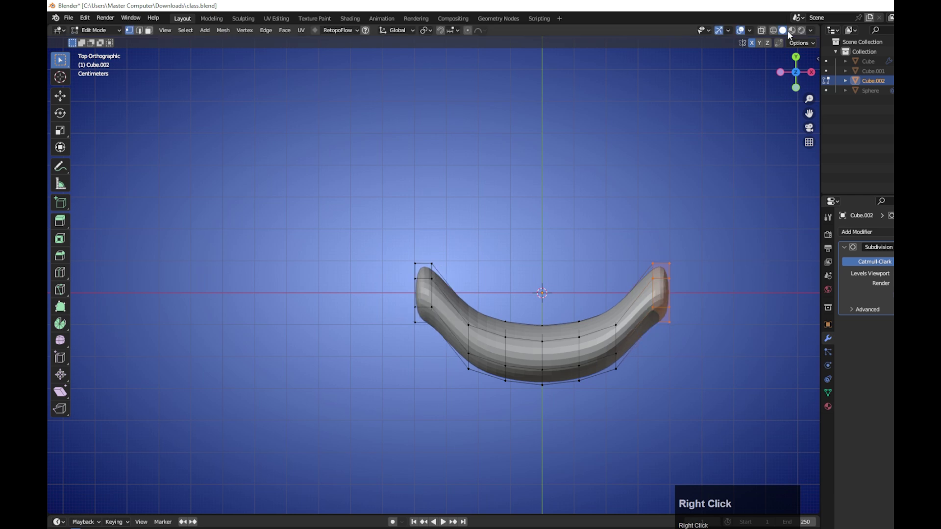
pyautogui.moveTo(765, 30); pyautogui.dragTo(195, 0)
pyautogui.rightClick(194, 1)
pyautogui.click(766, 30)
# Step: Orbit around the lip piece and unhide the head, hair and eyes around it
pyautogui.moveTo(766, 30); pyautogui.dragTo(195, 1)
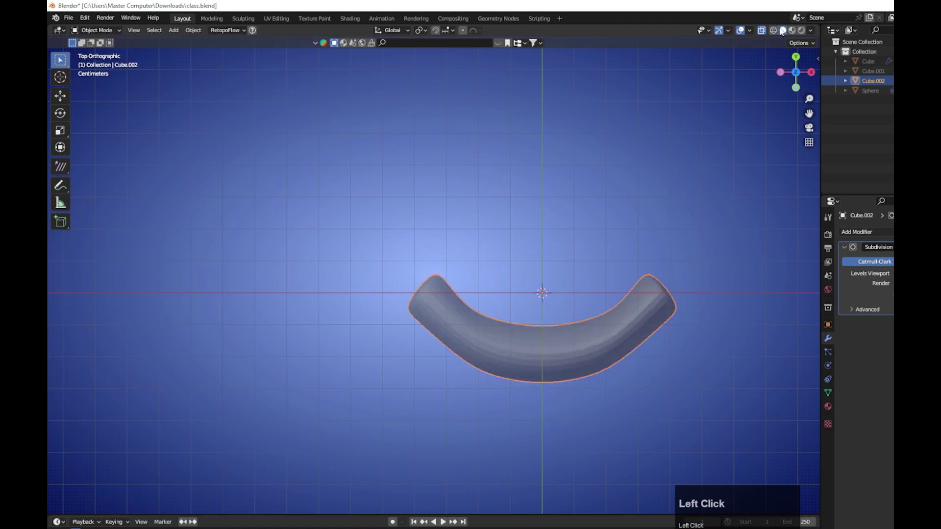
pyautogui.scroll(-3)
pyautogui.moveTo(595, 282); pyautogui.dragTo(761, 33)
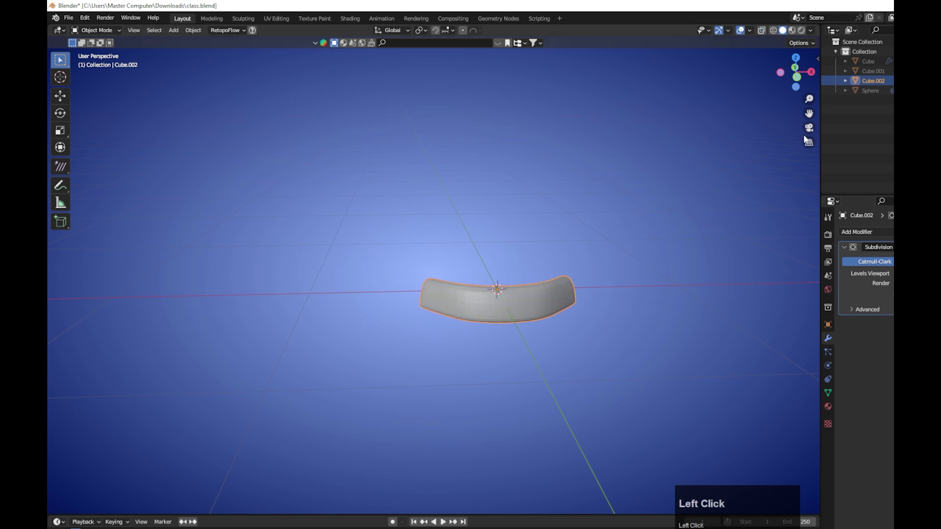
pyautogui.click(795, 30)
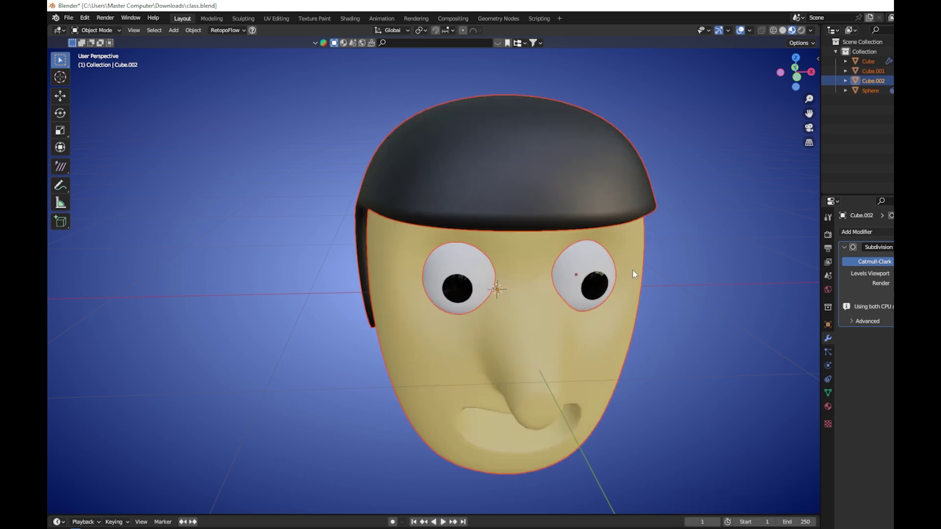
# Step: View the head from the right side in see-through wireframe to place the mouth parts
pyautogui.scroll(-3)
pyautogui.press('3')
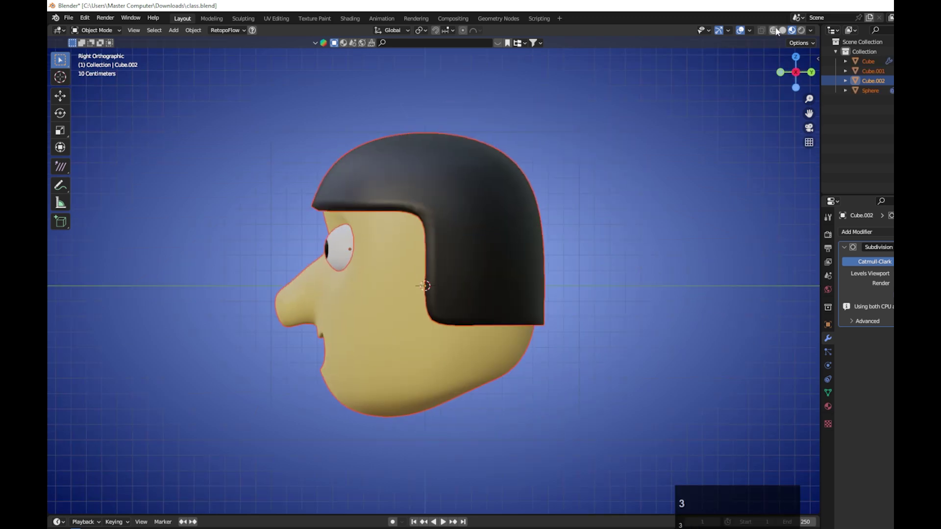
pyautogui.click(778, 32)
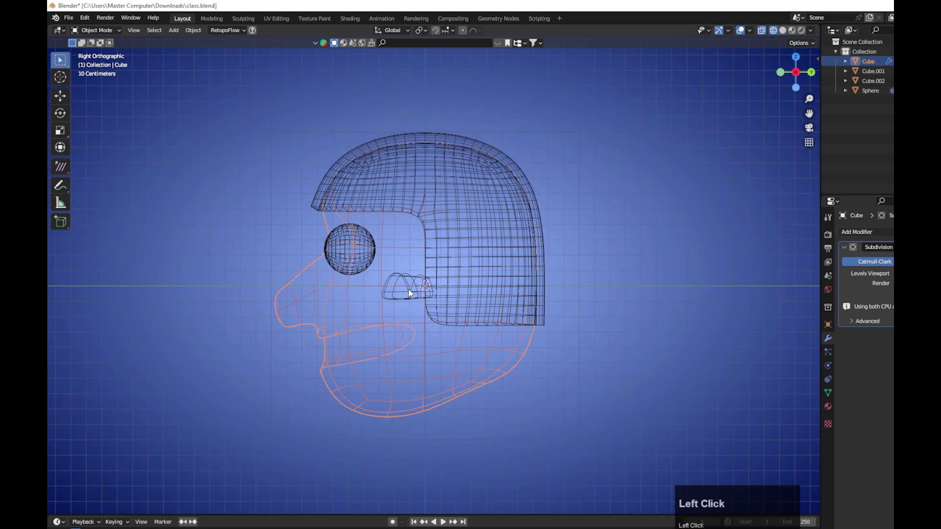
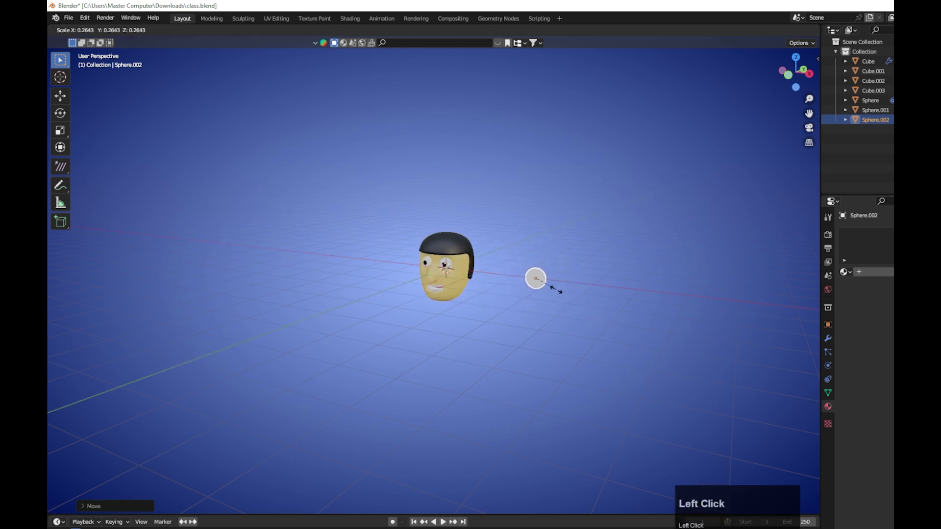
# Step: Confirm the new sphere's small size beside the head and return to front view
pyautogui.press('1')
pyautogui.scroll(3)
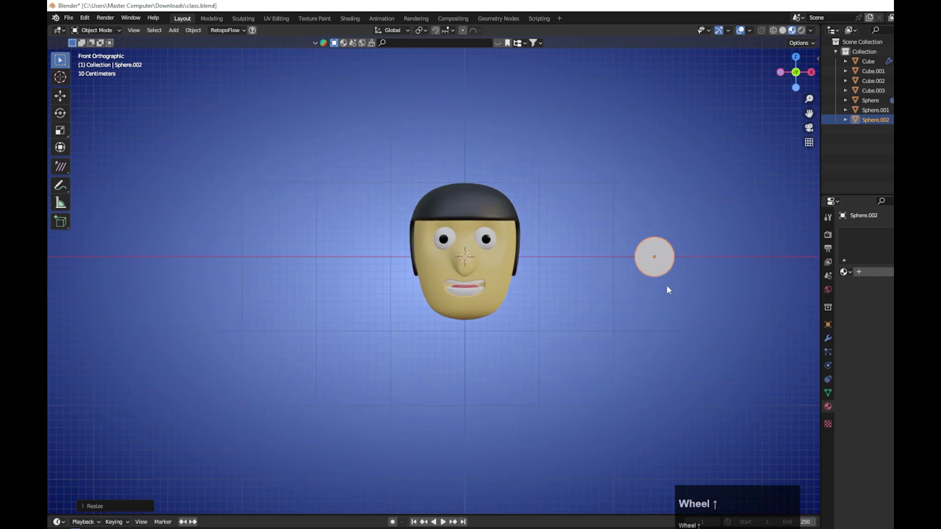
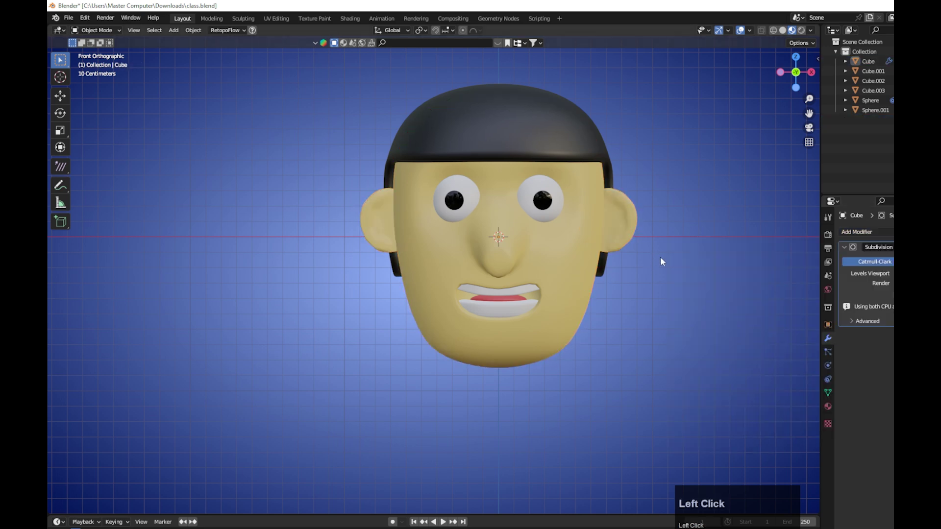
# Step: Select the head, orbit to see its side with the ears, and show the interaction mode list
pyautogui.scroll(3)
pyautogui.click(632, 234)
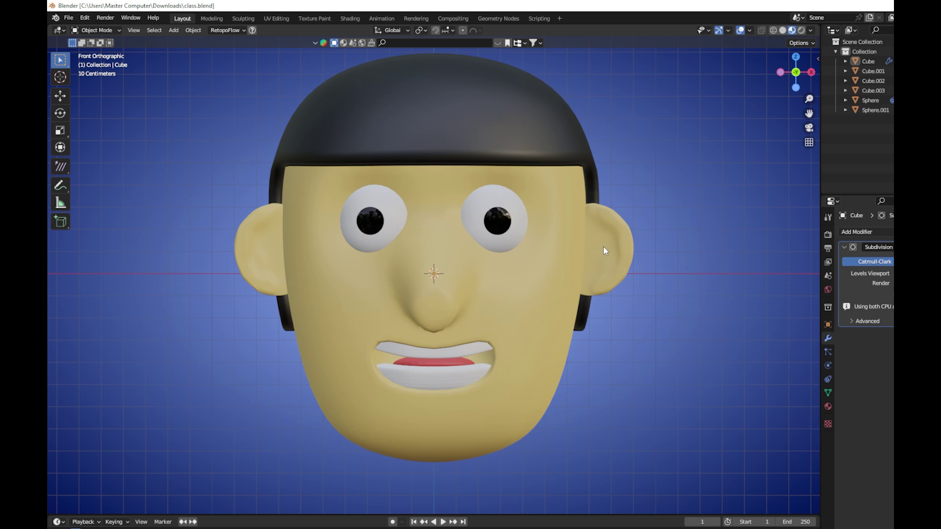
pyautogui.scroll(-3)
pyautogui.moveTo(482, 289); pyautogui.dragTo(405, 313)
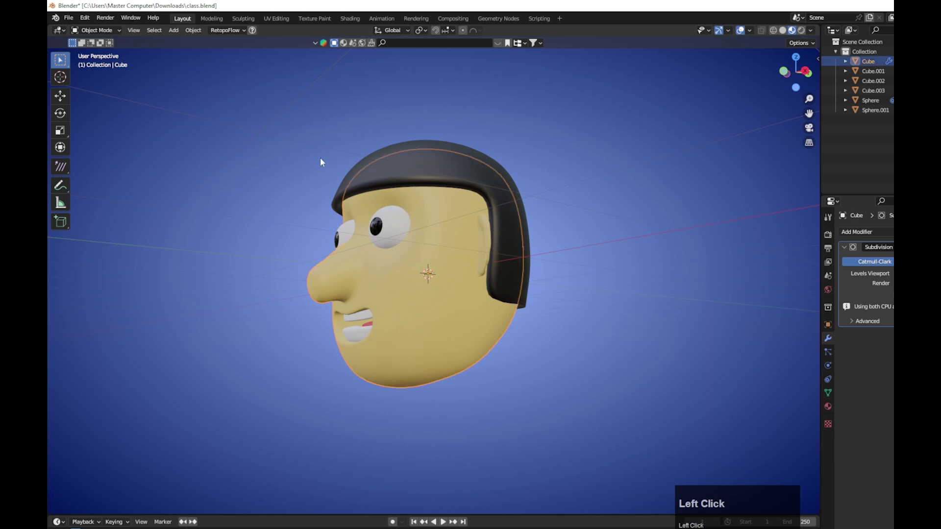
pyautogui.click(96, 32)
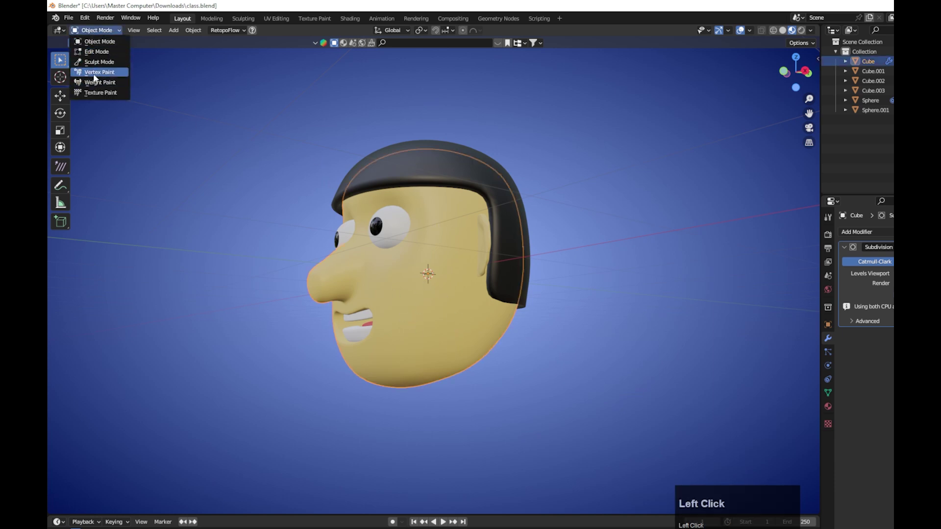
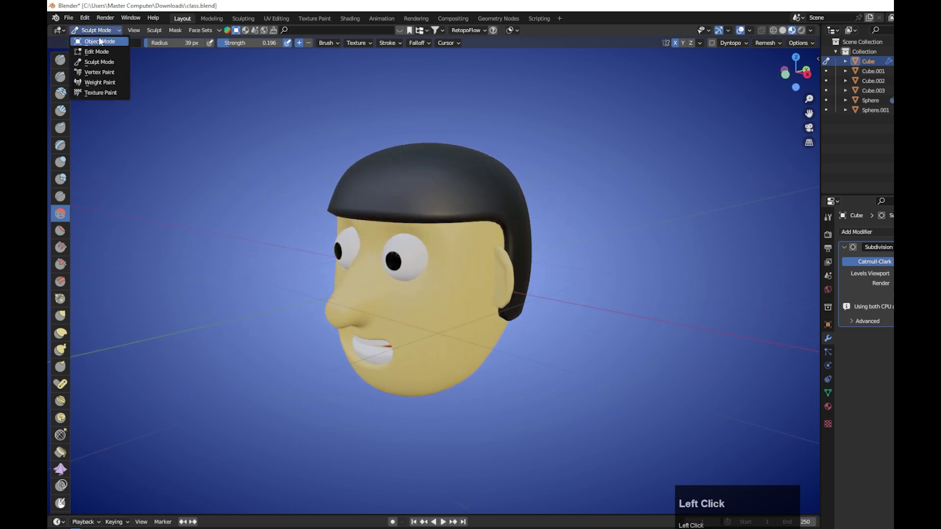
pyautogui.scroll(-3)
pyautogui.press('1')
# Step: Orbit into the mouth, select the tongue, then reselect the head for its shape keys
pyautogui.scroll(3)
pyautogui.scroll(3)
pyautogui.moveTo(498, 300); pyautogui.dragTo(540, 278)
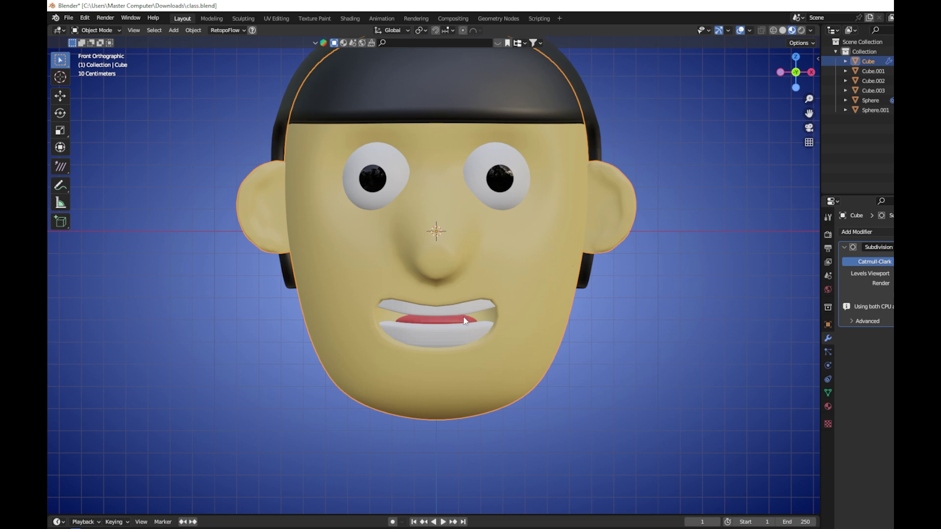
pyautogui.click(458, 320)
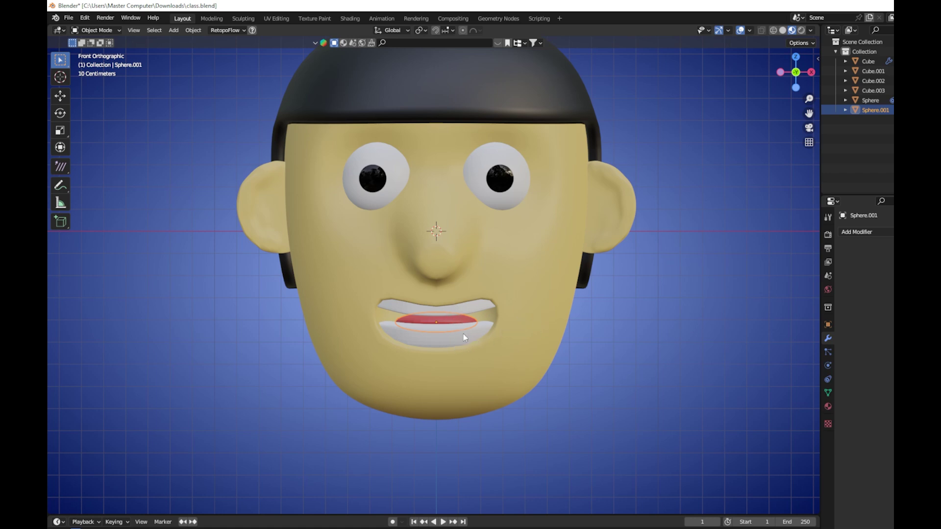
pyautogui.click(519, 317)
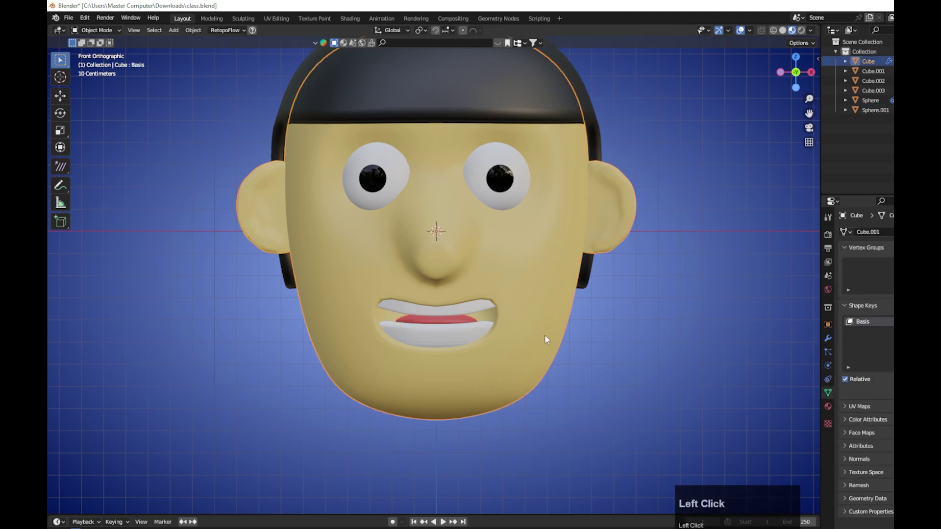
# Step: Zoom in on the mouth area while shaping the 'talking' key
pyautogui.scroll(3)
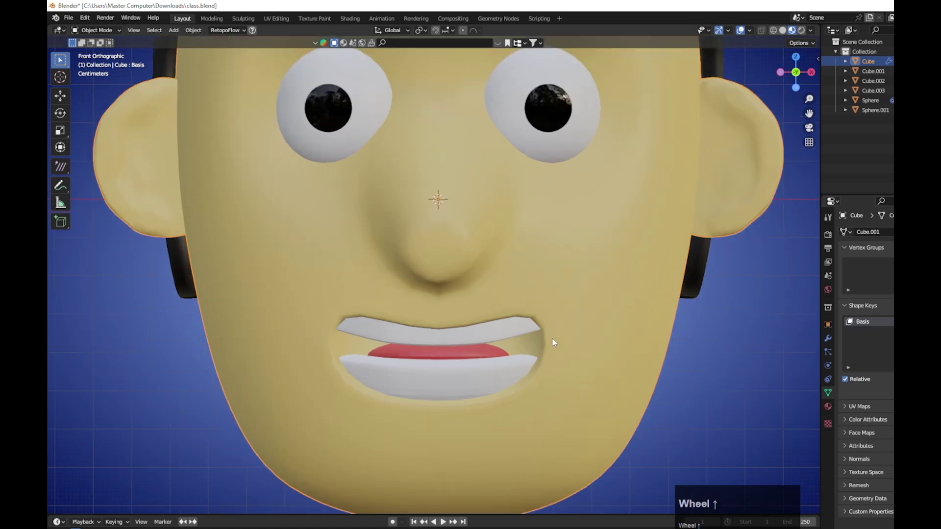
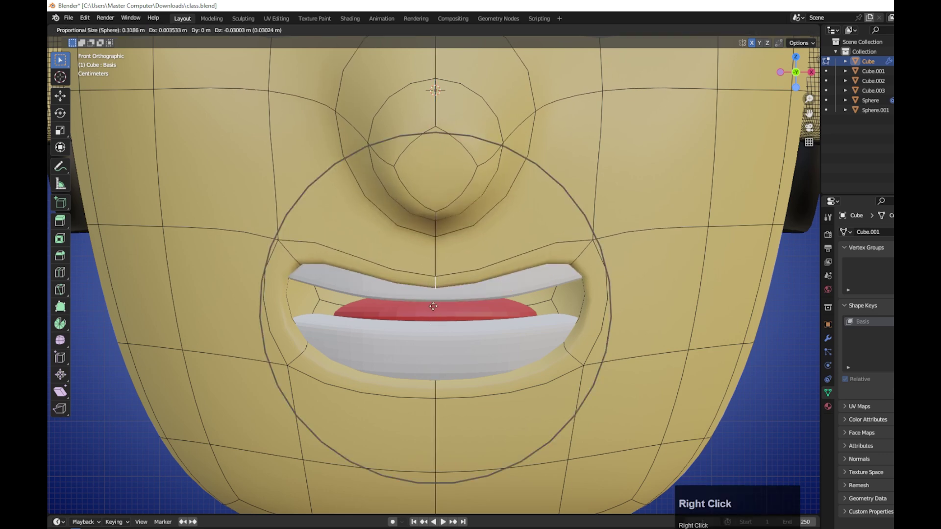
pyautogui.scroll(3)
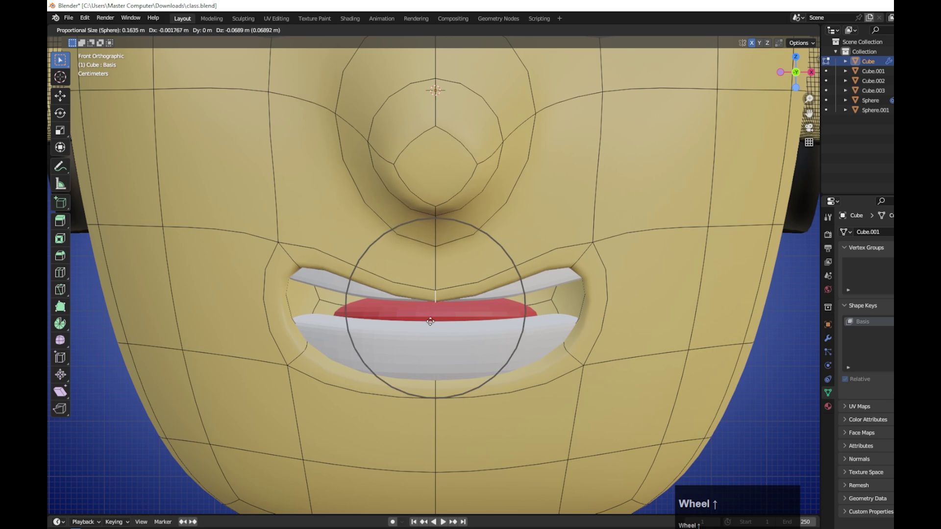
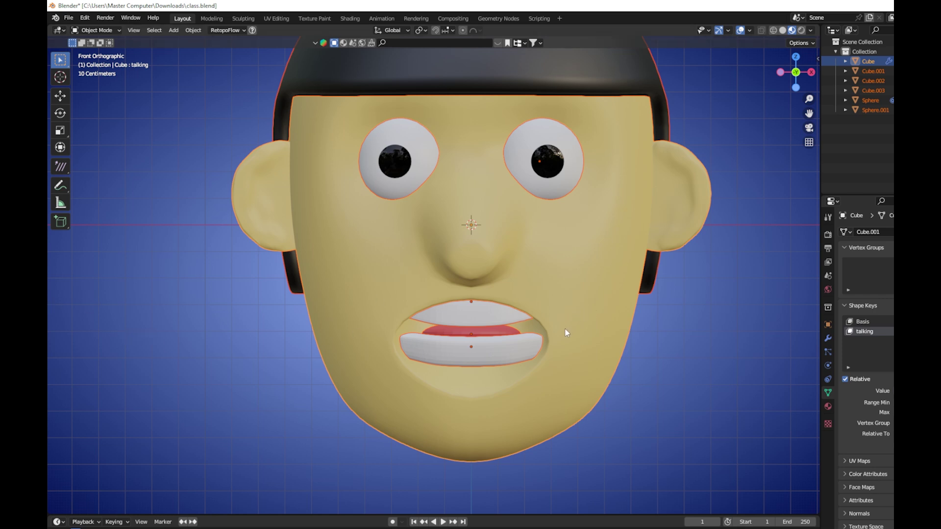
# Step: Toggle the head's Edit Mode with Tab and show the interaction mode list
pyautogui.press('Tab')
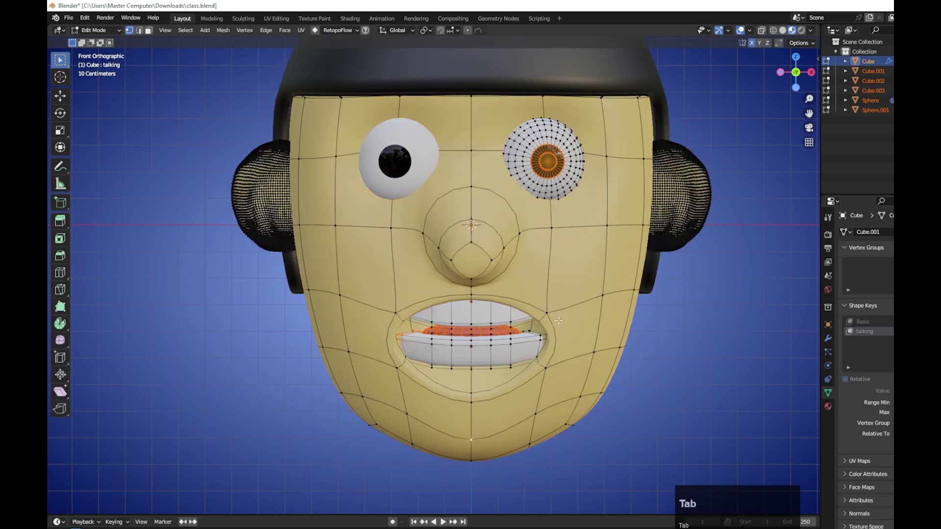
pyautogui.click(98, 34)
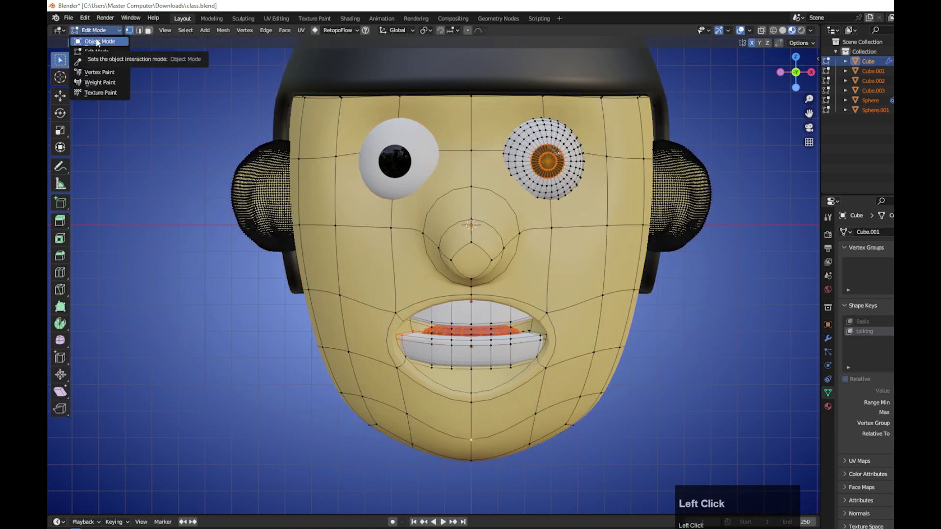
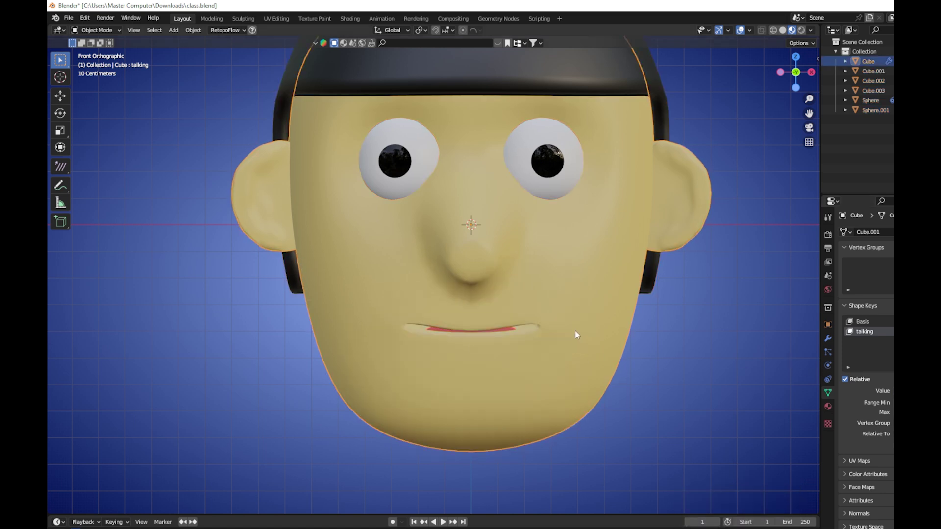
# Step: In wireframe, select the lower teeth, tongue and head together, then return to solid shading
pyautogui.click(778, 28)
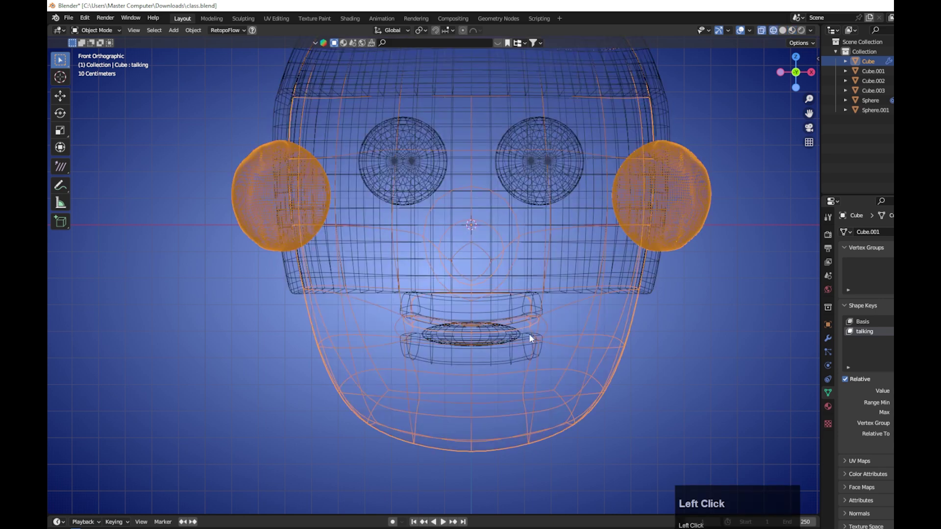
pyautogui.click(563, 310)
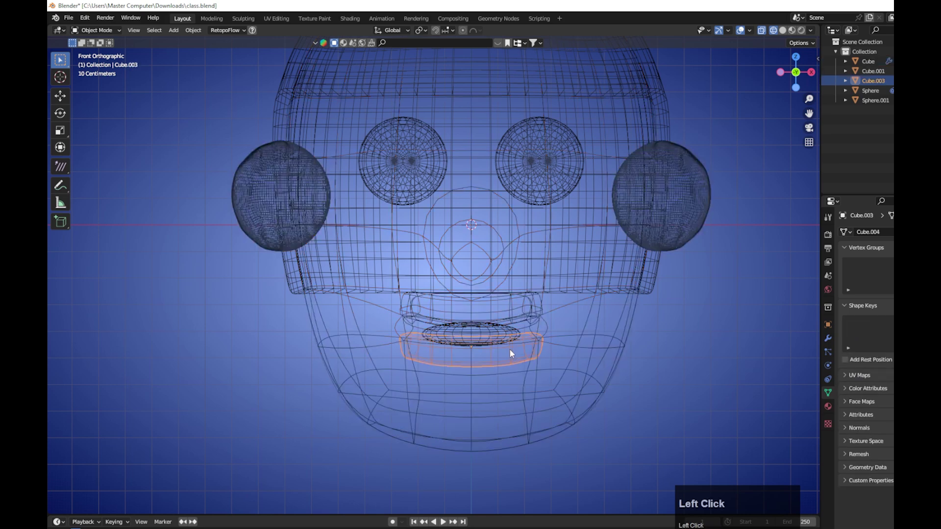
pyautogui.click(569, 337)
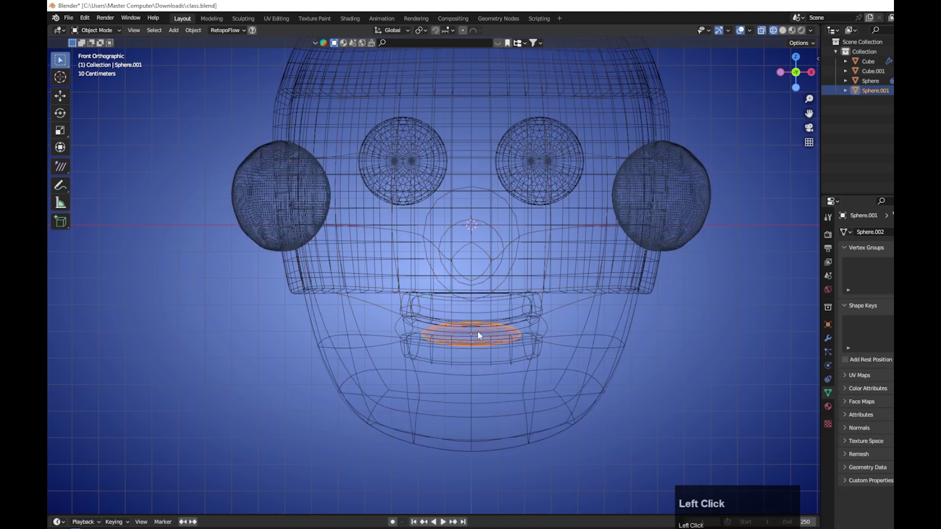
pyautogui.click(585, 337)
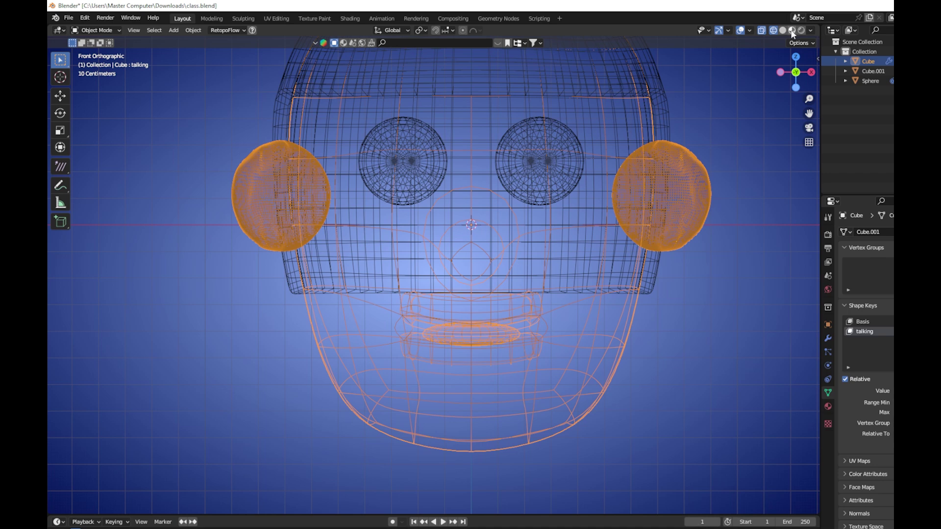
pyautogui.click(791, 33)
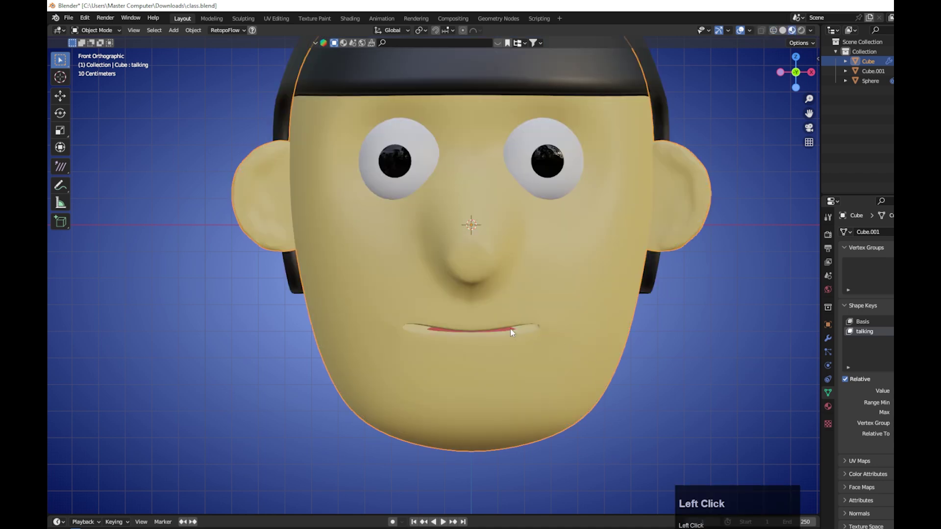
# Step: Add a new material slot on the head mesh for the teeth
pyautogui.rightClick(480, 365)
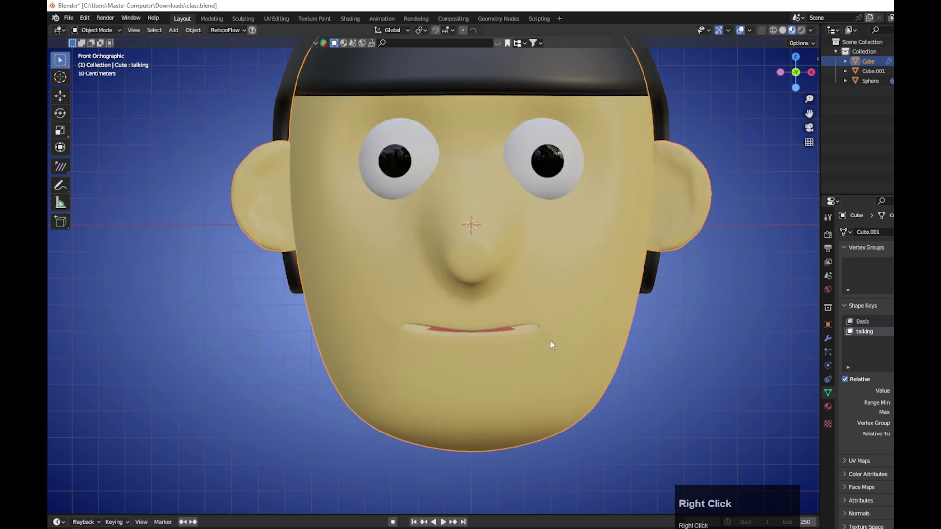
pyautogui.click(546, 307)
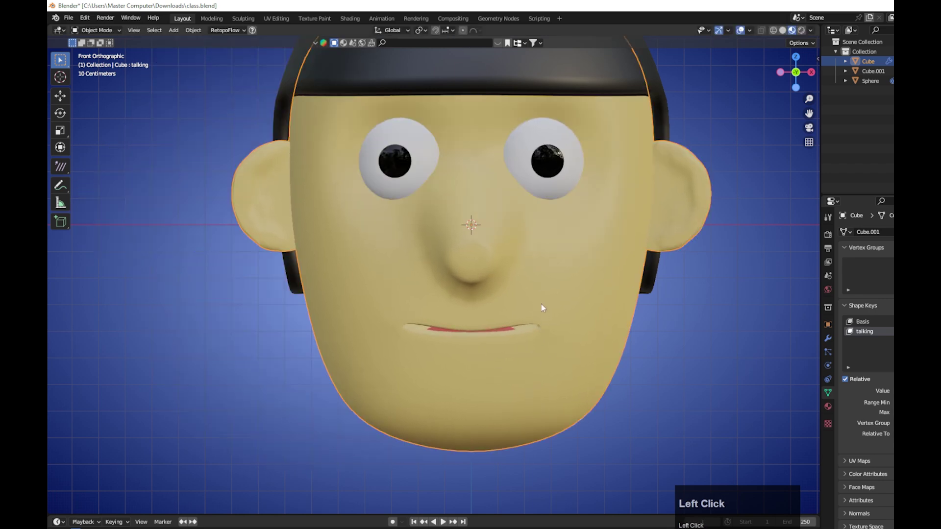
pyautogui.press('Tab')
pyautogui.scroll(3)
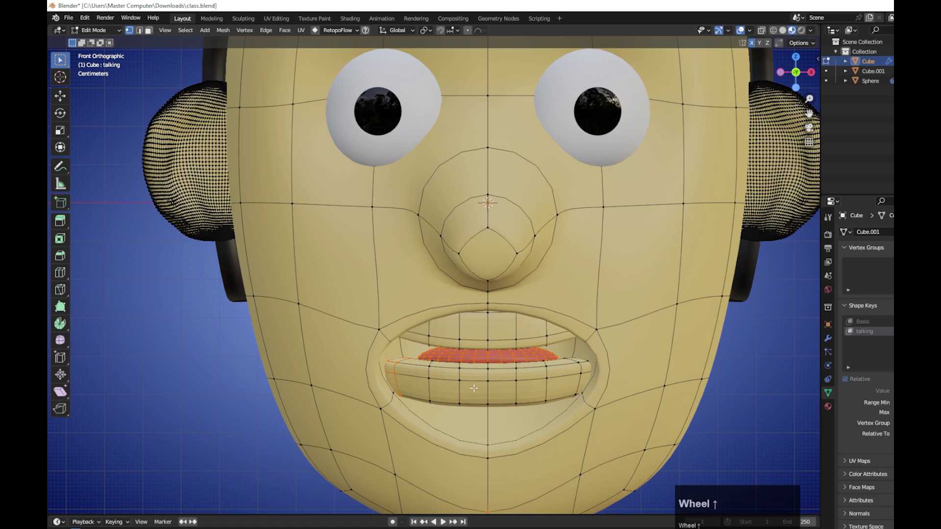
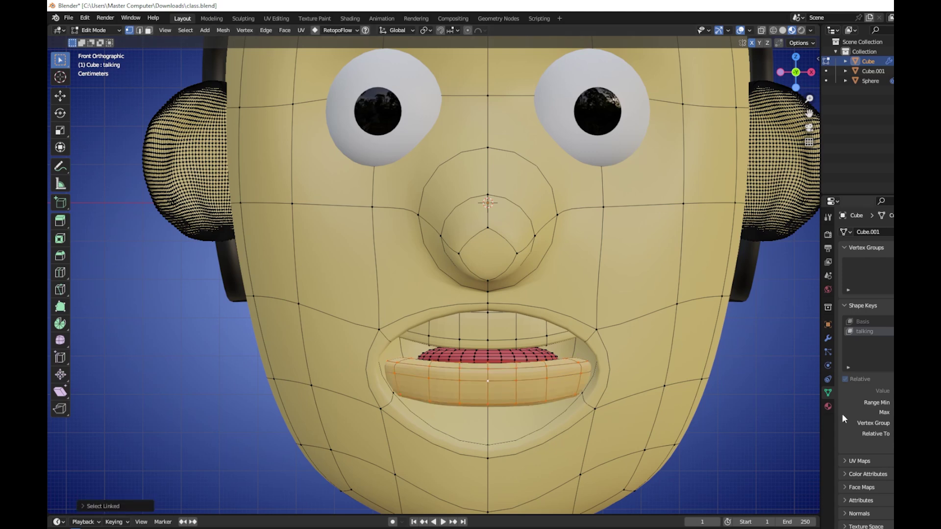
pyautogui.click(833, 411)
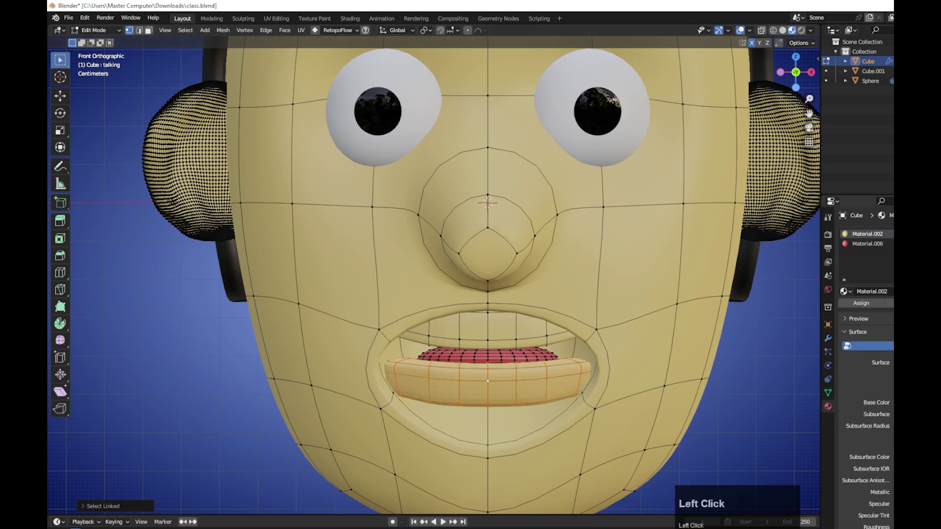
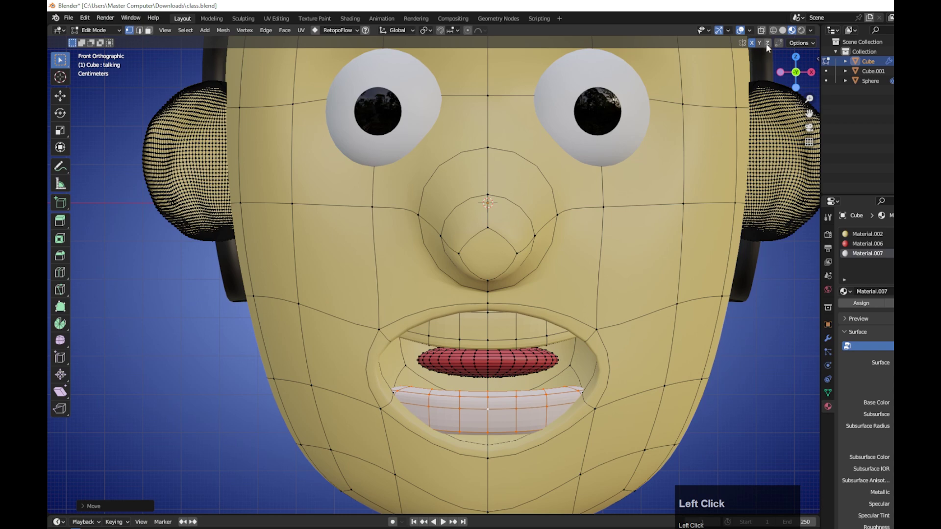
# Step: Assign the white material to the upper teeth so they match the lower teeth
pyautogui.press('3')
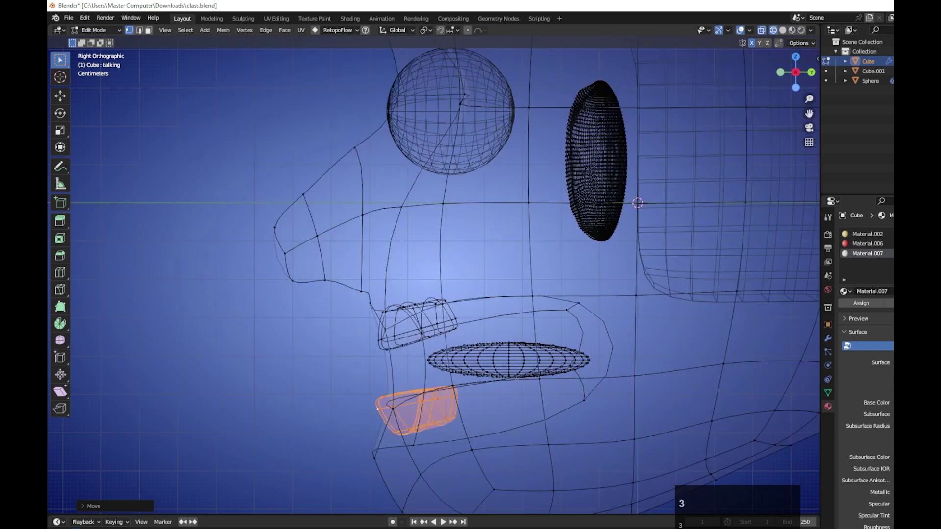
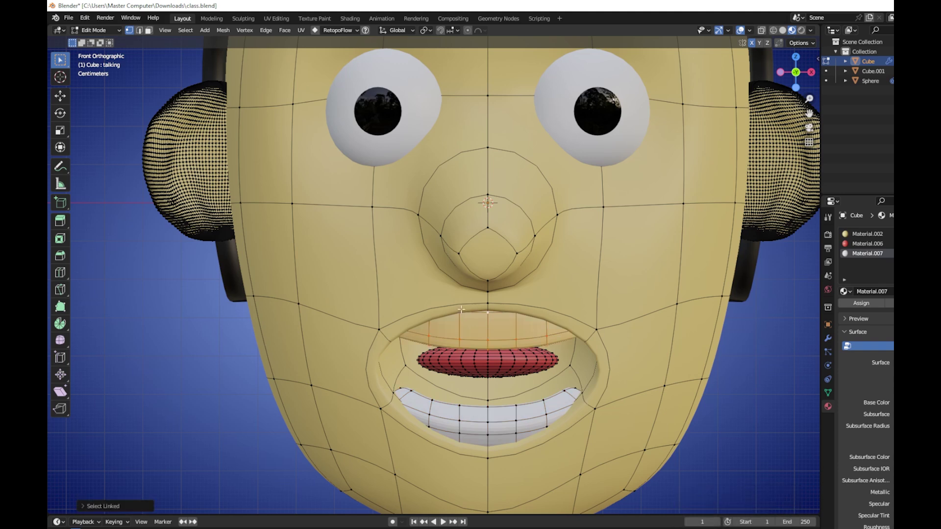
pyautogui.click(876, 307)
pyautogui.scroll(-3)
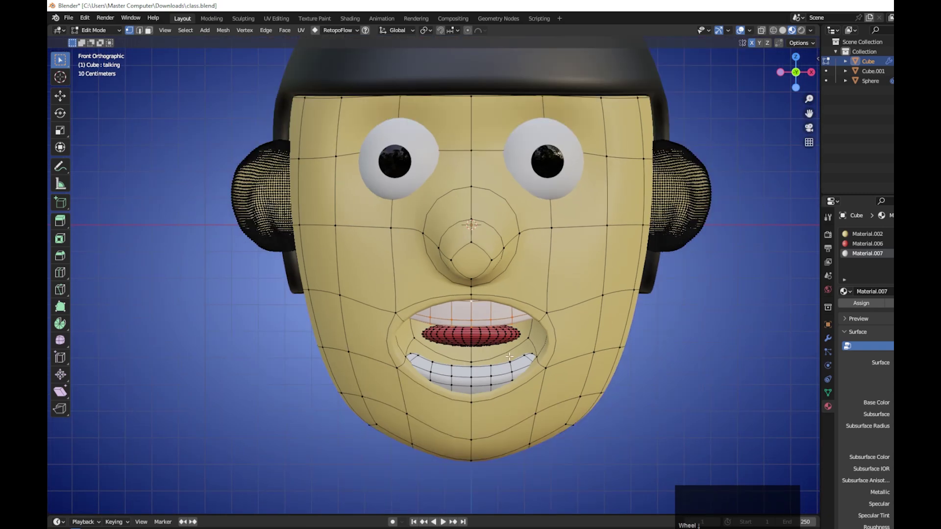
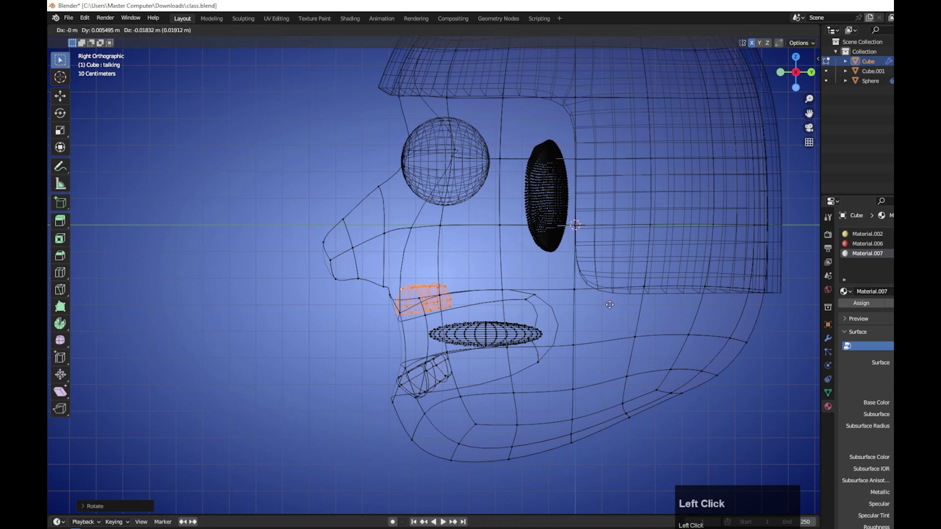
# Step: Lower the tongue in solid shading so it rests above the lower teeth behind them
pyautogui.press('1')
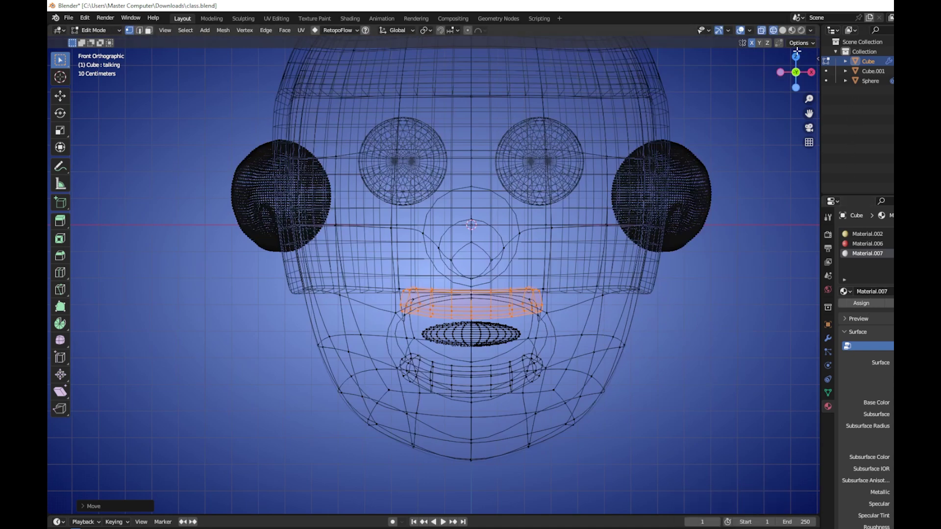
pyautogui.click(794, 32)
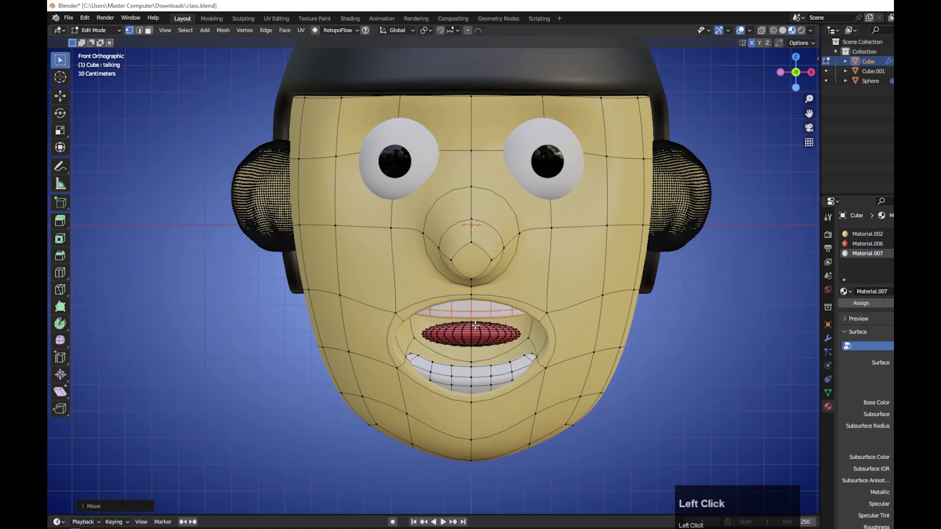
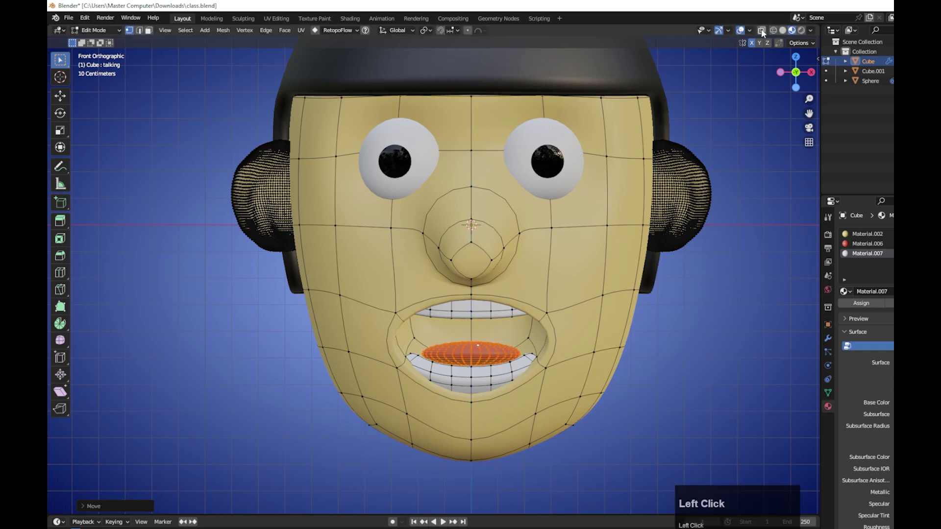
pyautogui.press('3')
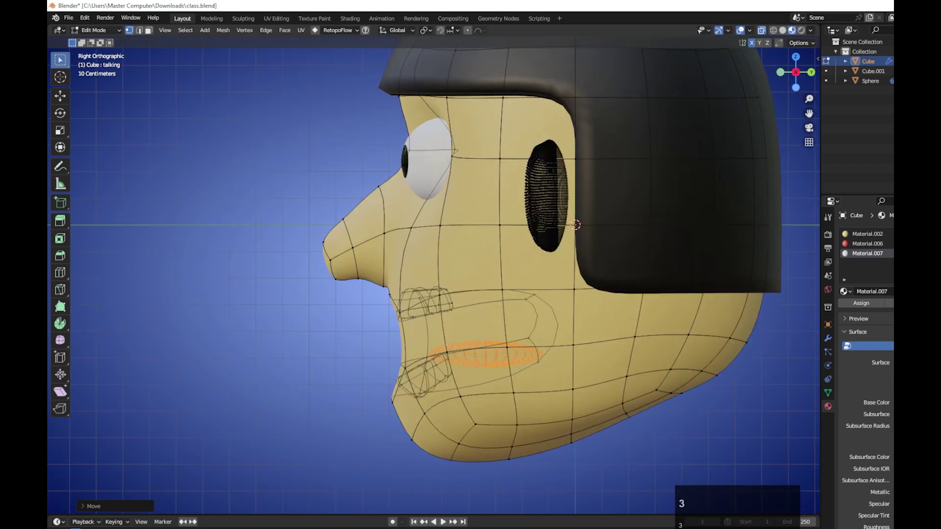
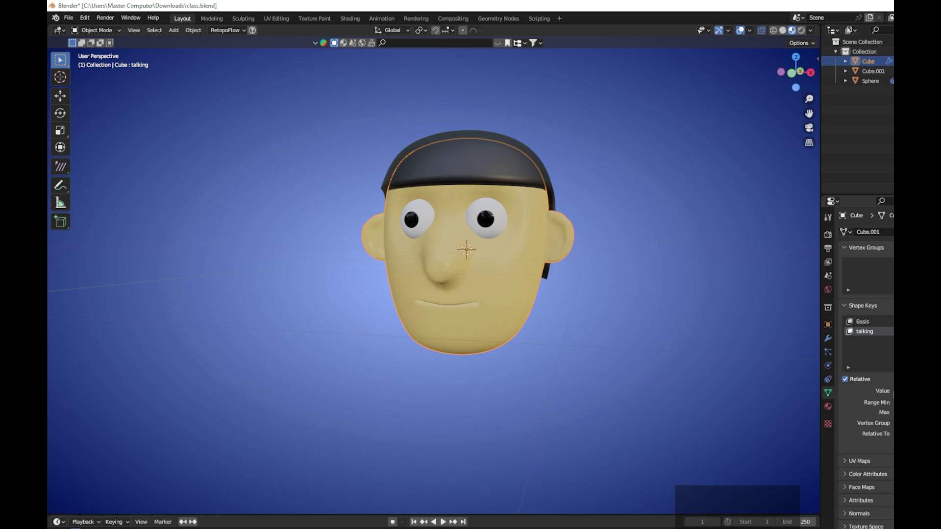
pyautogui.click(532, 294)
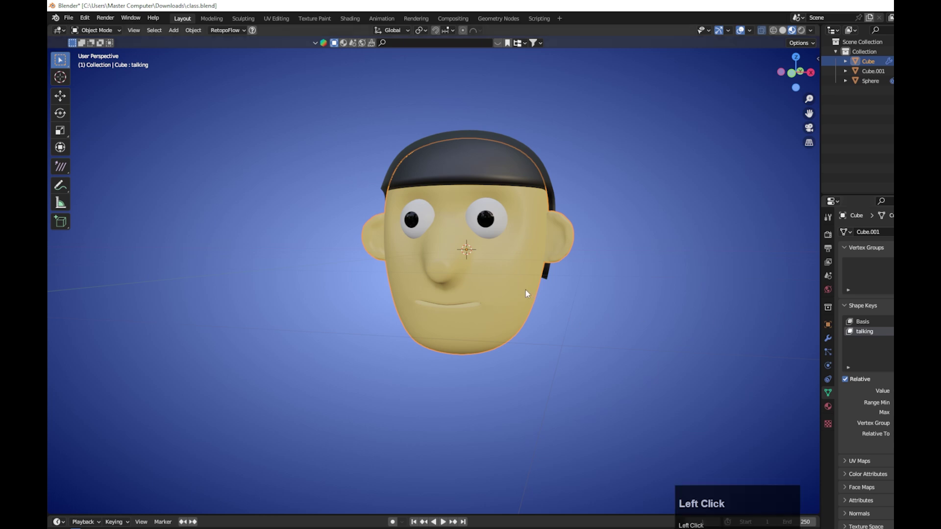
pyautogui.press('1')
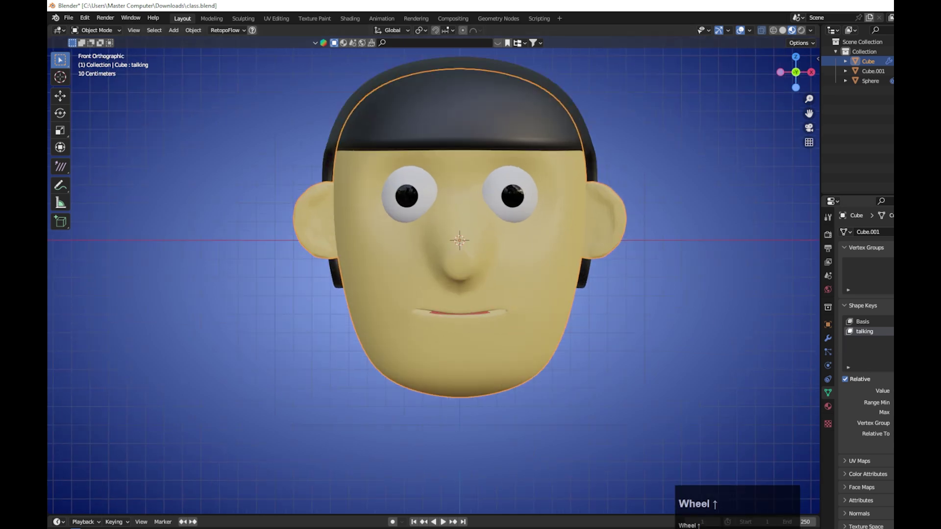
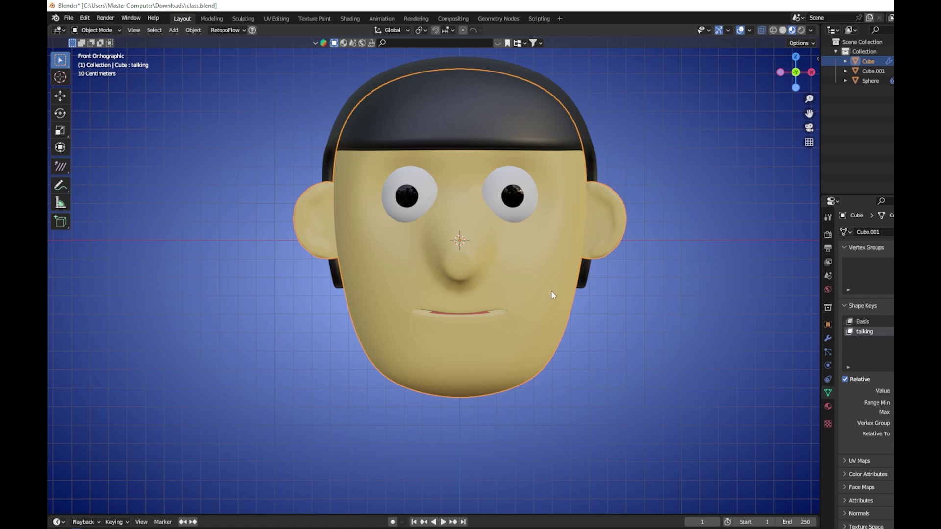
pyautogui.click(516, 203)
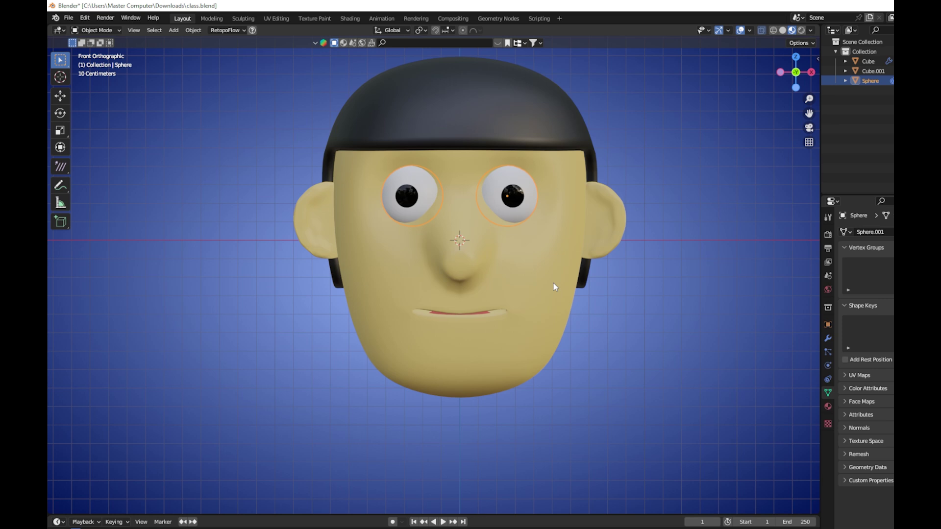
# Step: Select the bottom faces of the head to begin forming the neck
pyautogui.moveTo(538, 329); pyautogui.dragTo(489, 316)
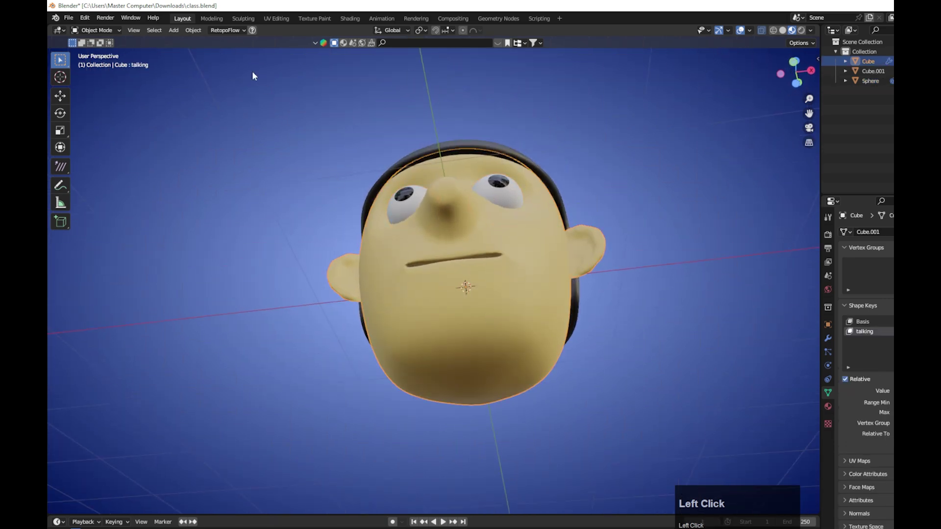
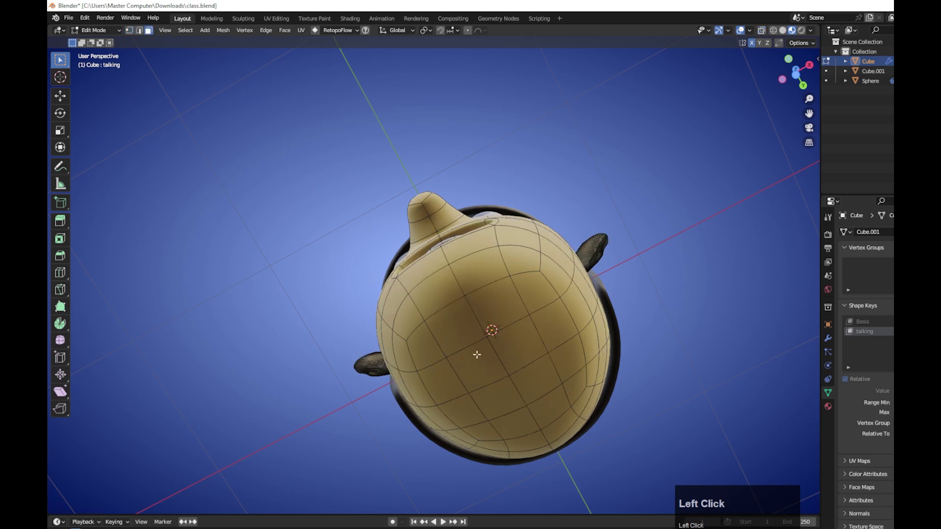
pyautogui.click(117, 1)
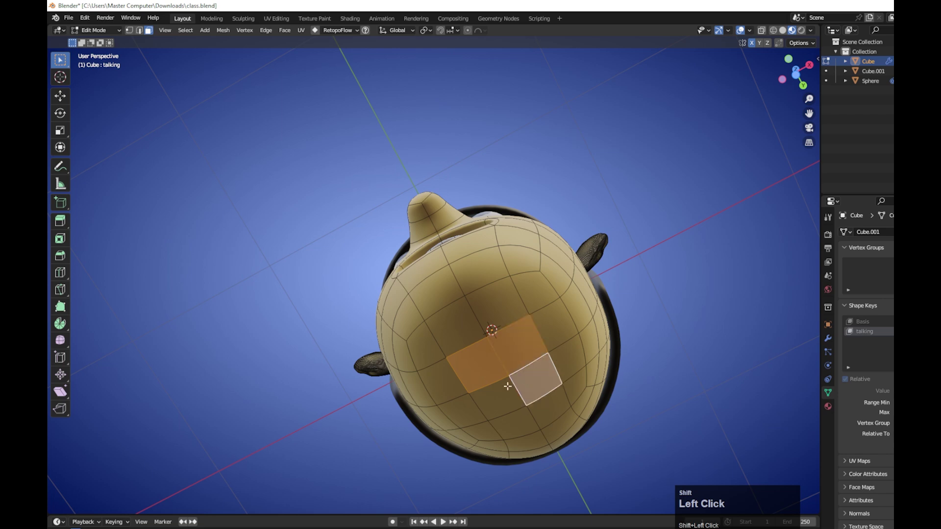
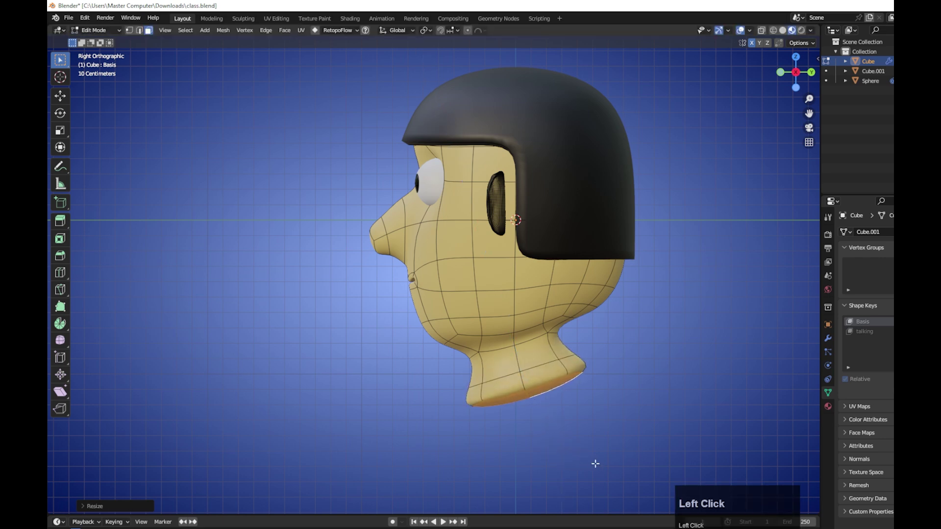
# Step: Leave Edit Mode and orbit the head with its new neck into perspective
pyautogui.press('1')
pyautogui.click(195, 1)
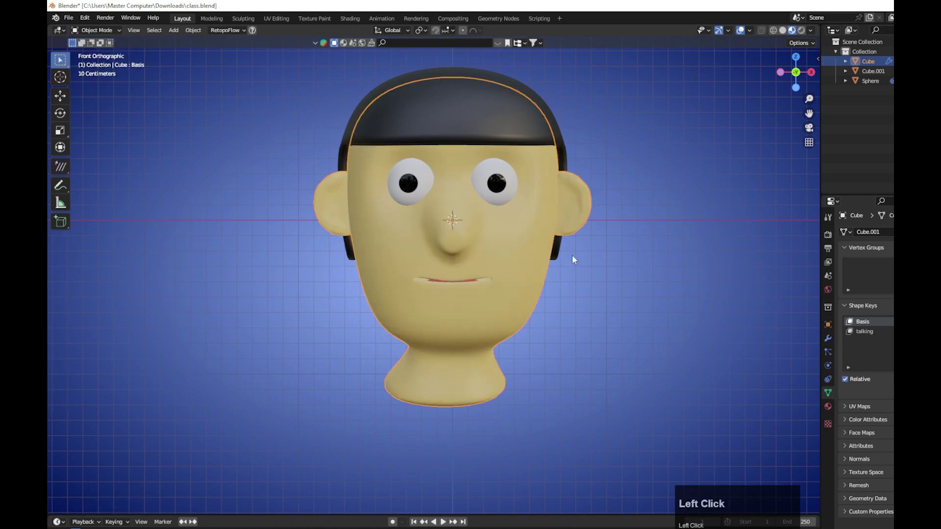
pyautogui.moveTo(195, 0); pyautogui.dragTo(194, 0)
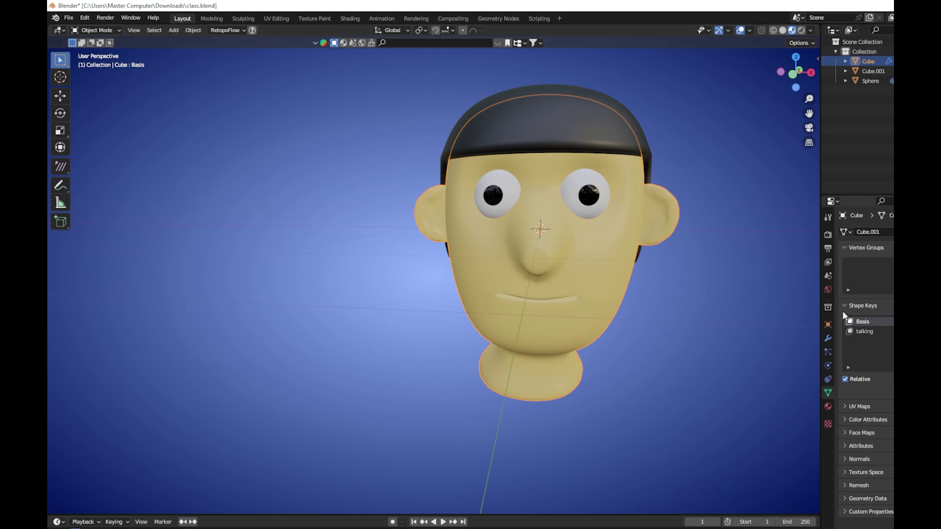
# Step: Raise the 'talking' shape key value so the mouth opens wide showing tongue and teeth
pyautogui.moveTo(194, 0); pyautogui.dragTo(194, 1)
pyautogui.moveTo(195, 0); pyautogui.dragTo(194, 1)
pyautogui.scroll(3)
pyautogui.moveTo(195, 1); pyautogui.dragTo(194, 0)
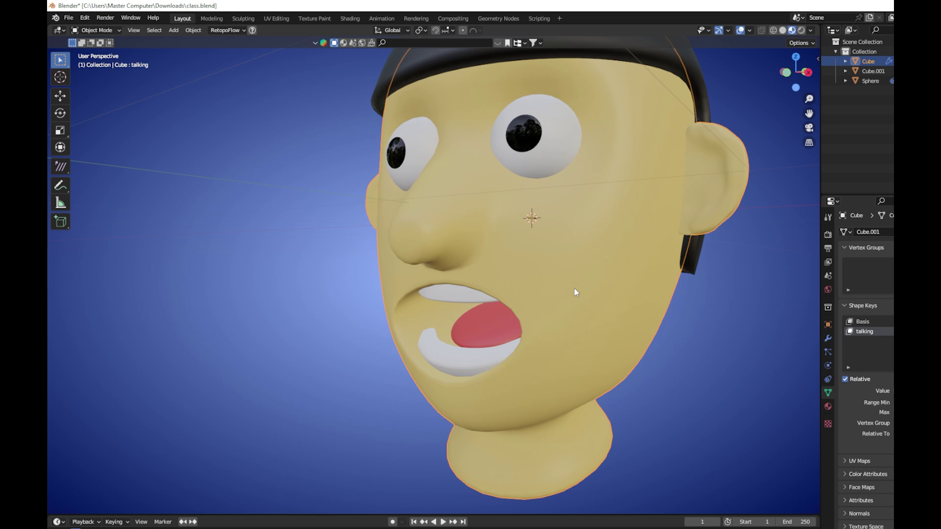